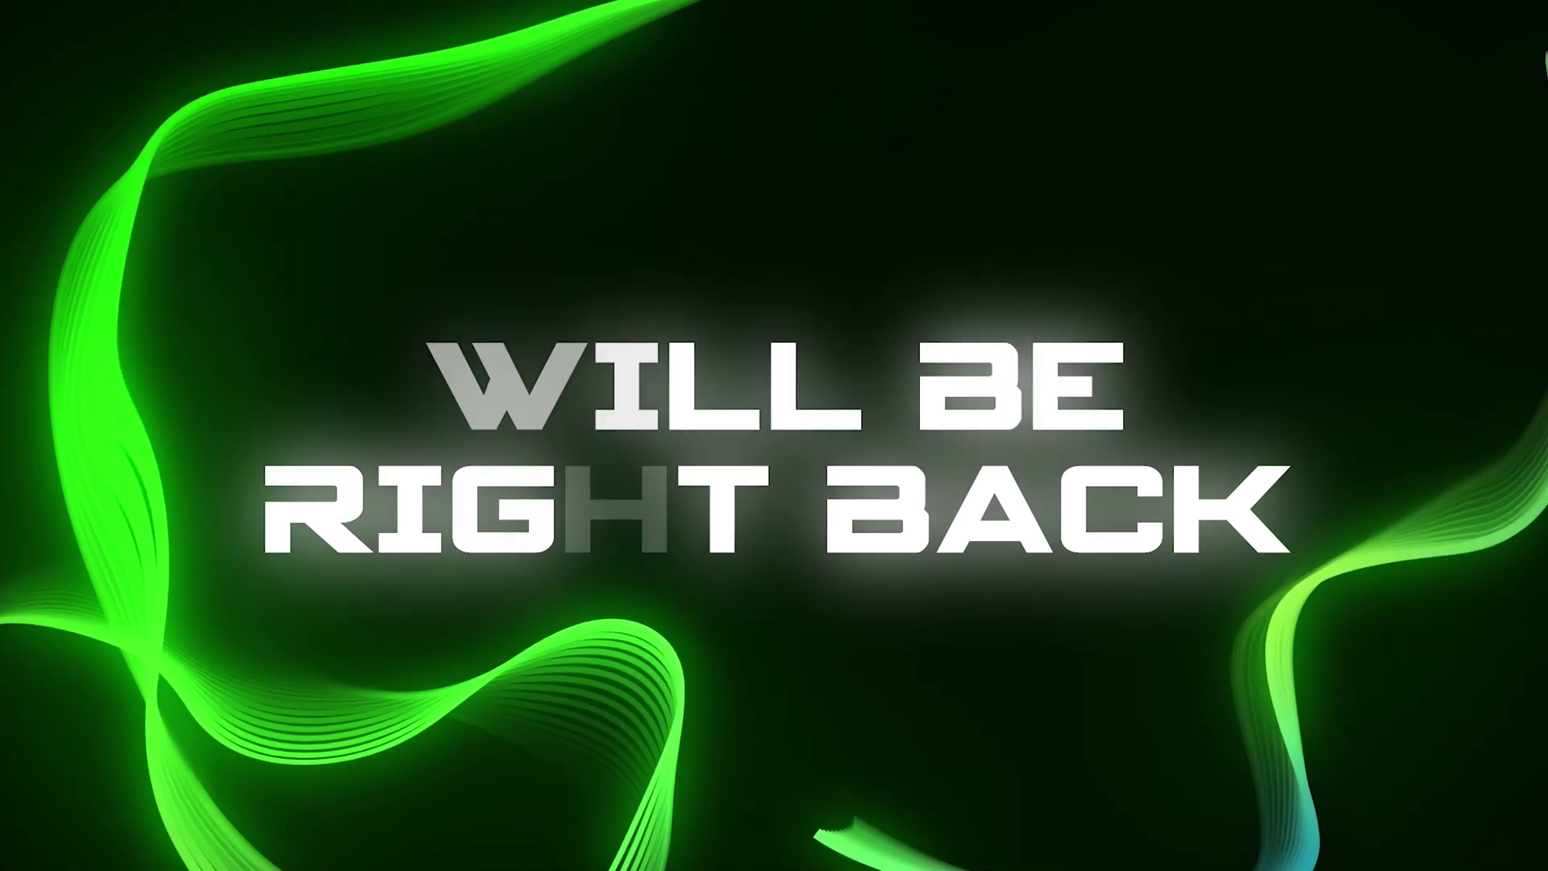
# Step: Start from an empty untitled project with no composition
pyautogui.press('ctrl+F9')
# Step: Create a new HDTV 1080 24 composition named 'streaming screen'
pyautogui.click(800, 681)
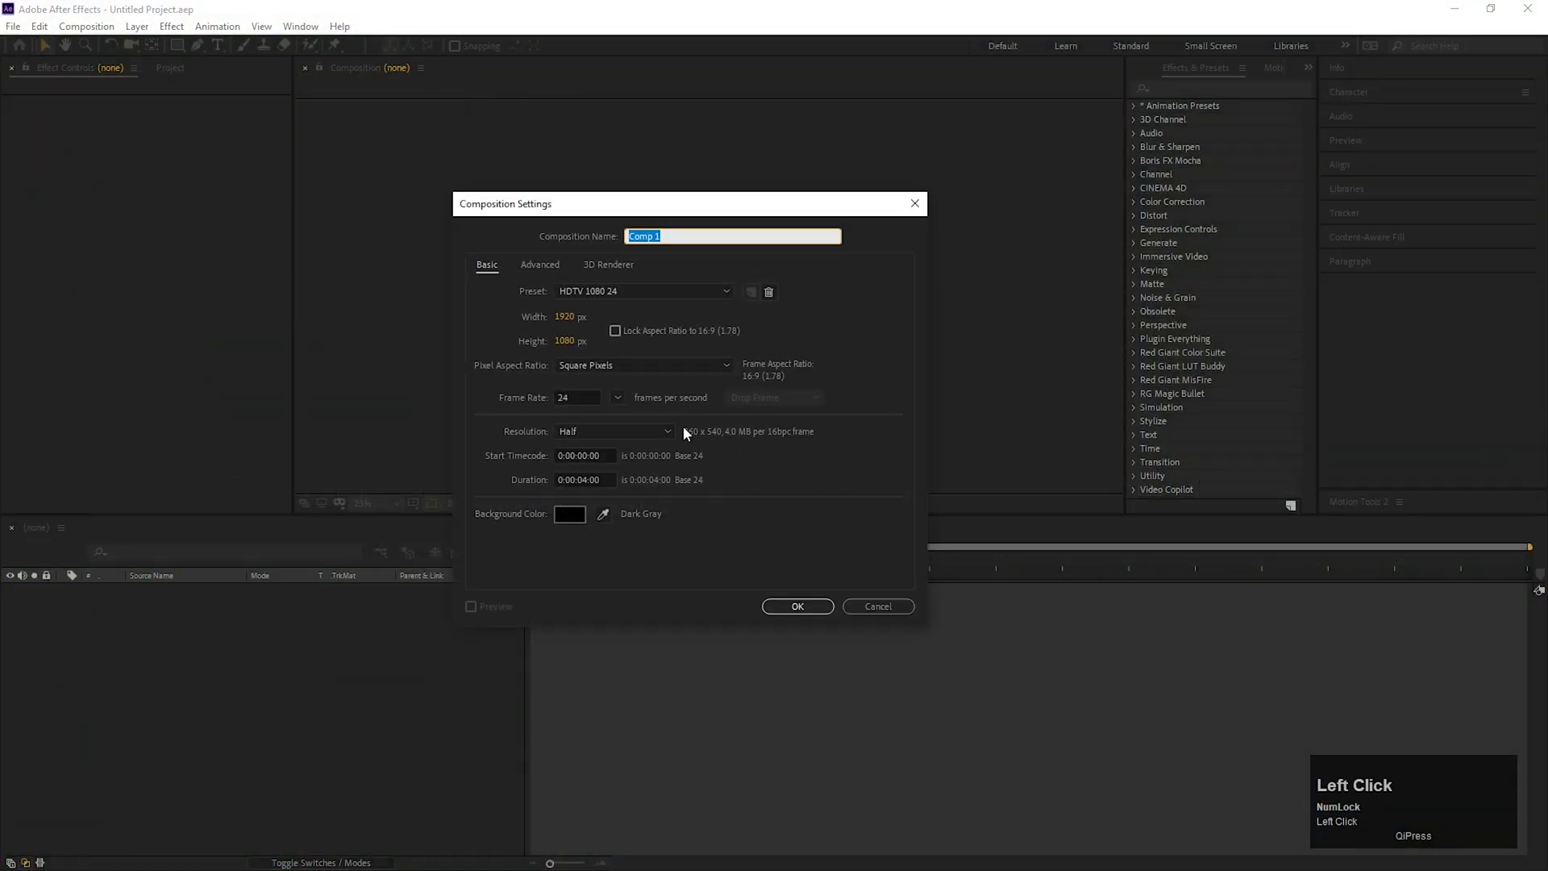
pyautogui.click(789, 622)
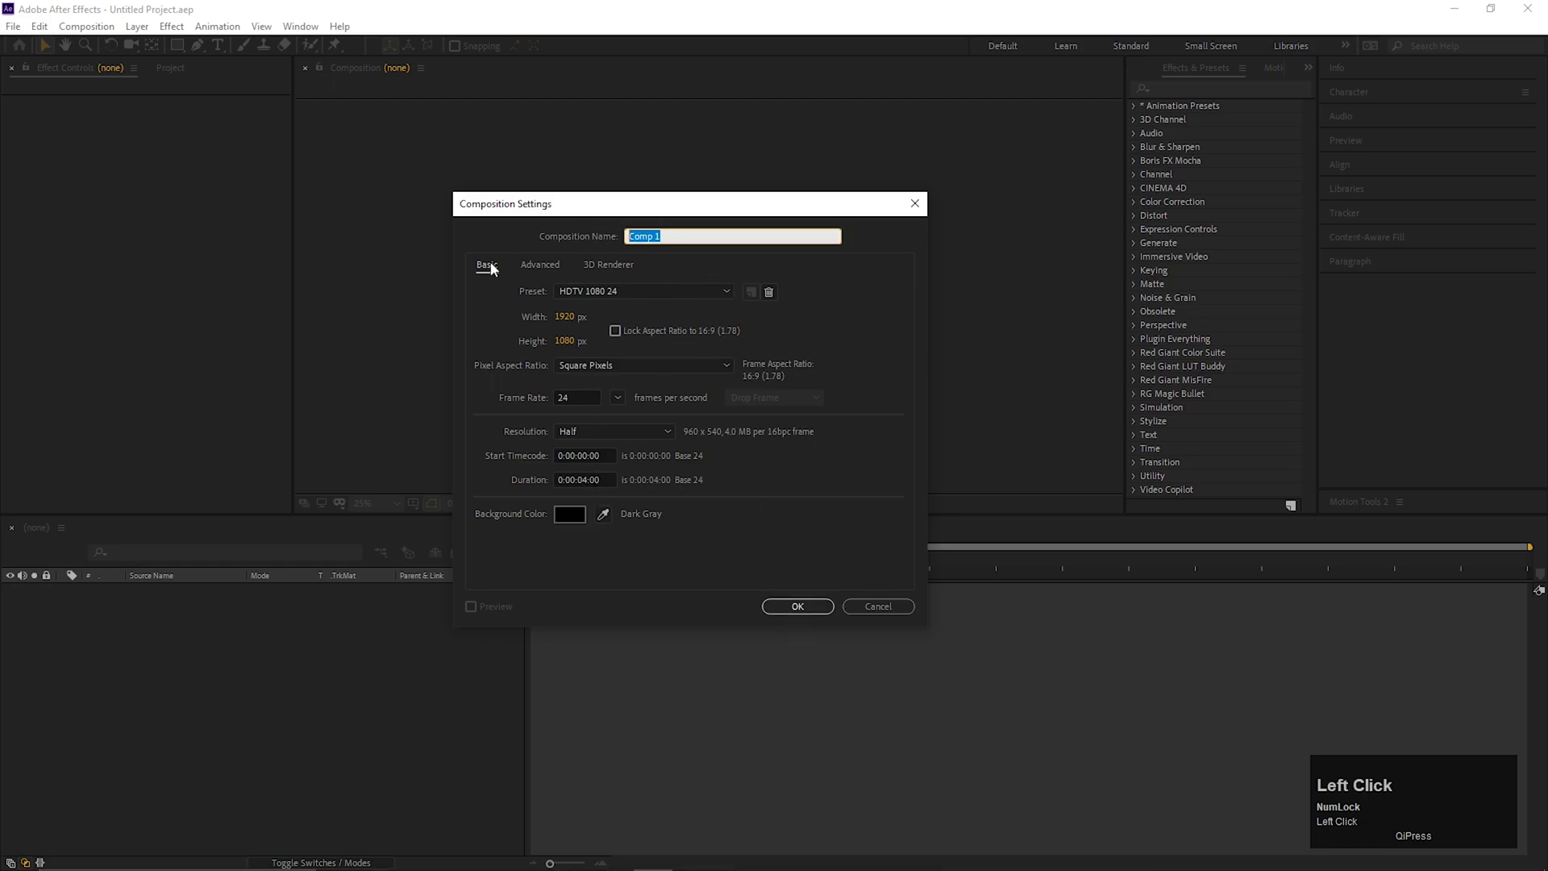
pyautogui.write('streaming')
pyautogui.press('space')
pyautogui.write('screen')
pyautogui.press('Return')
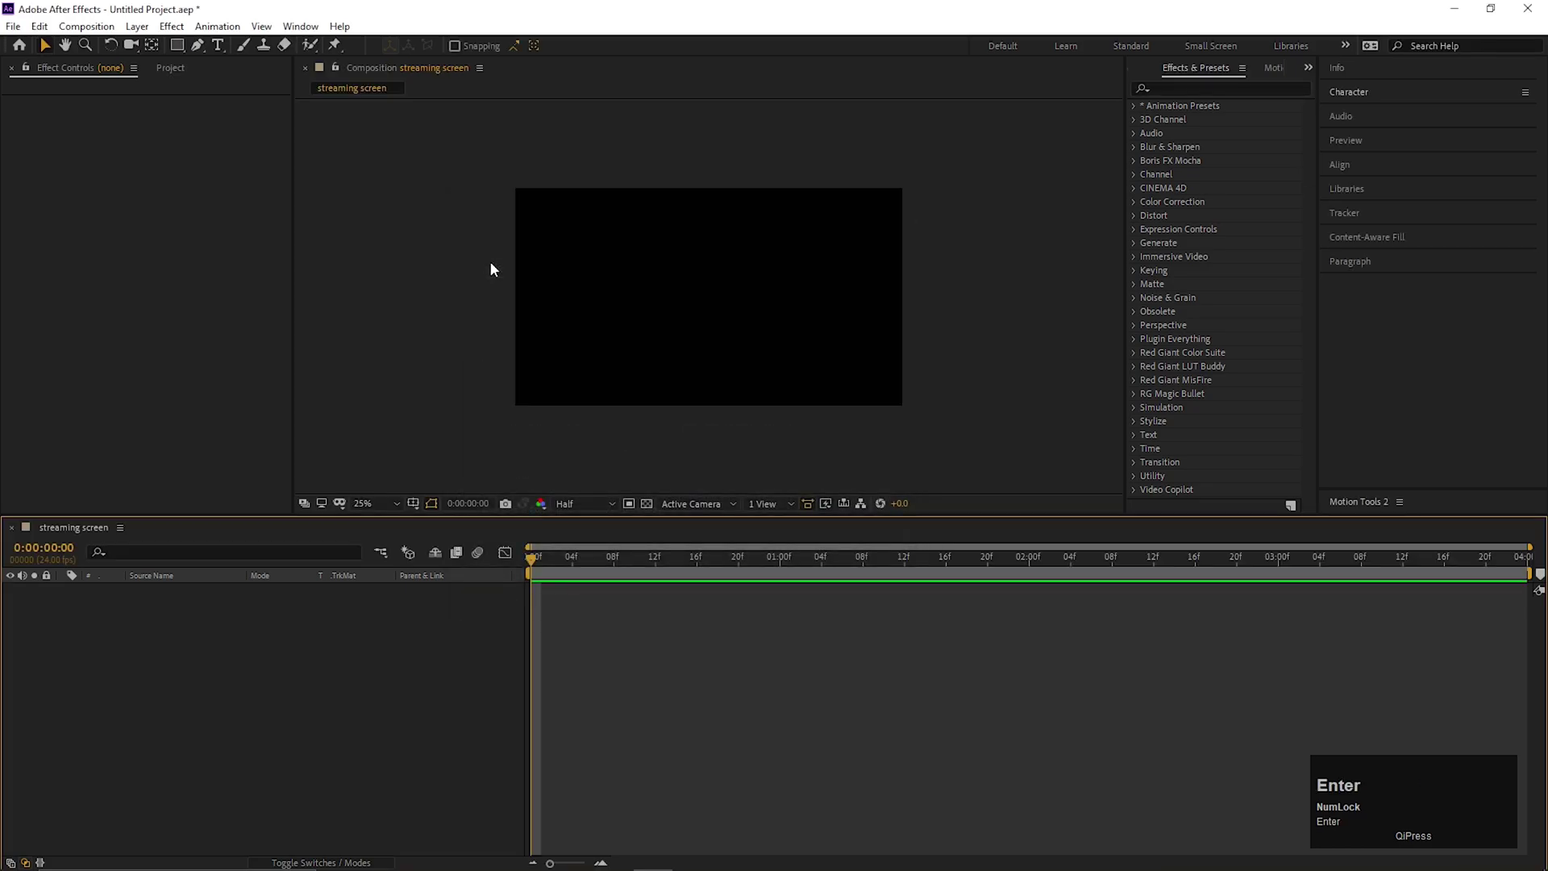
# Step: Draw a curved white stroke path on the left side with the Pen tool as Shape Layer 1
pyautogui.moveTo(830, 681); pyautogui.dragTo(477, 632)
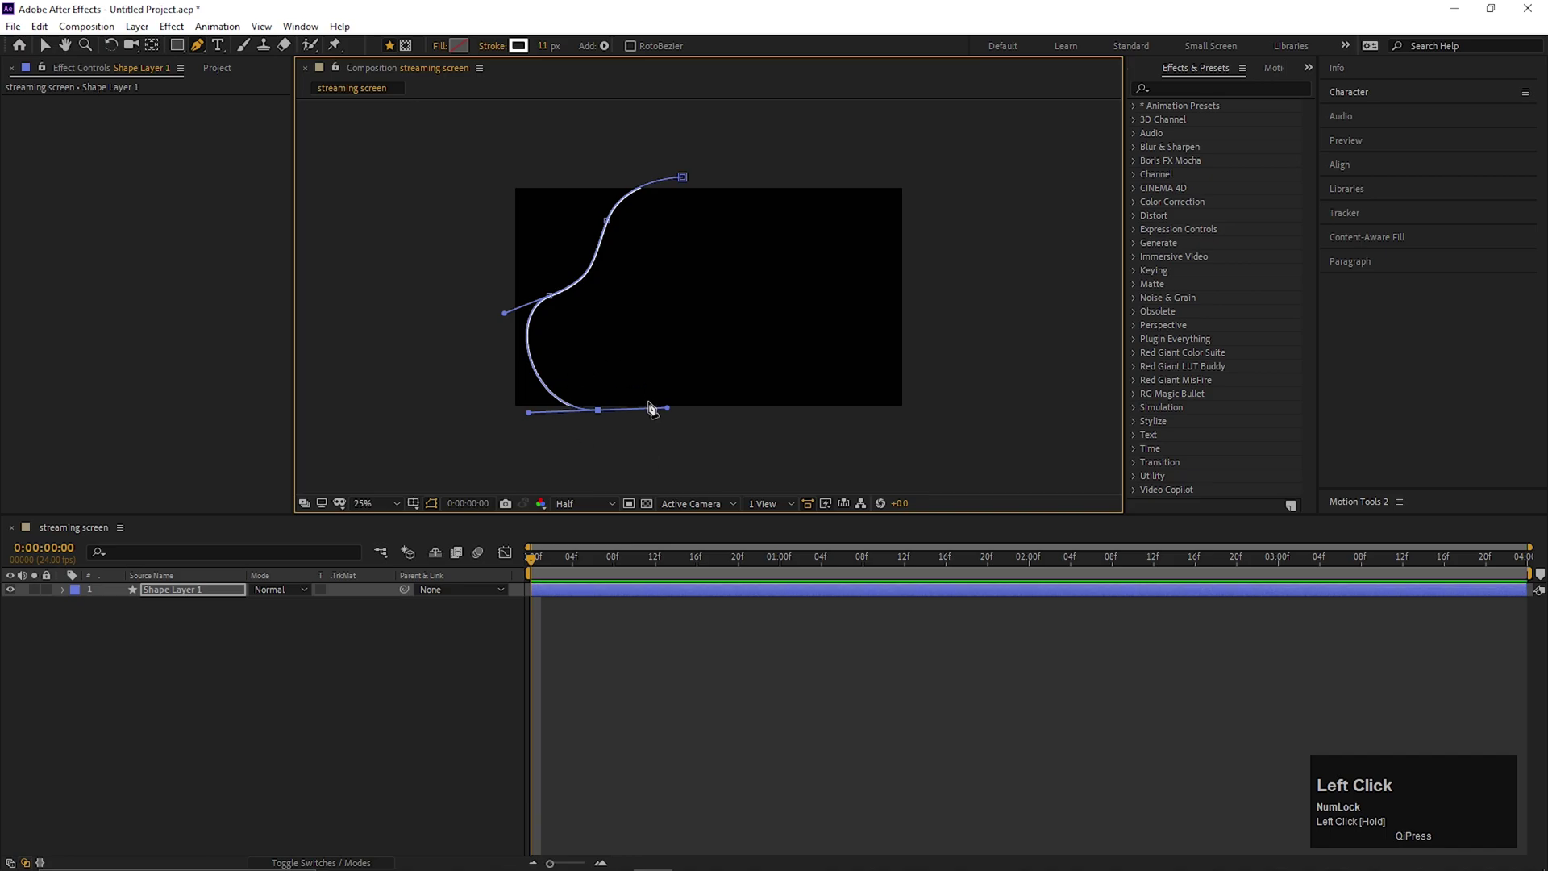
pyautogui.press('v')
pyautogui.click(441, 660)
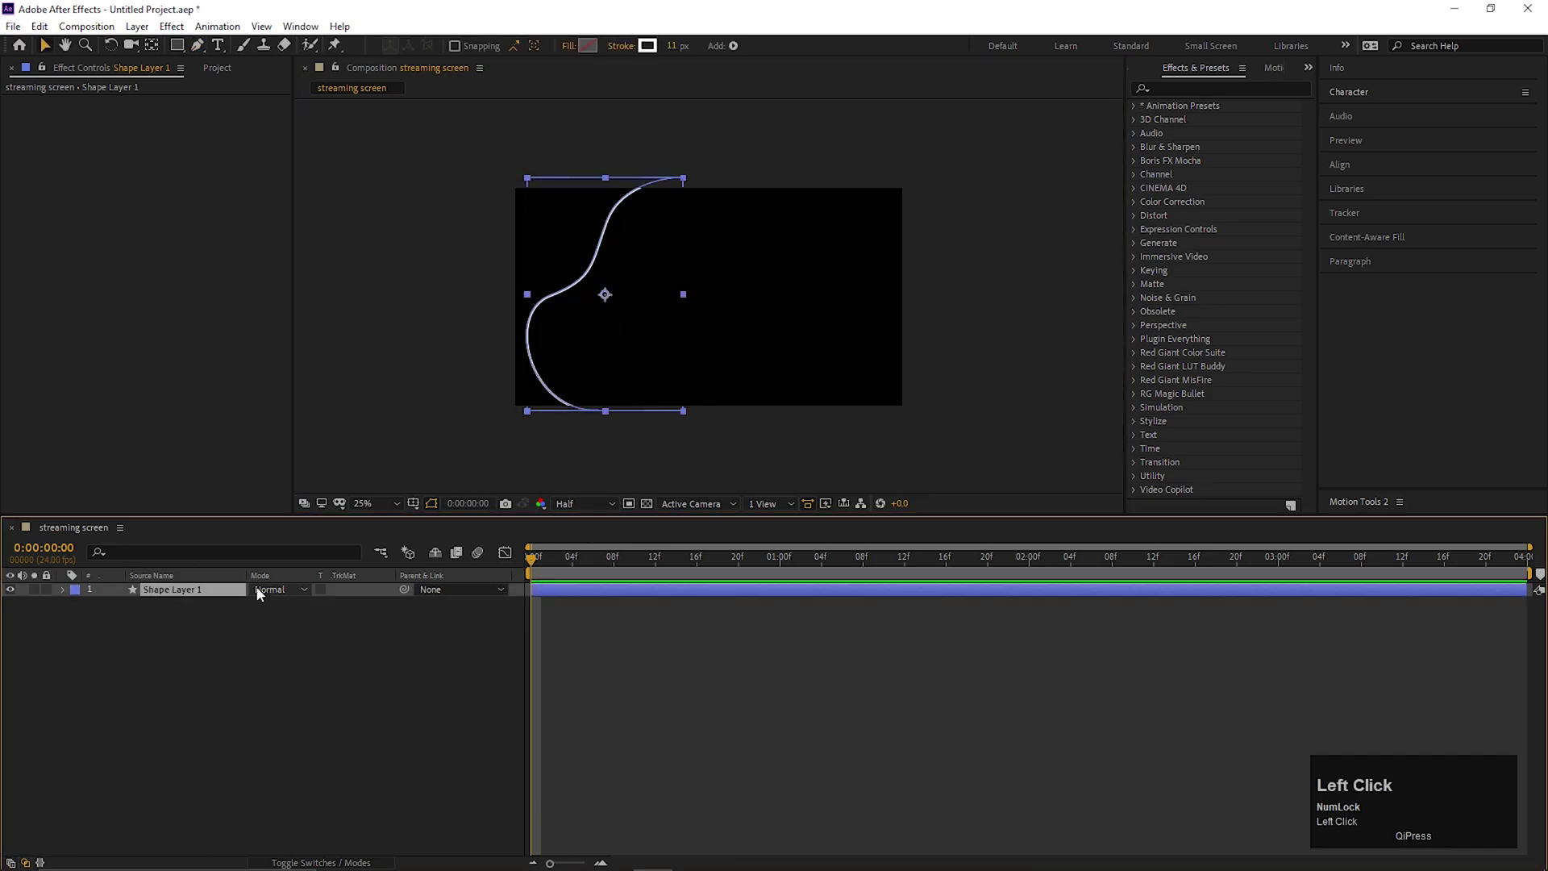
# Step: Apply Turbulent Displace to the curve, set to Twist with size 240
pyautogui.write('turb')
pyautogui.click(1212, 122)
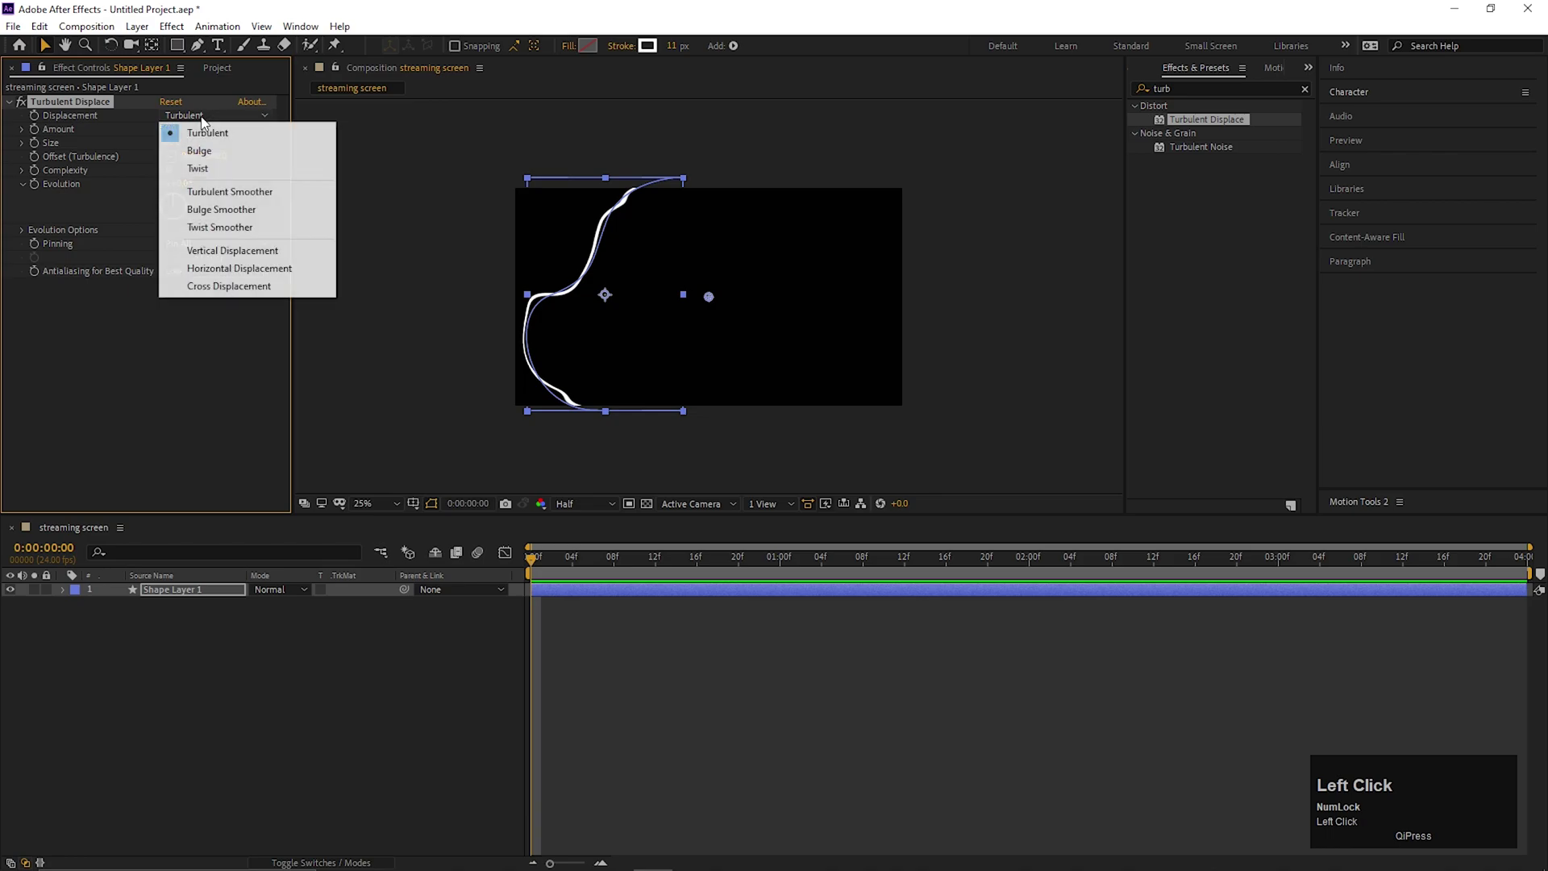
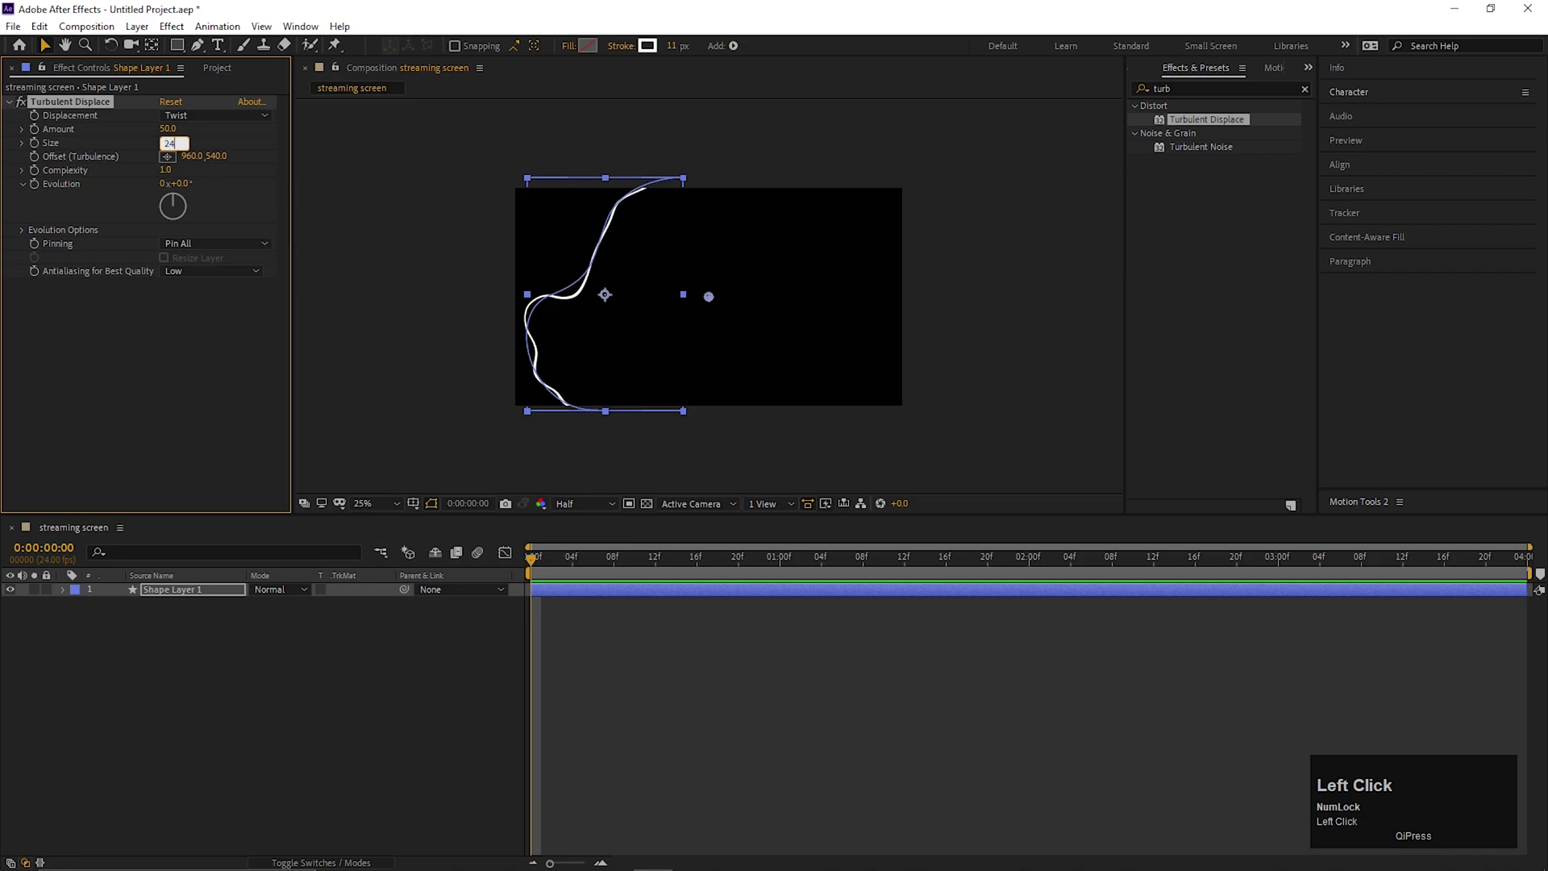
# Step: Drive Turbulent Displace Evolution with the expression time*100 and preview the wavering curve
pyautogui.press('Return')
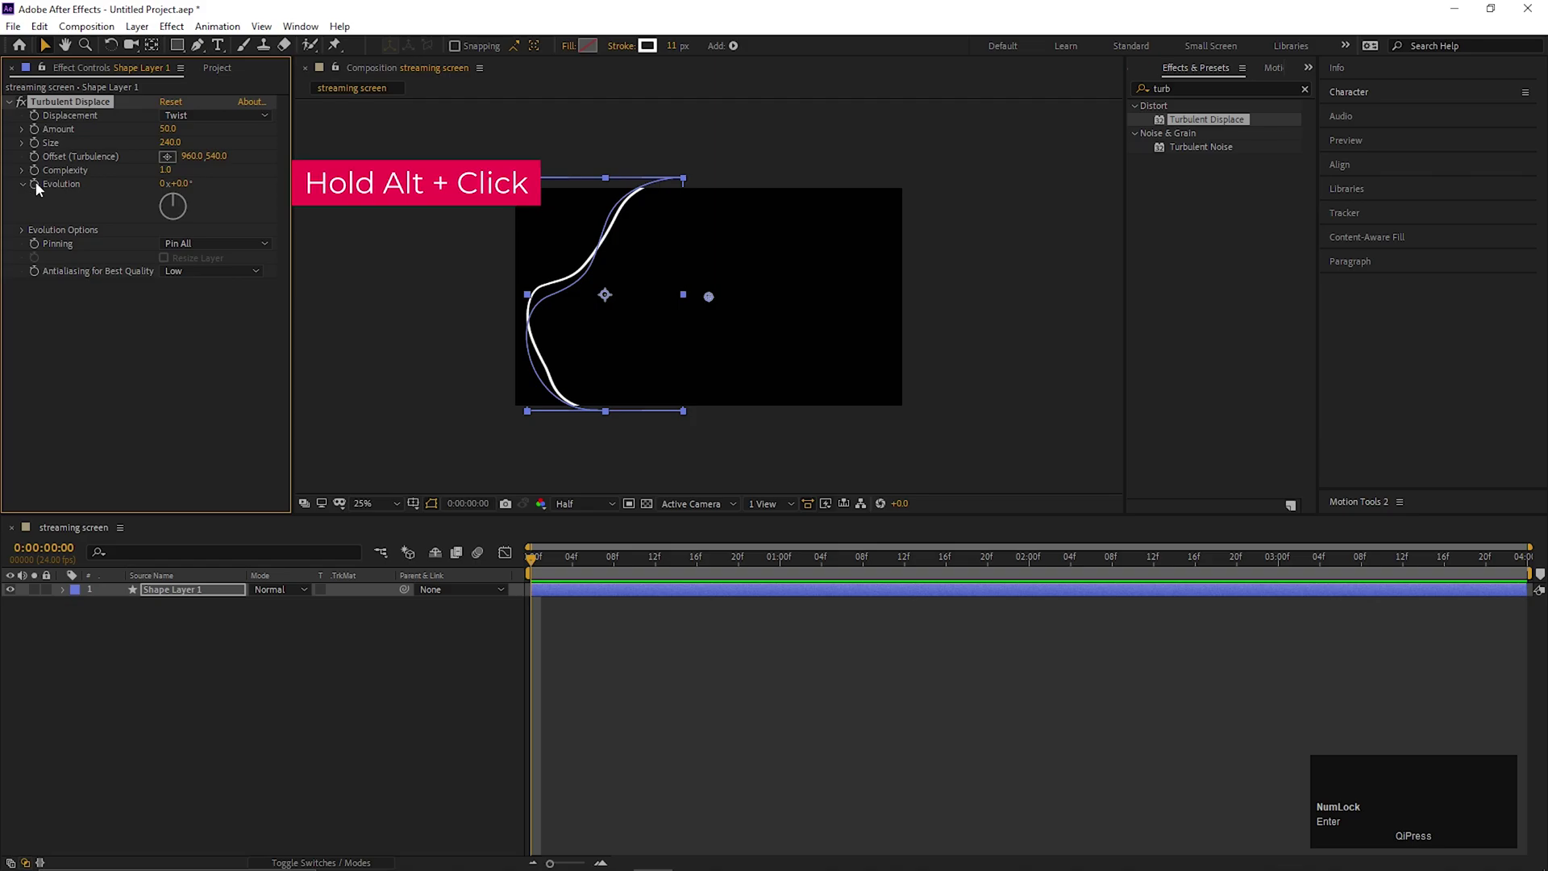
pyautogui.click(41, 190)
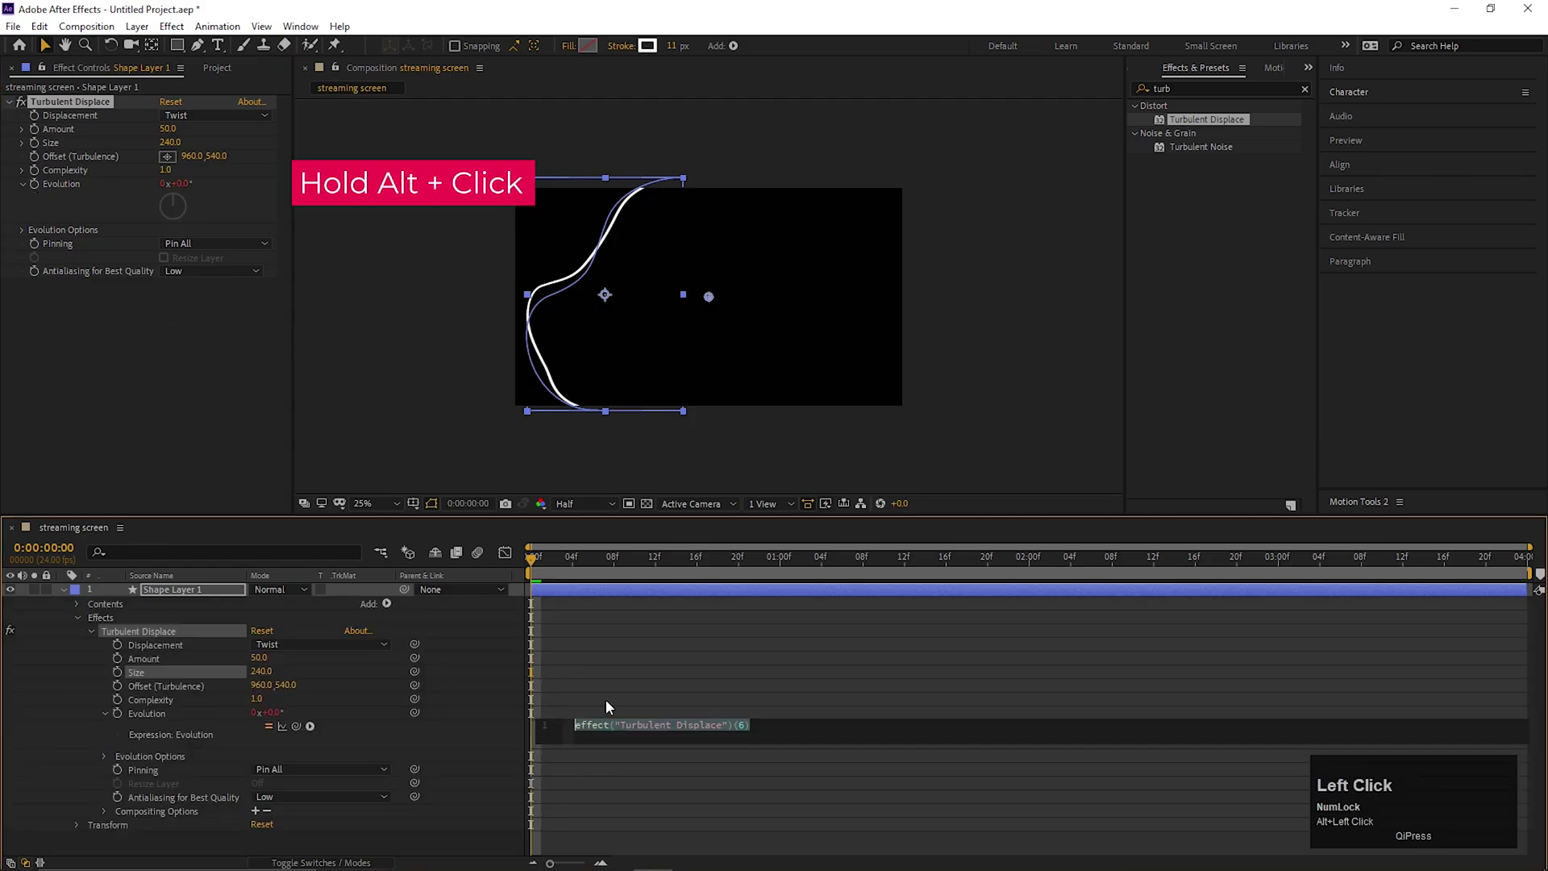
pyautogui.write('time')
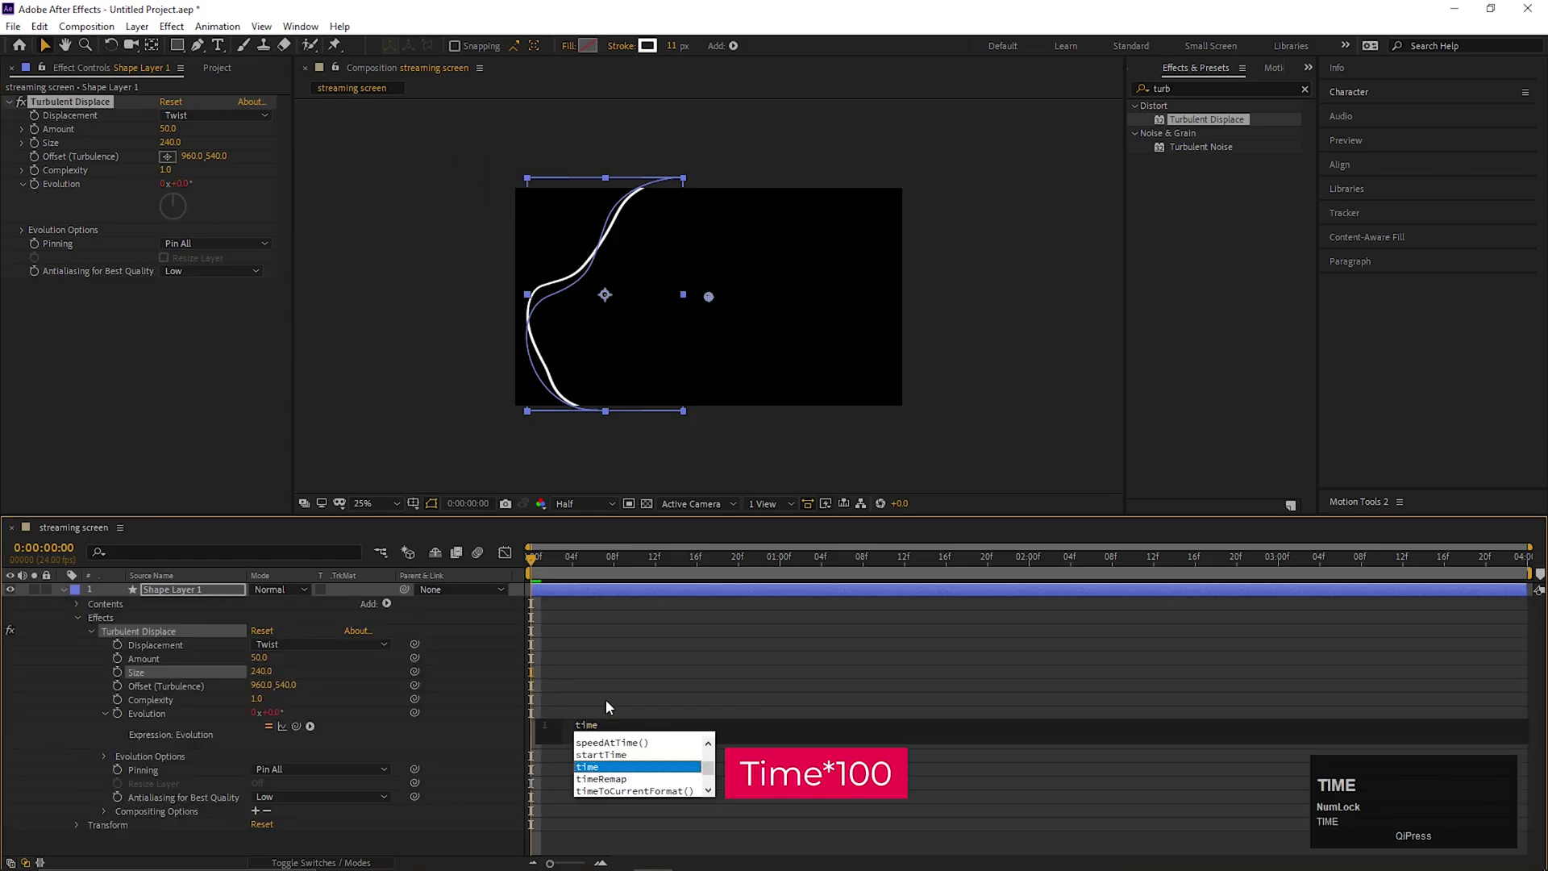
pyautogui.moveTo(601, 701); pyautogui.dragTo(73, 601)
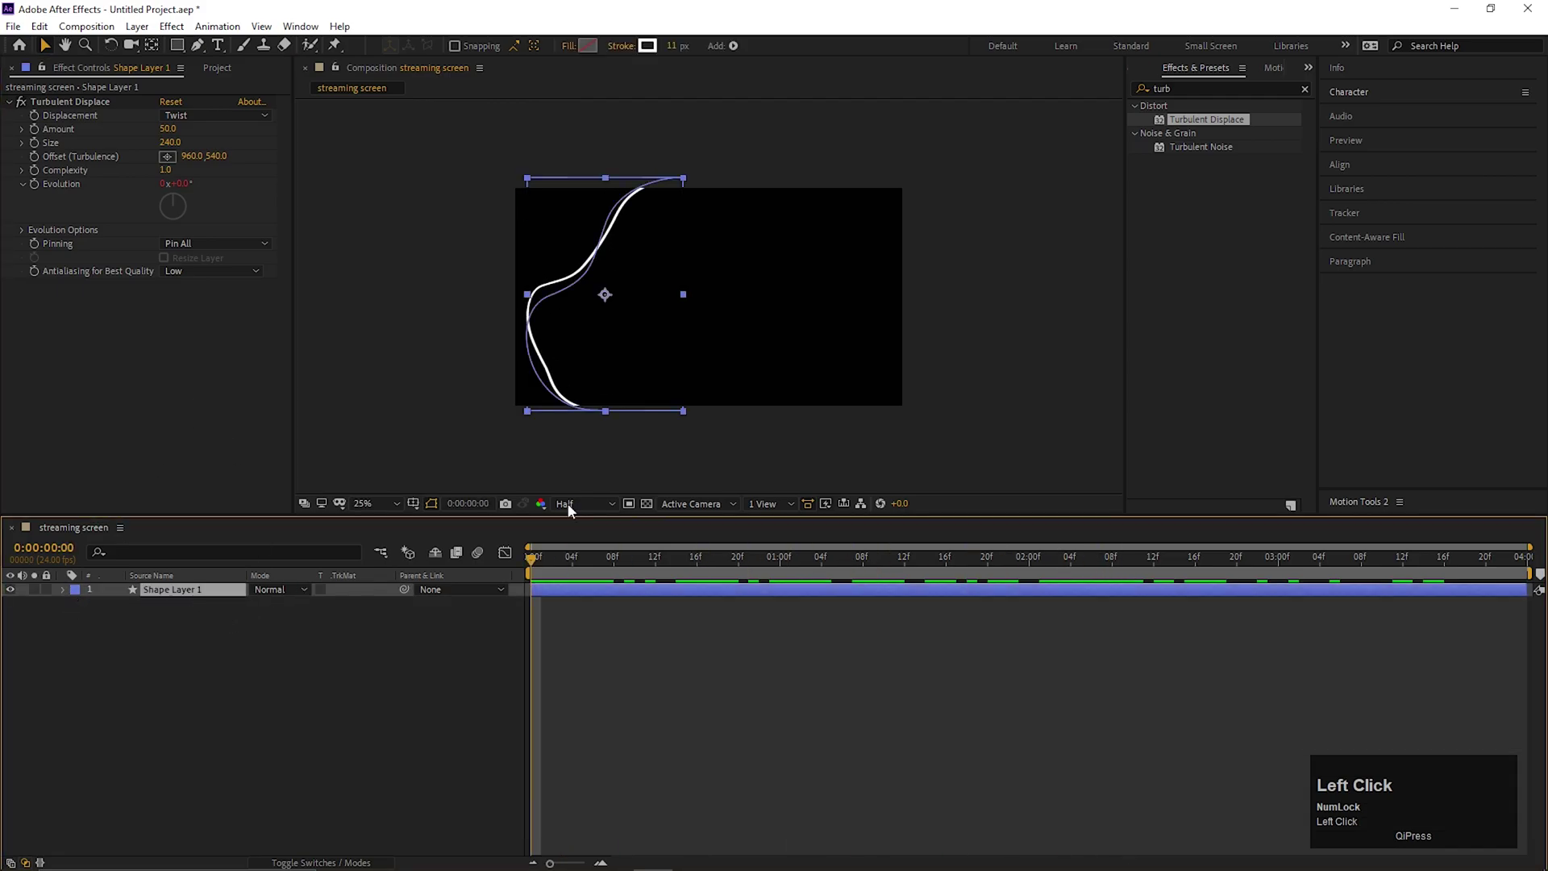
# Step: Apply Echo with -0.1 s echo time, 20 echoes and 0.75 decay for a ribbon trail
pyautogui.write('echo')
pyautogui.click(1171, 125)
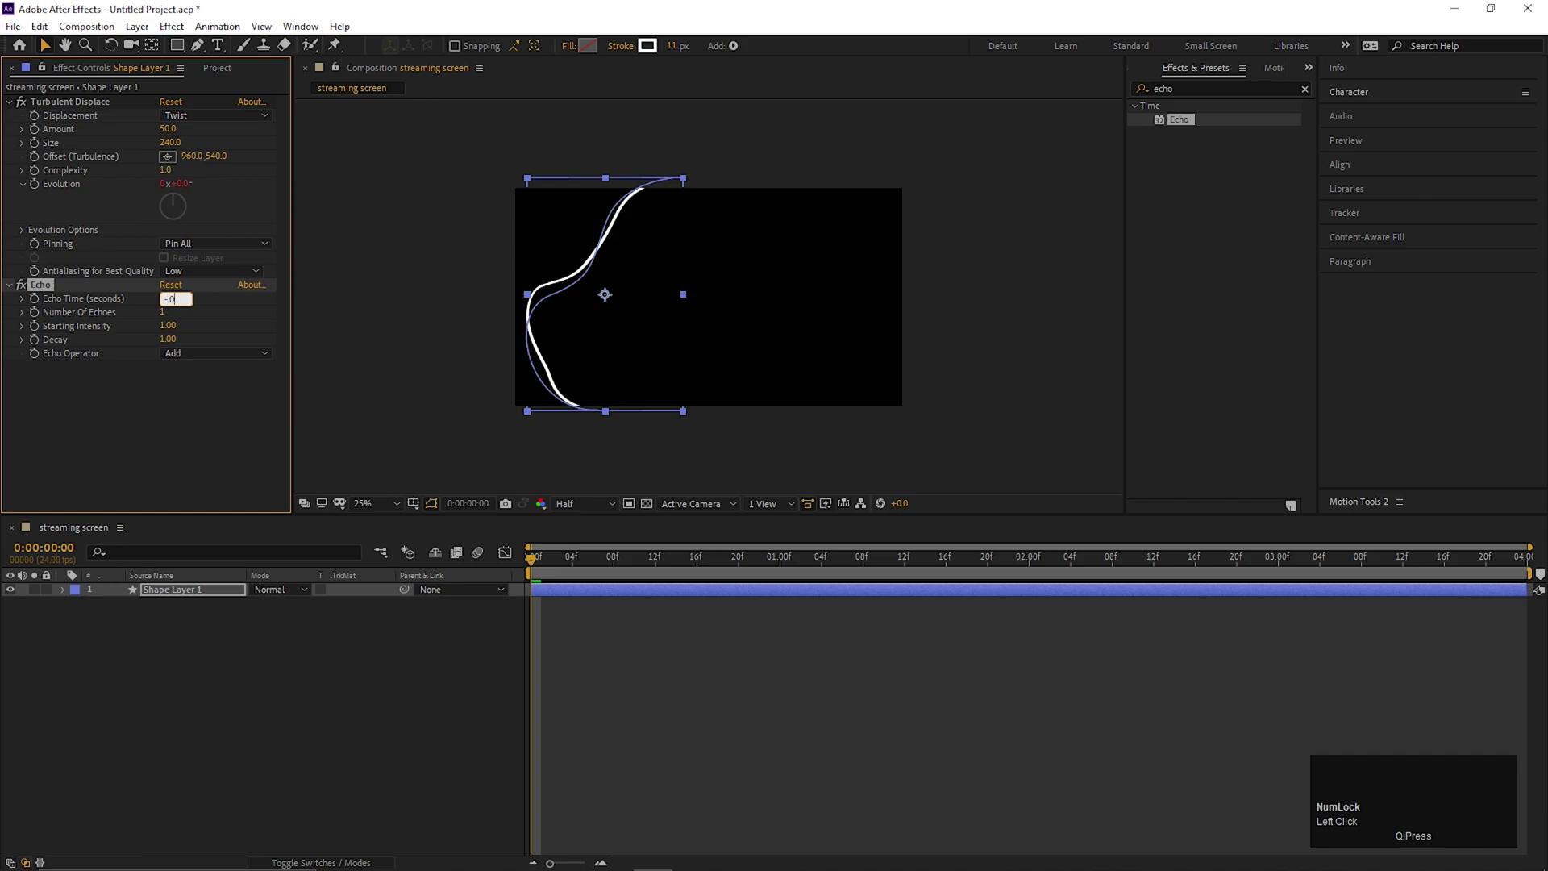
pyautogui.press('BackSpace')
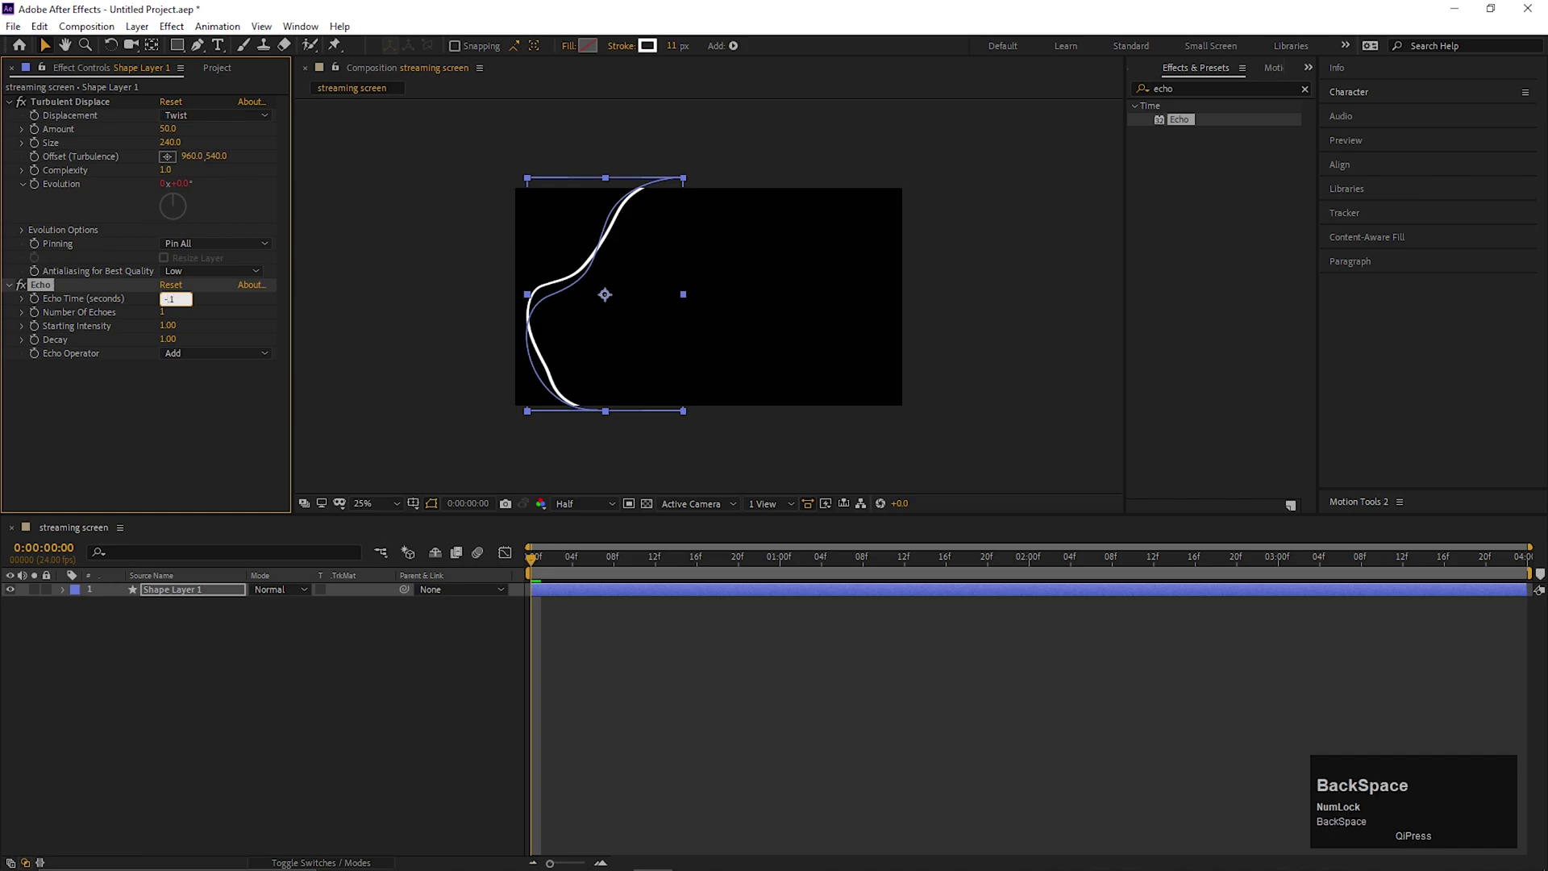
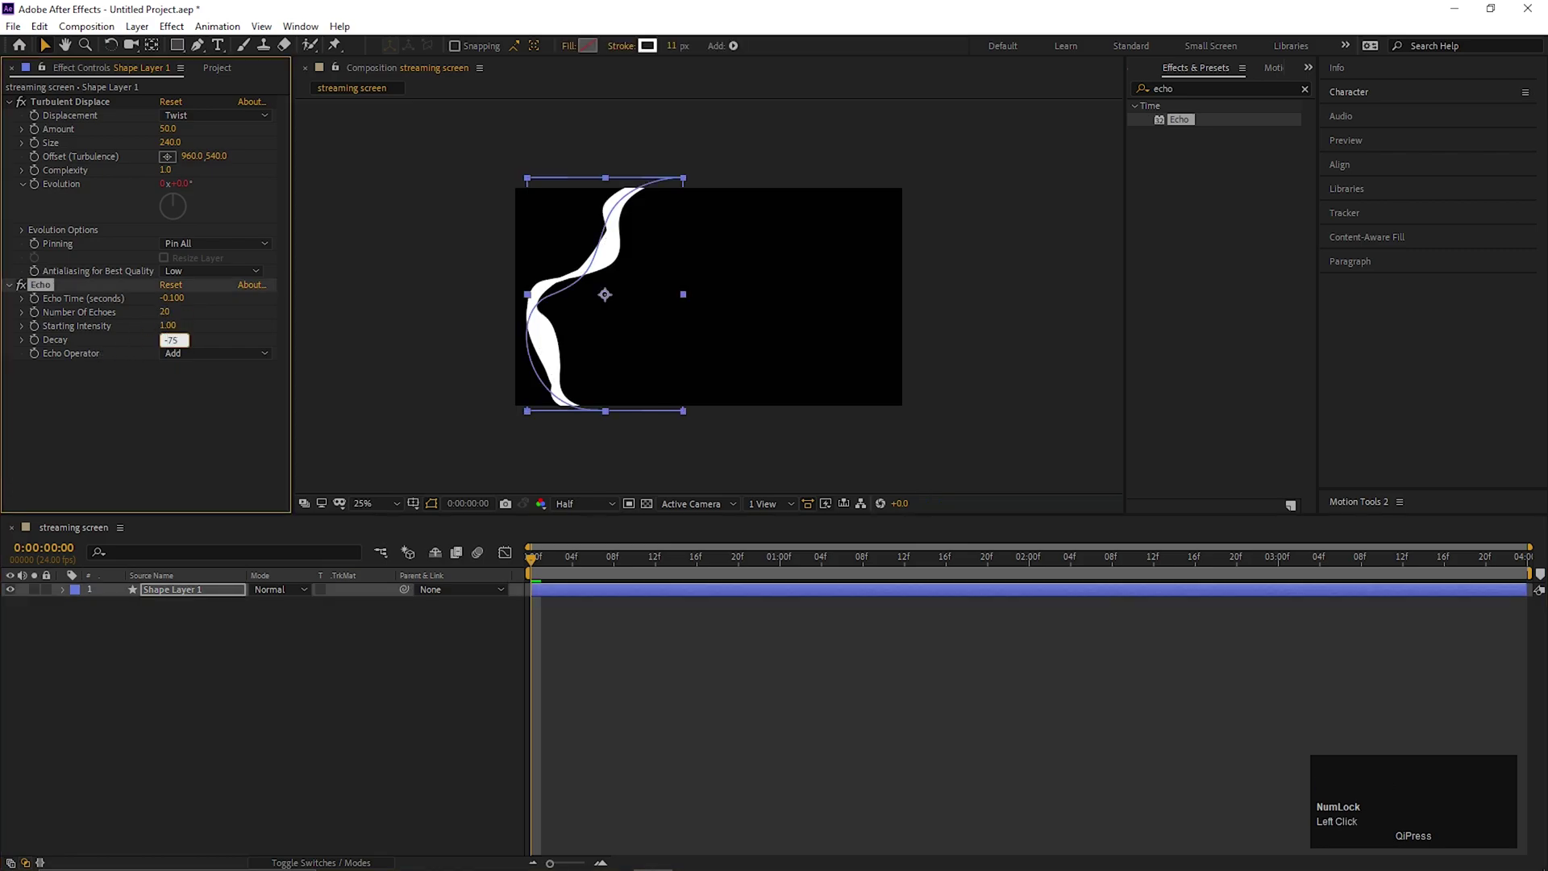
pyautogui.press('BackSpace')
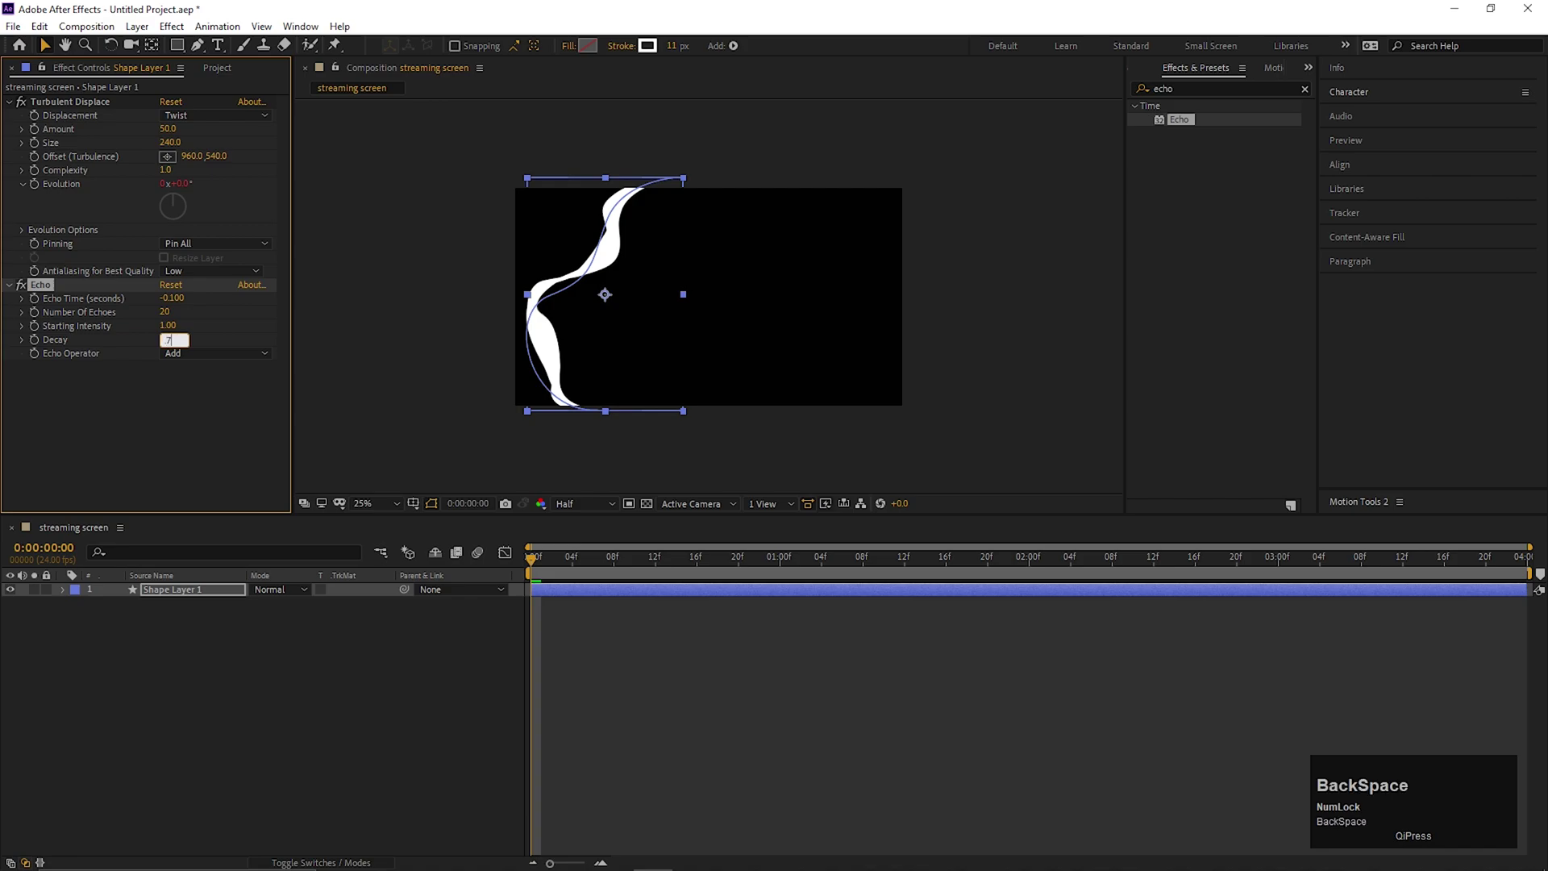
pyautogui.press('BackSpace')
# Step: Duplicate the ribbon shape layer and reposition the copy tilted along the right
pyautogui.press('Return')
pyautogui.moveTo(544, 562); pyautogui.dragTo(701, 644)
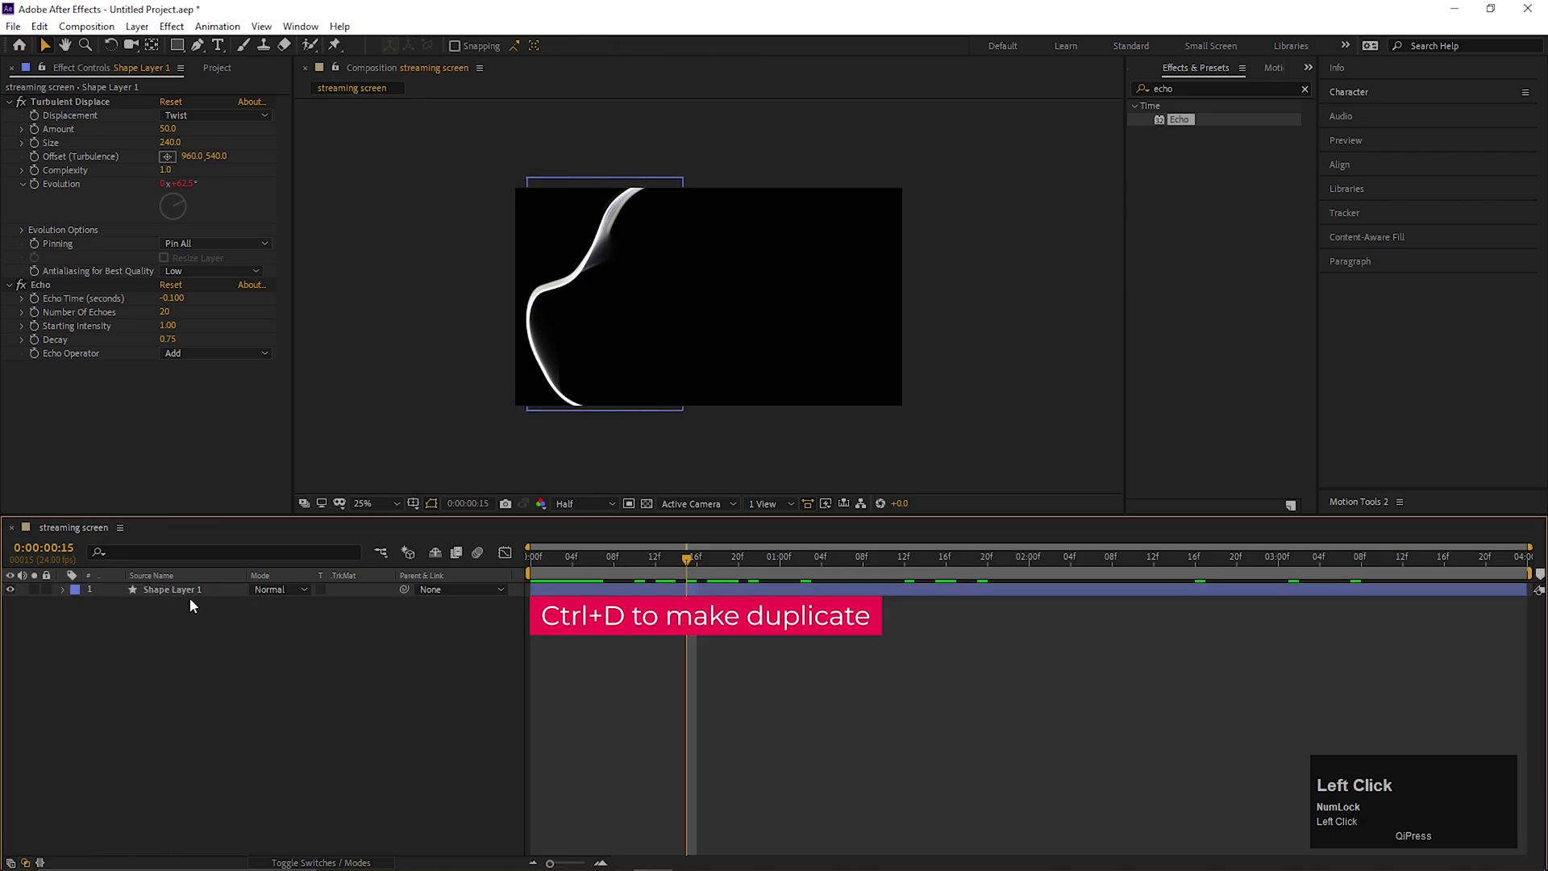
pyautogui.press('ctrl+d')
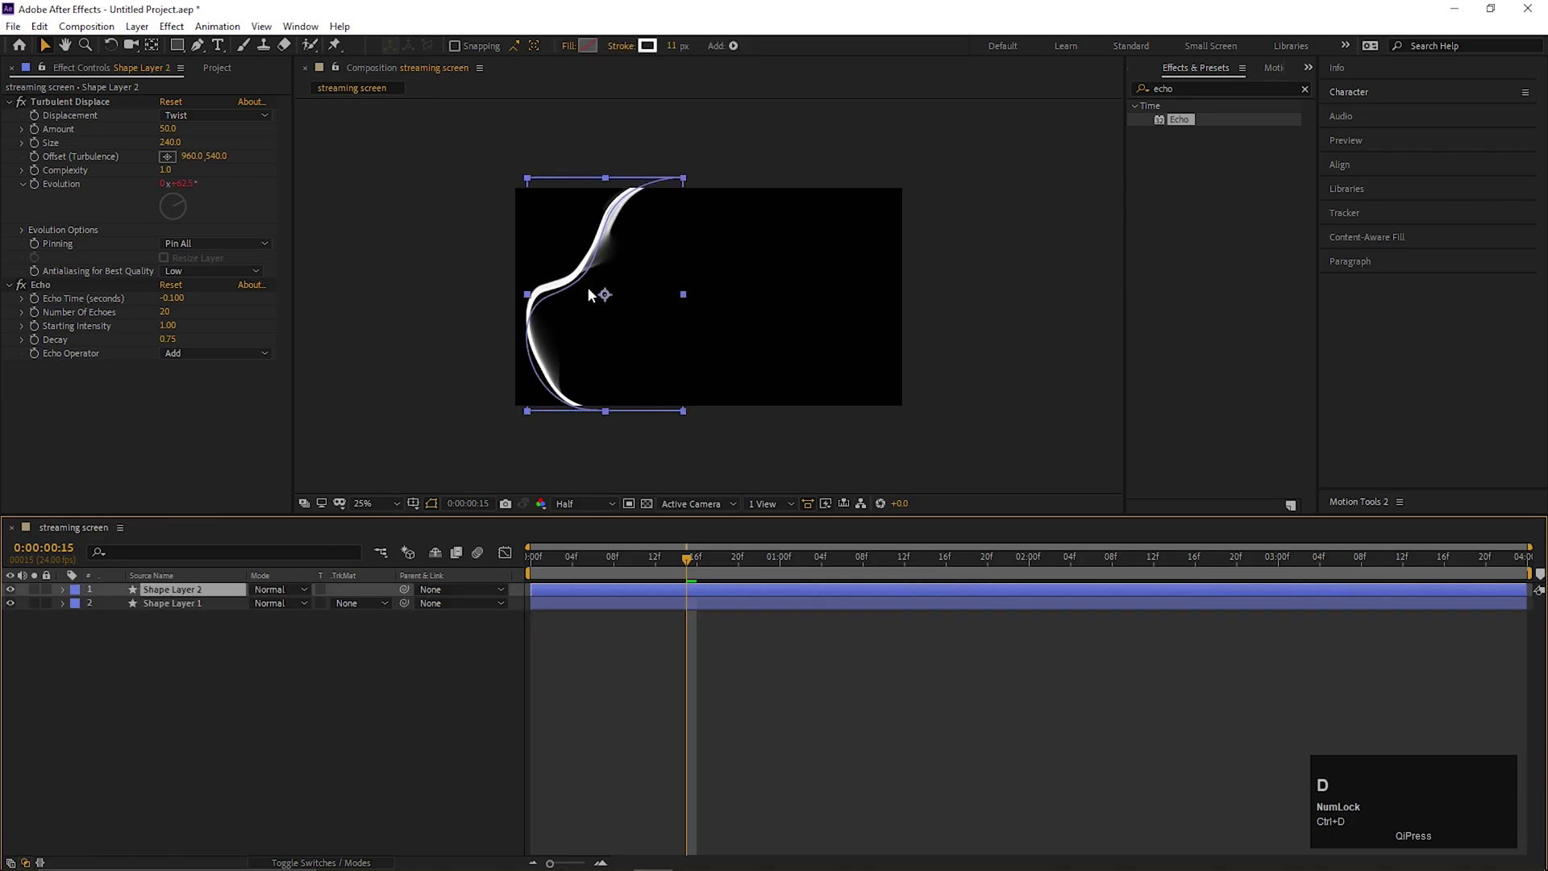
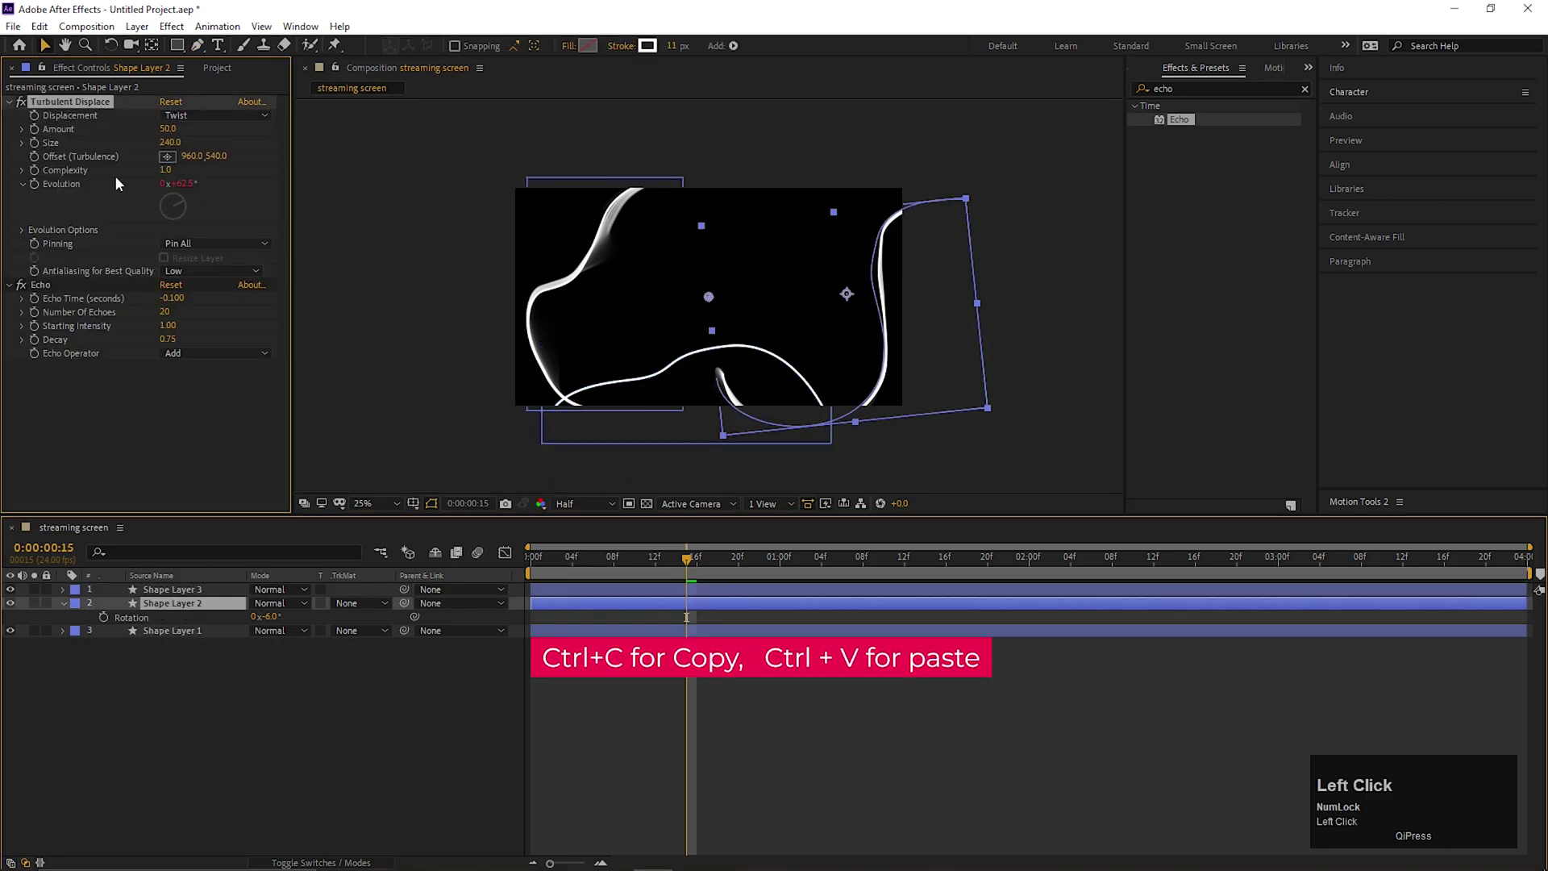
# Step: Copy and paste the ribbon again to make a third one along the bottom, then preview
pyautogui.click(55, 296)
pyautogui.press('ctrl+c')
pyautogui.click(185, 596)
pyautogui.press('ctrl+v')
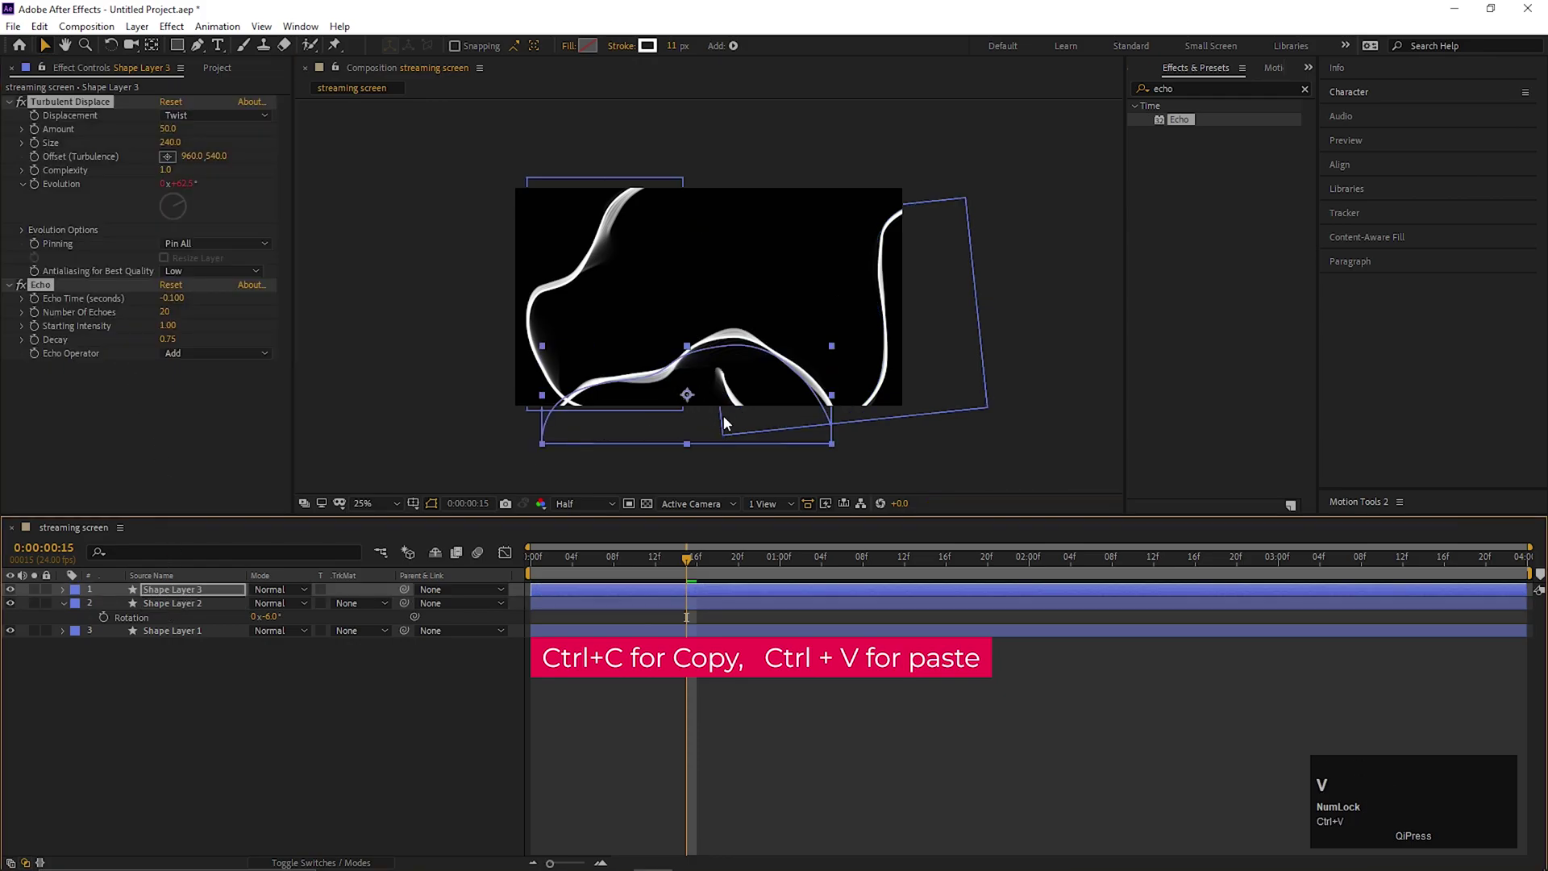
pyautogui.moveTo(565, 576); pyautogui.dragTo(751, 257)
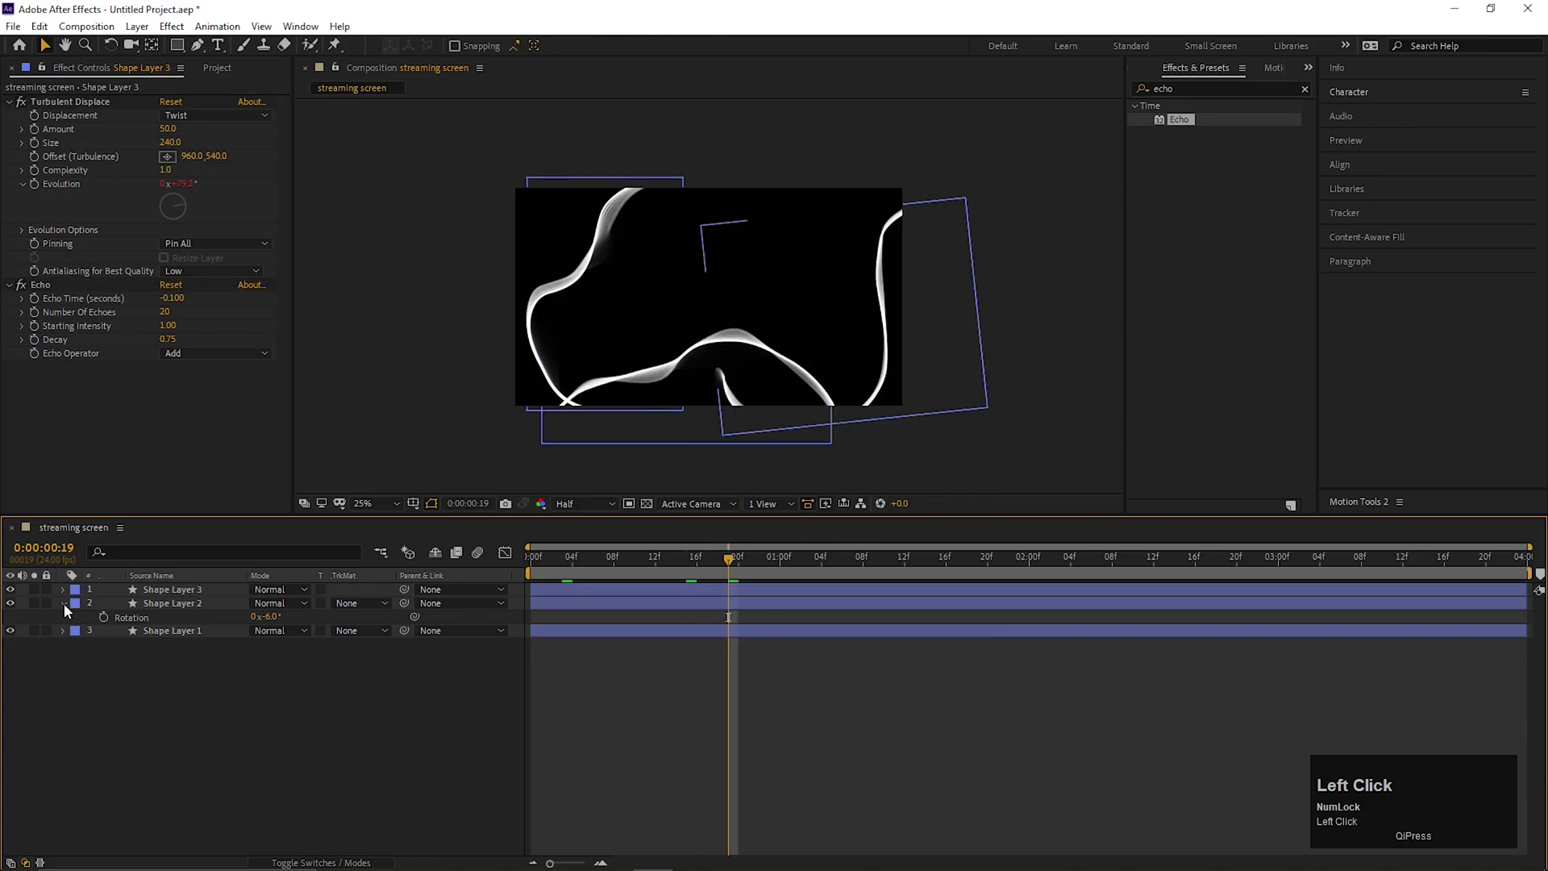
# Step: Add an adjustment layer above the ribbons with a 4-Color Gradient in orange, red and yellow tones
pyautogui.rightClick(175, 730)
pyautogui.click(92, 691)
pyautogui.rightClick(243, 741)
pyautogui.moveTo(276, 565); pyautogui.dragTo(483, 475)
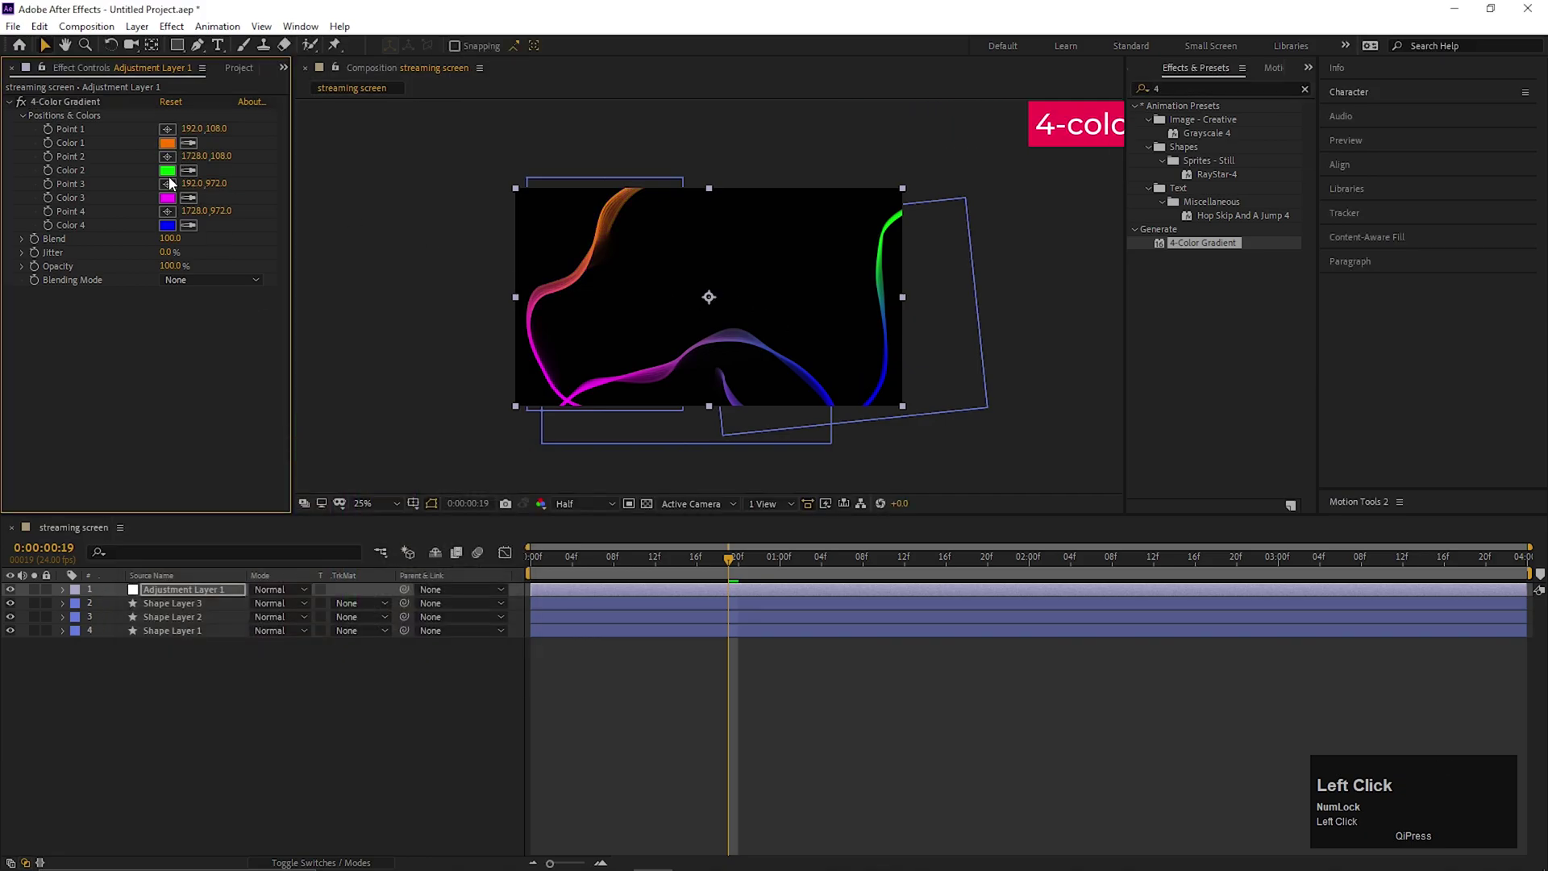
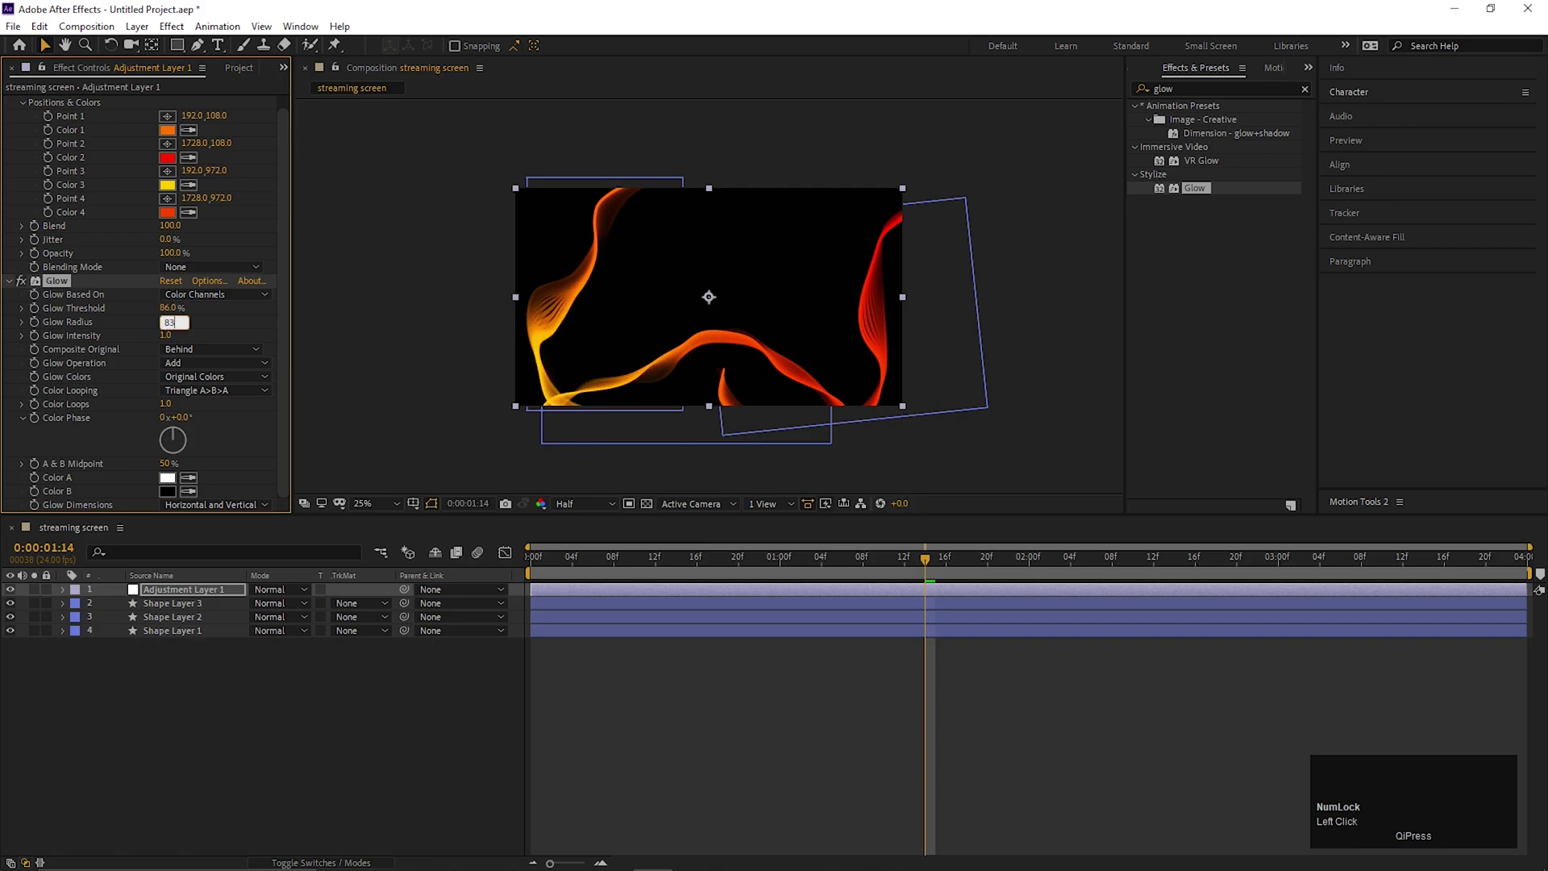
# Step: Set the Glow radius to 83 and duplicate the Glow effect as Glow 2
pyautogui.press('Return')
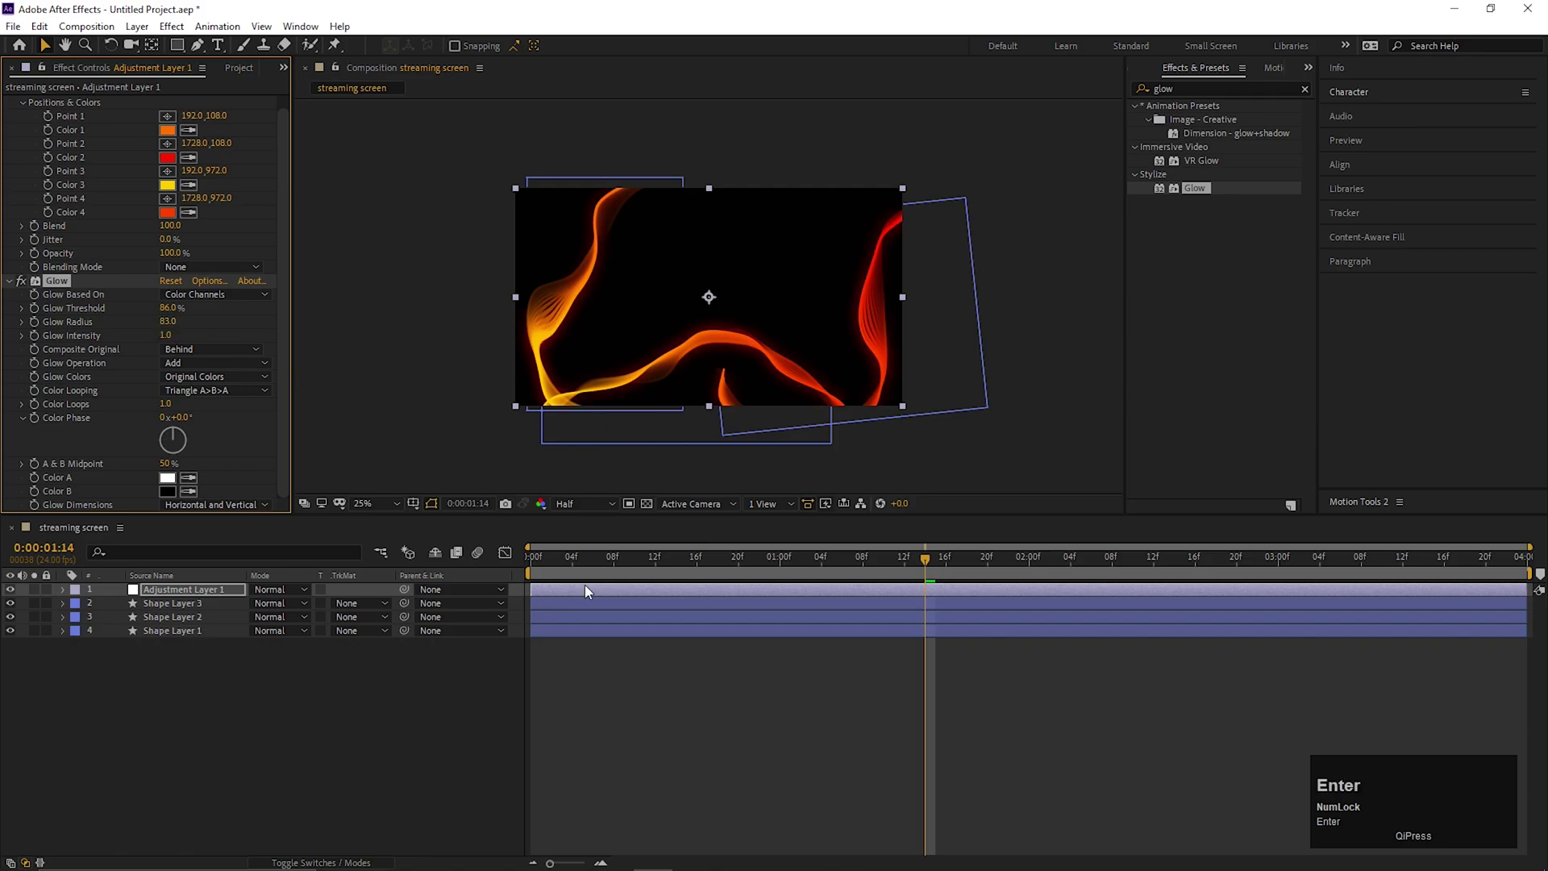
pyautogui.moveTo(644, 559); pyautogui.dragTo(670, 709)
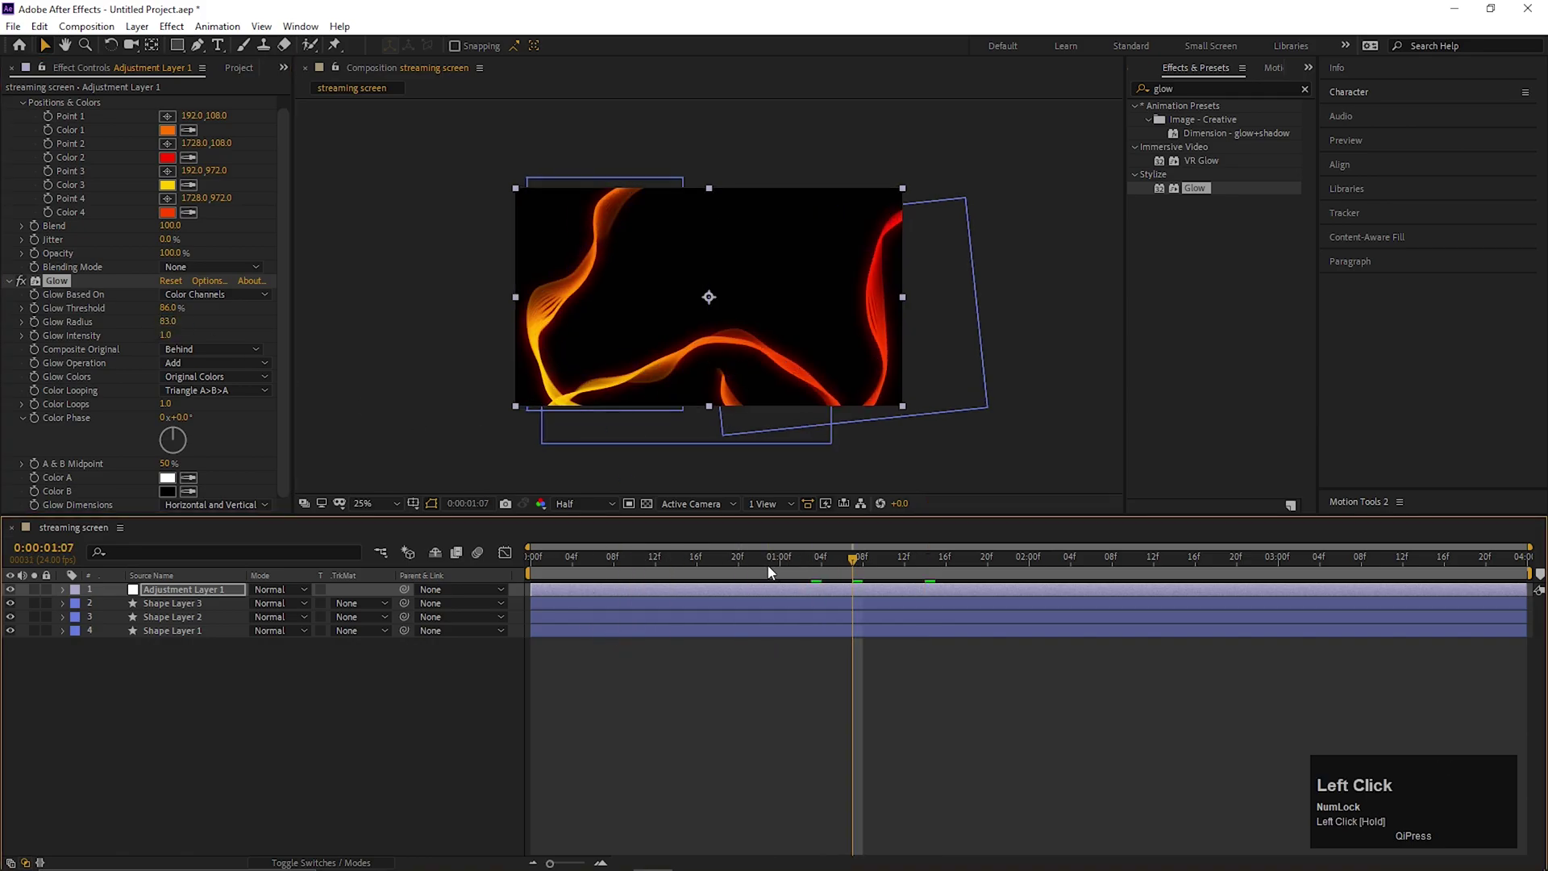
pyautogui.scroll(-3)
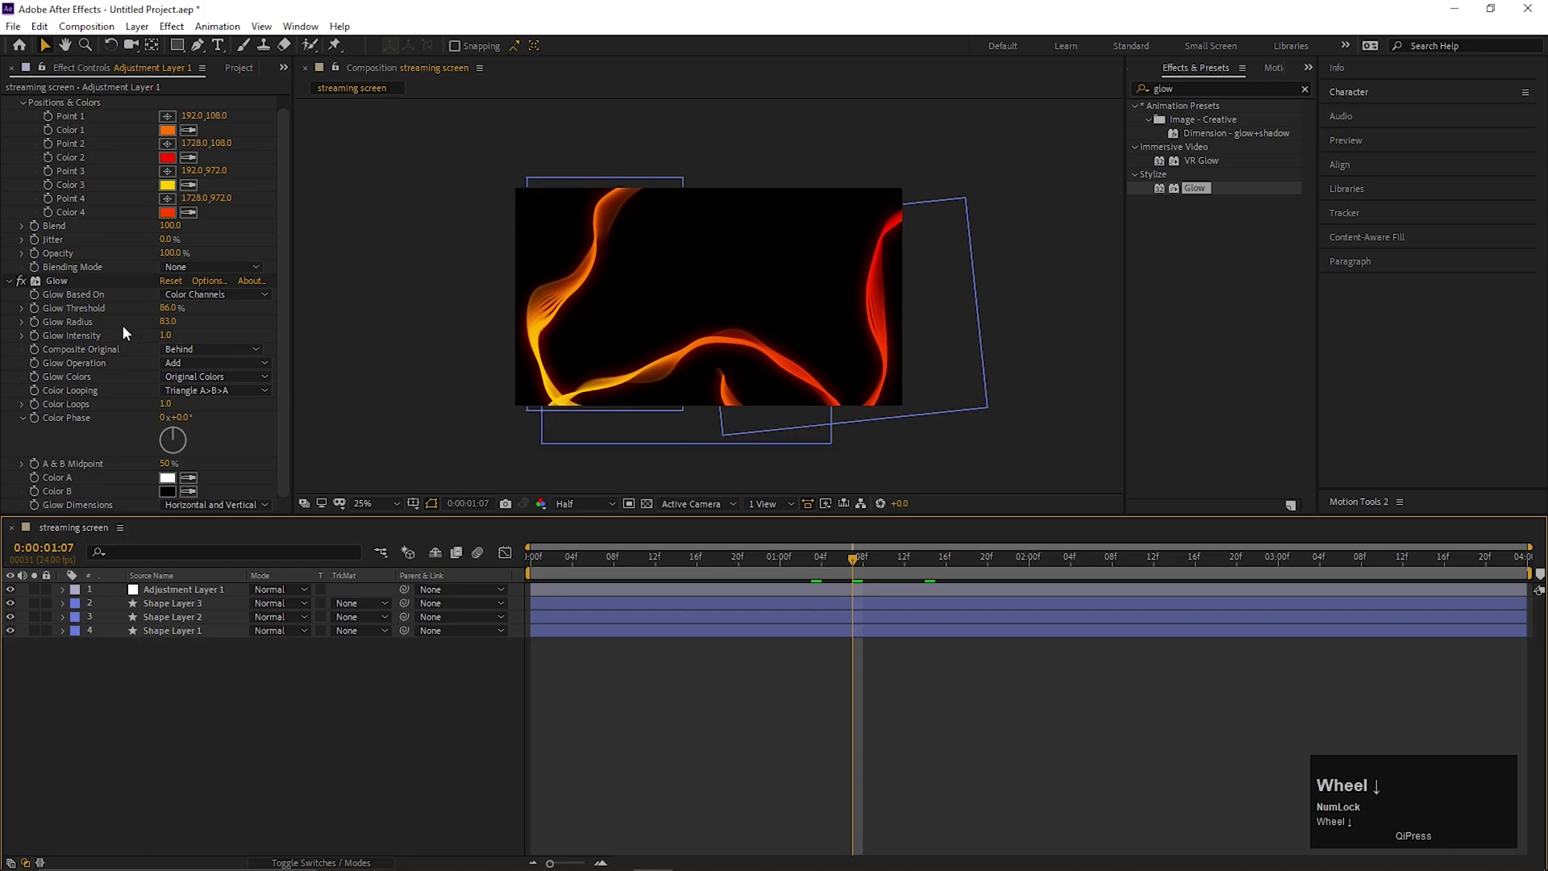
pyautogui.click(63, 291)
pyautogui.press('ctrl+d')
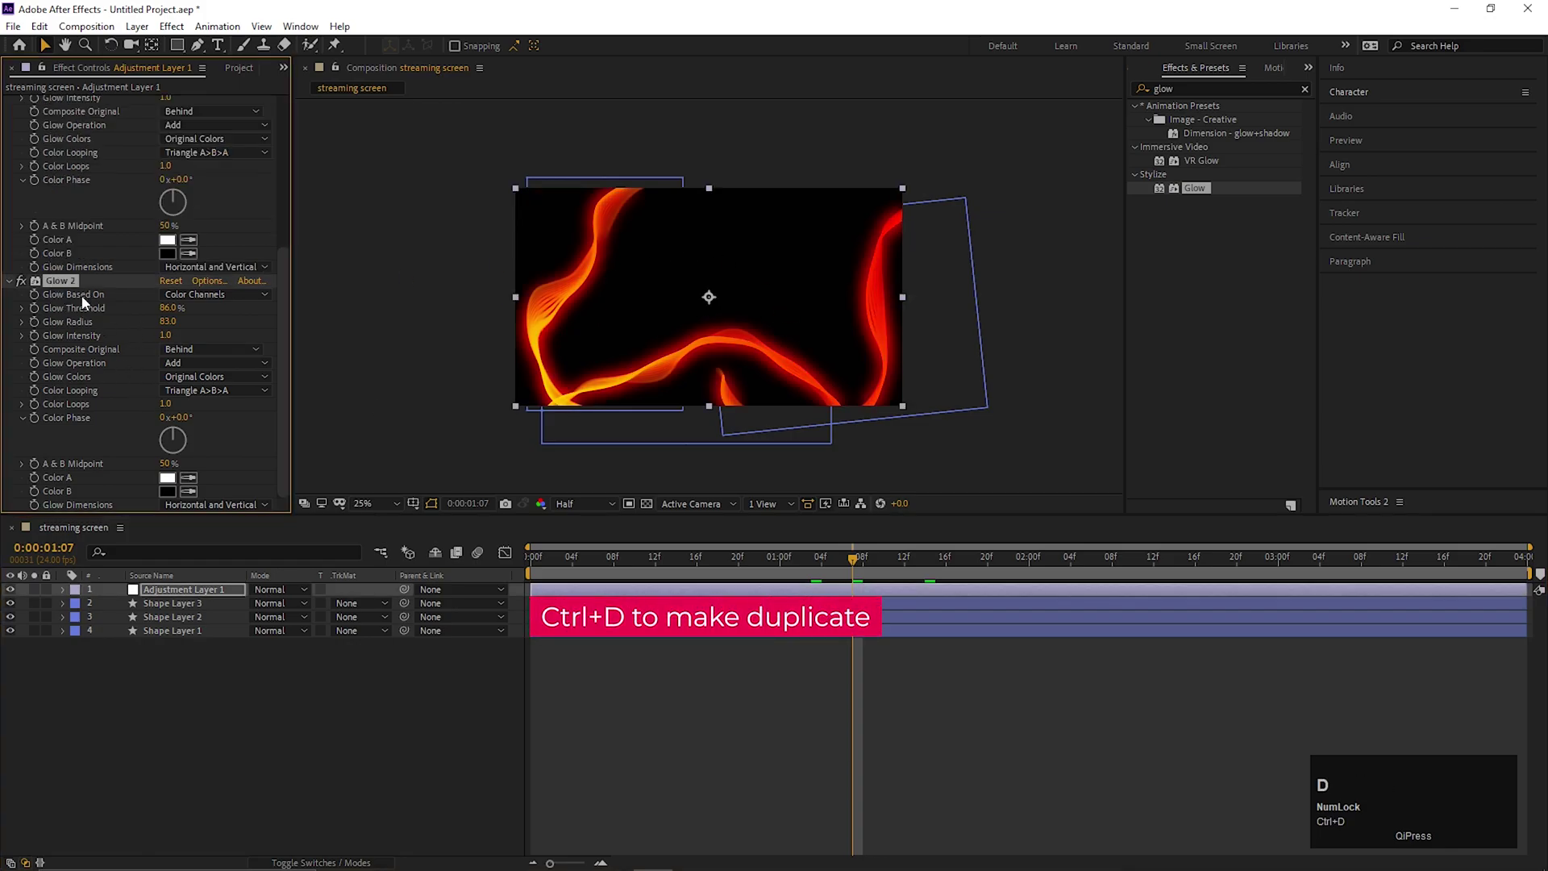
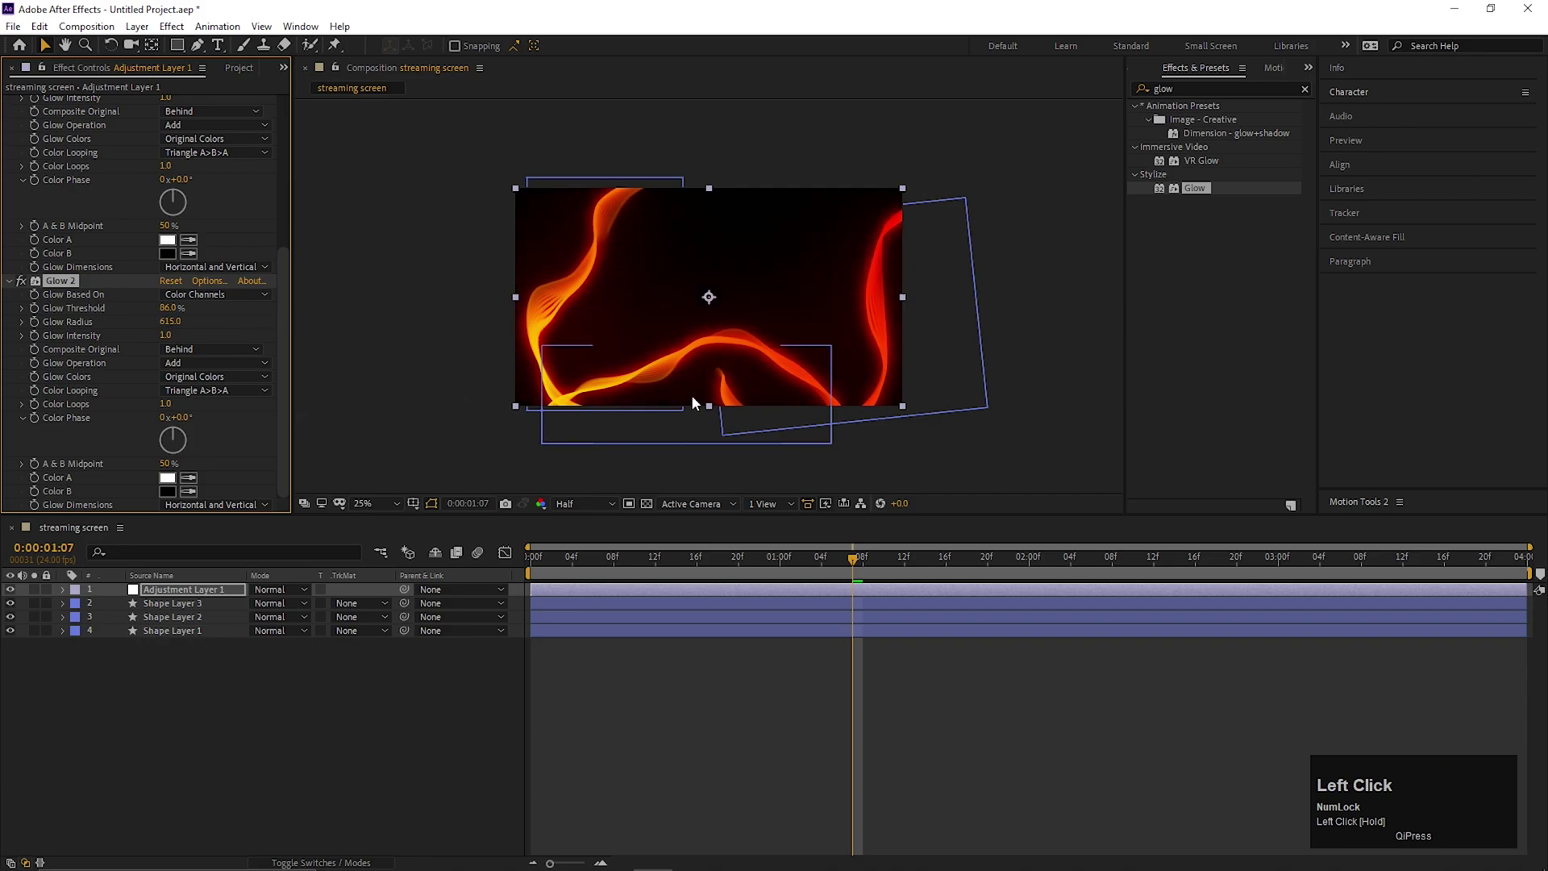
# Step: Keep Glow 2's radius at 83 and select all the layers
pyautogui.press('ctrl+z')
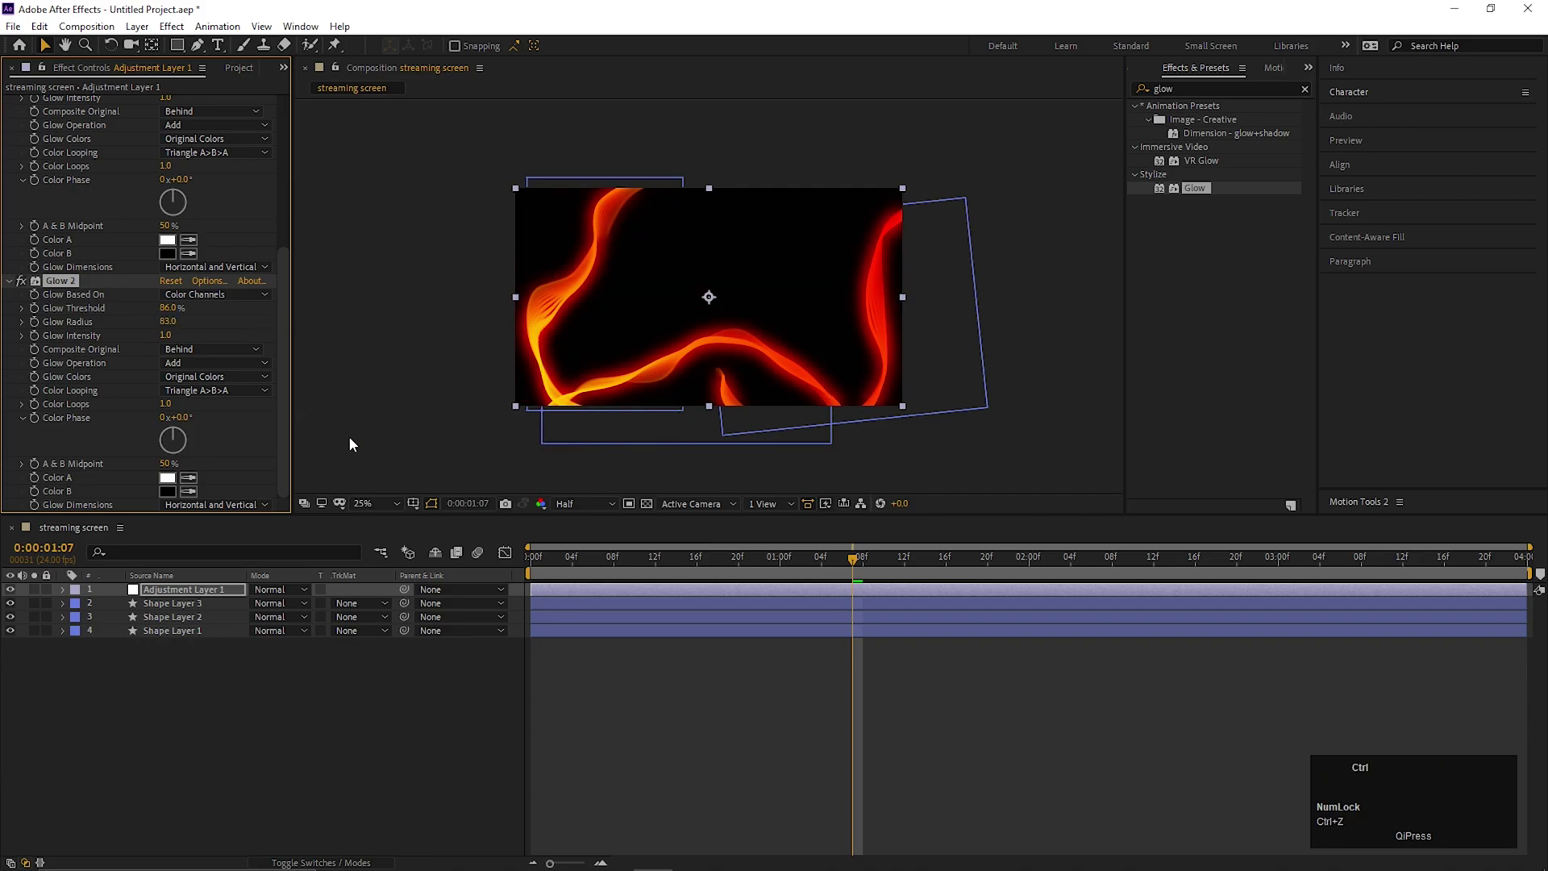
pyautogui.click(66, 279)
pyautogui.press('Delete')
# Step: Pre-compose all four layers into a precomposition named 'lines'
pyautogui.click(121, 675)
pyautogui.rightClick(196, 597)
pyautogui.click(281, 531)
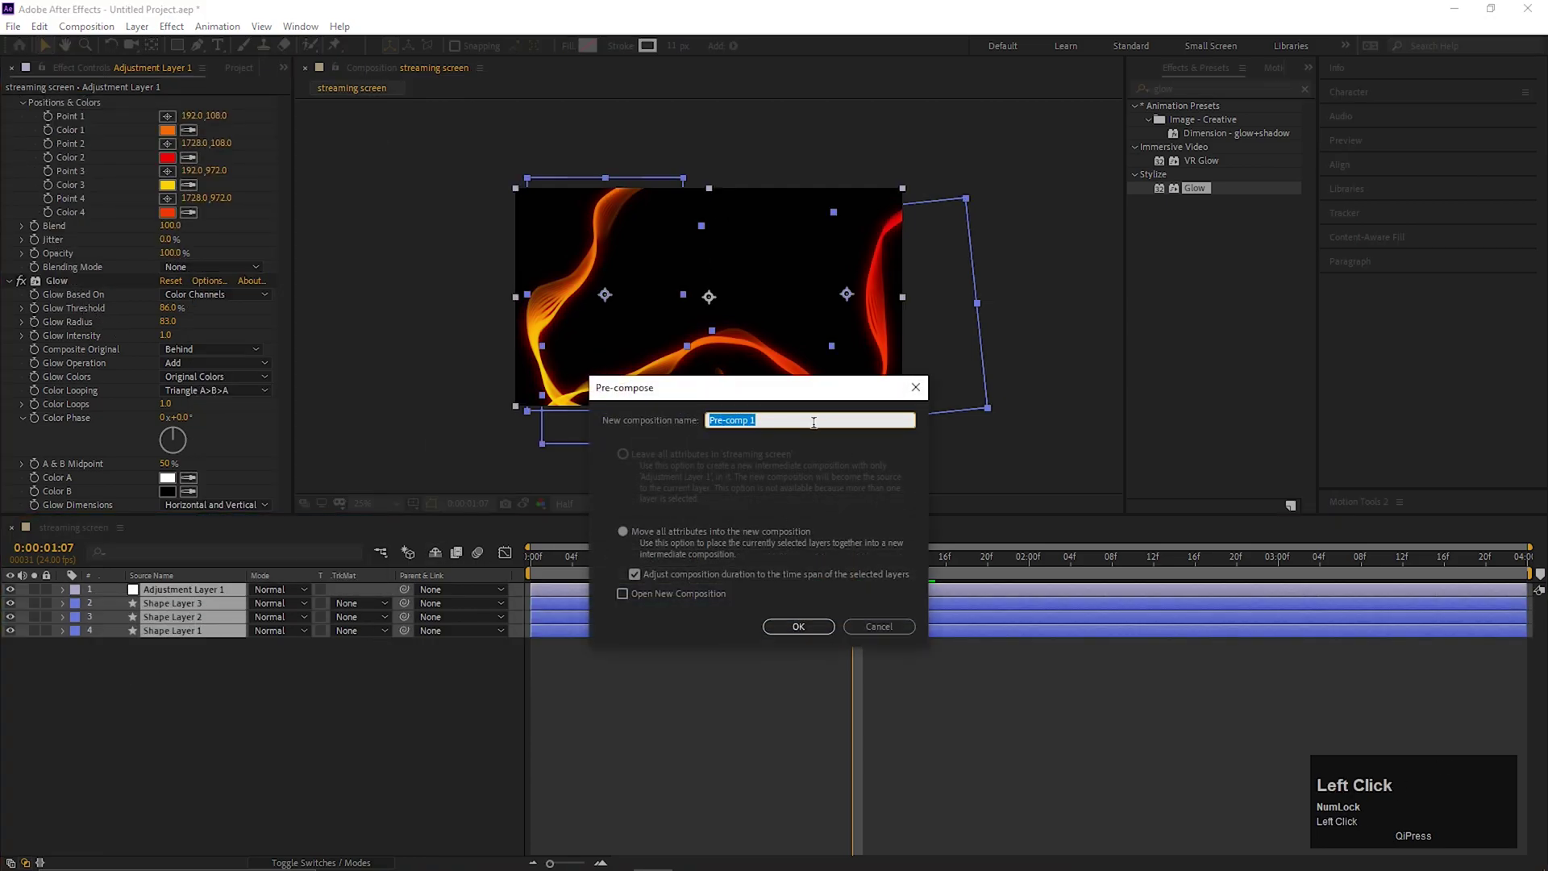
pyautogui.write('lles')
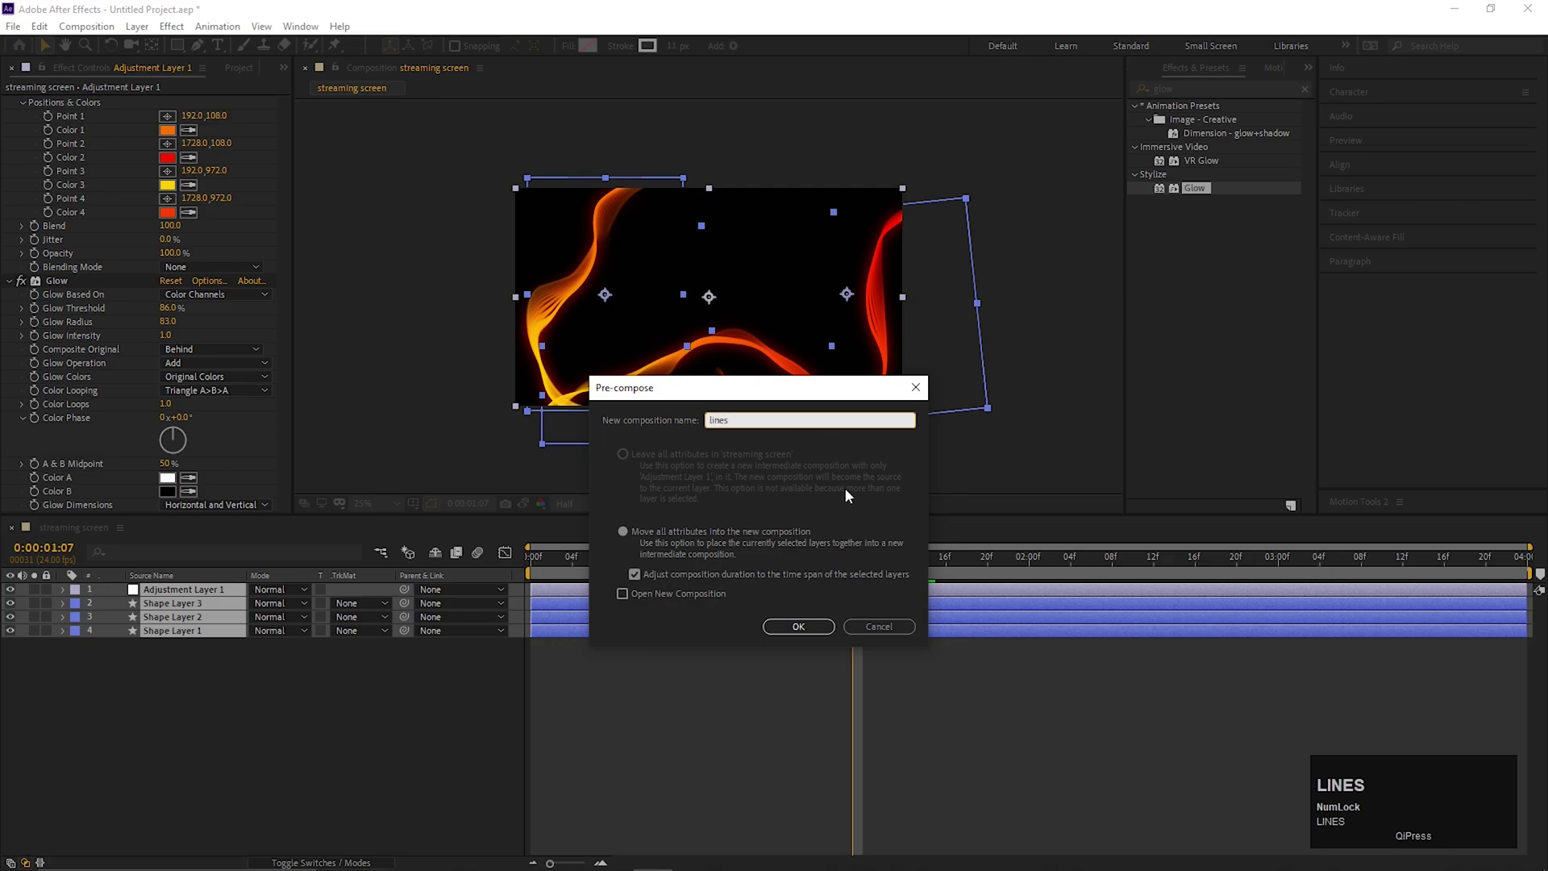
pyautogui.click(643, 540)
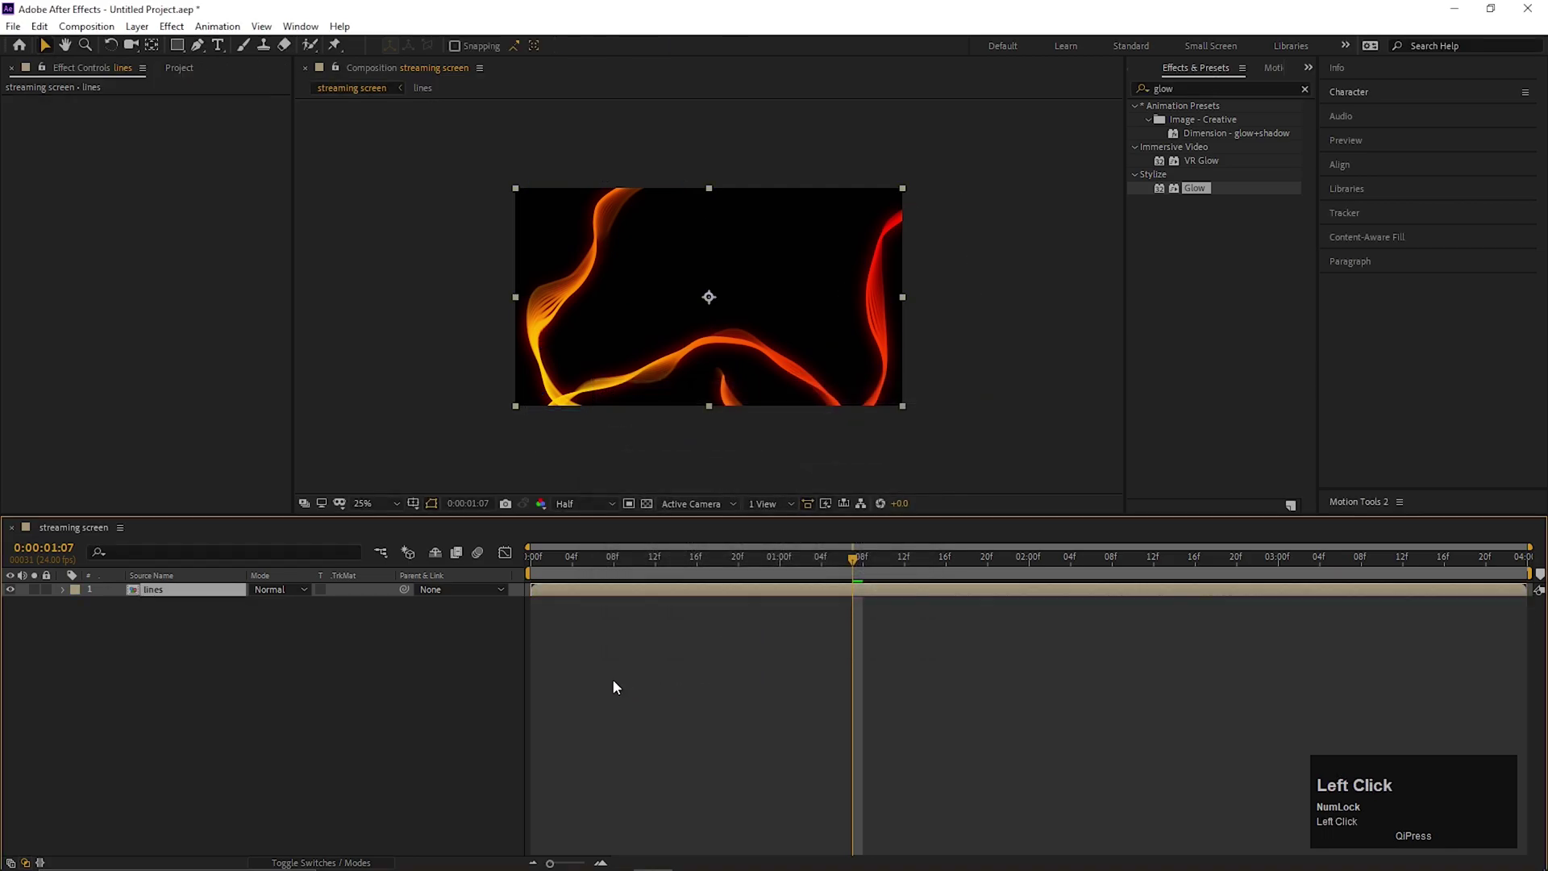
# Step: Add a black solid named BG beneath the lines precomp
pyautogui.rightClick(174, 682)
pyautogui.click(253, 692)
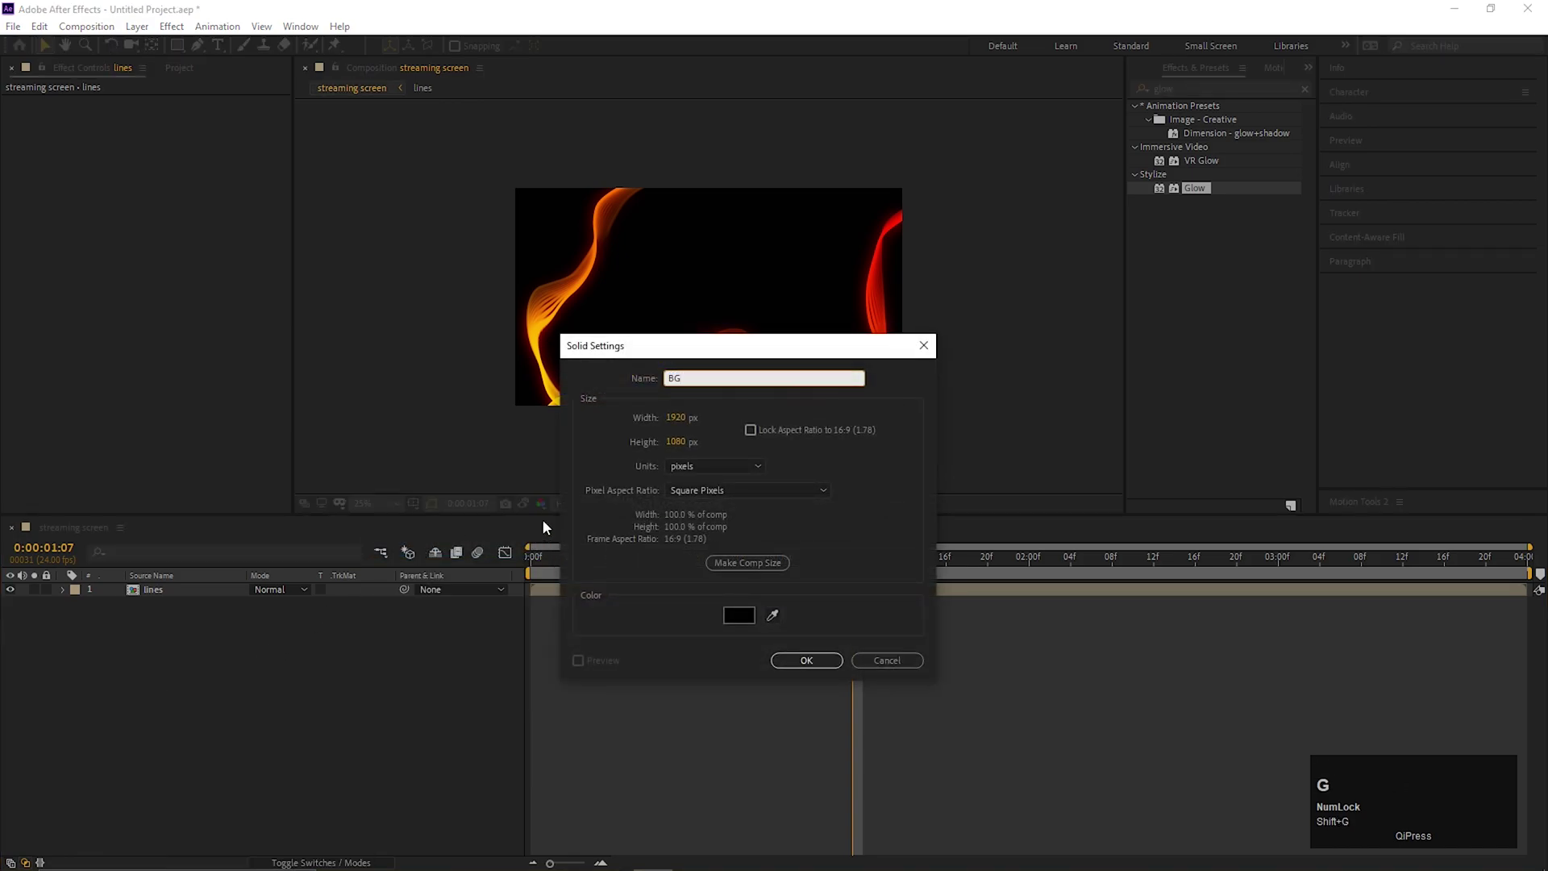
pyautogui.click(810, 656)
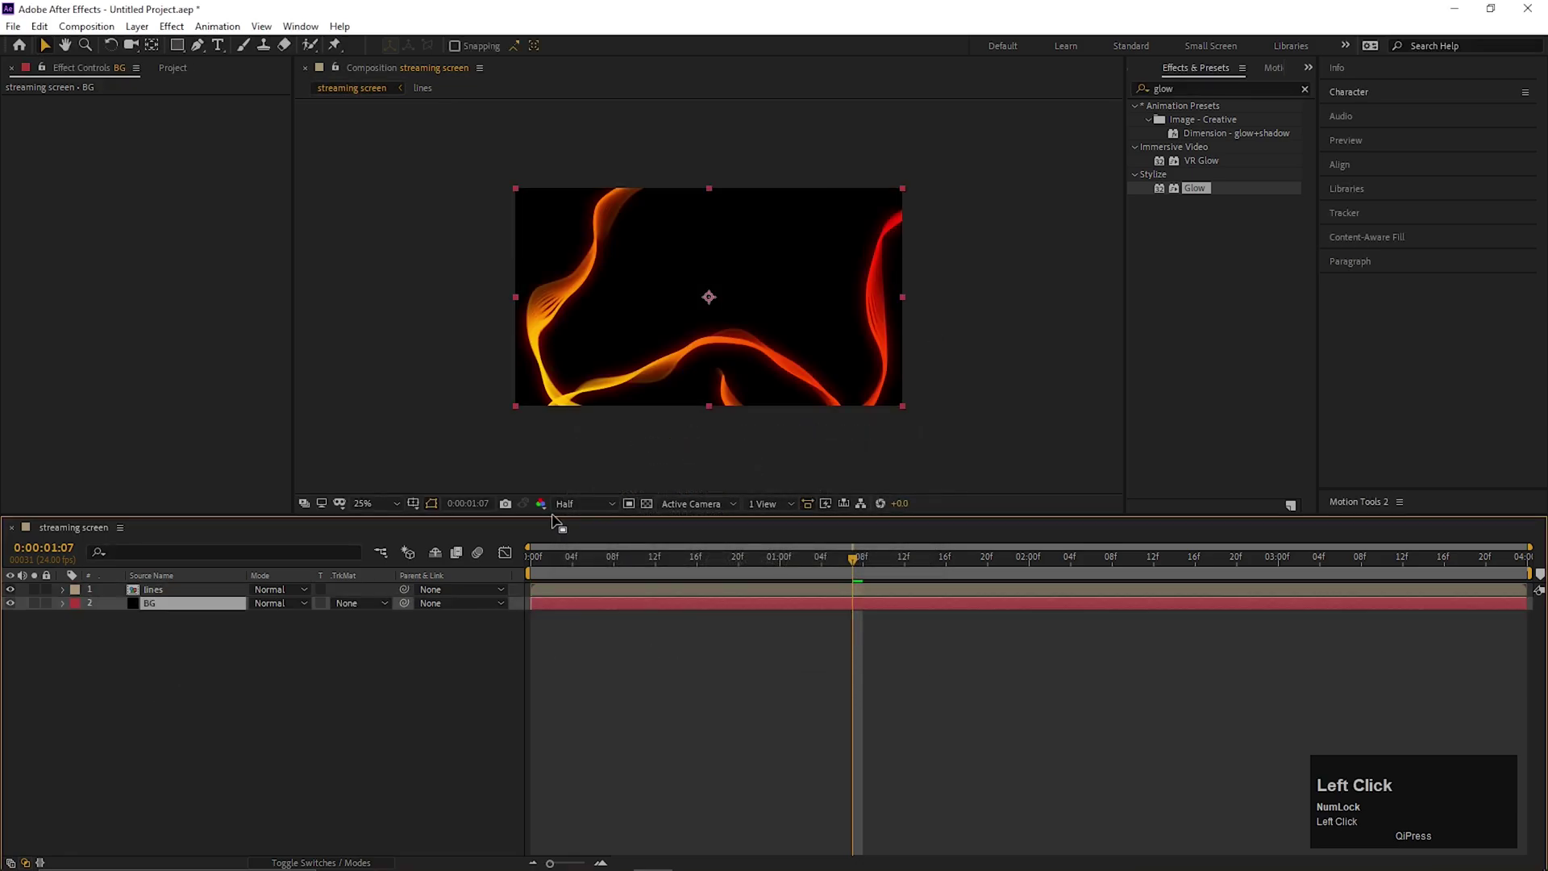
# Step: Apply Gradient Ramp to BG and push the gradient end point further out
pyautogui.write('grad')
pyautogui.moveTo(1211, 313); pyautogui.dragTo(282, 335)
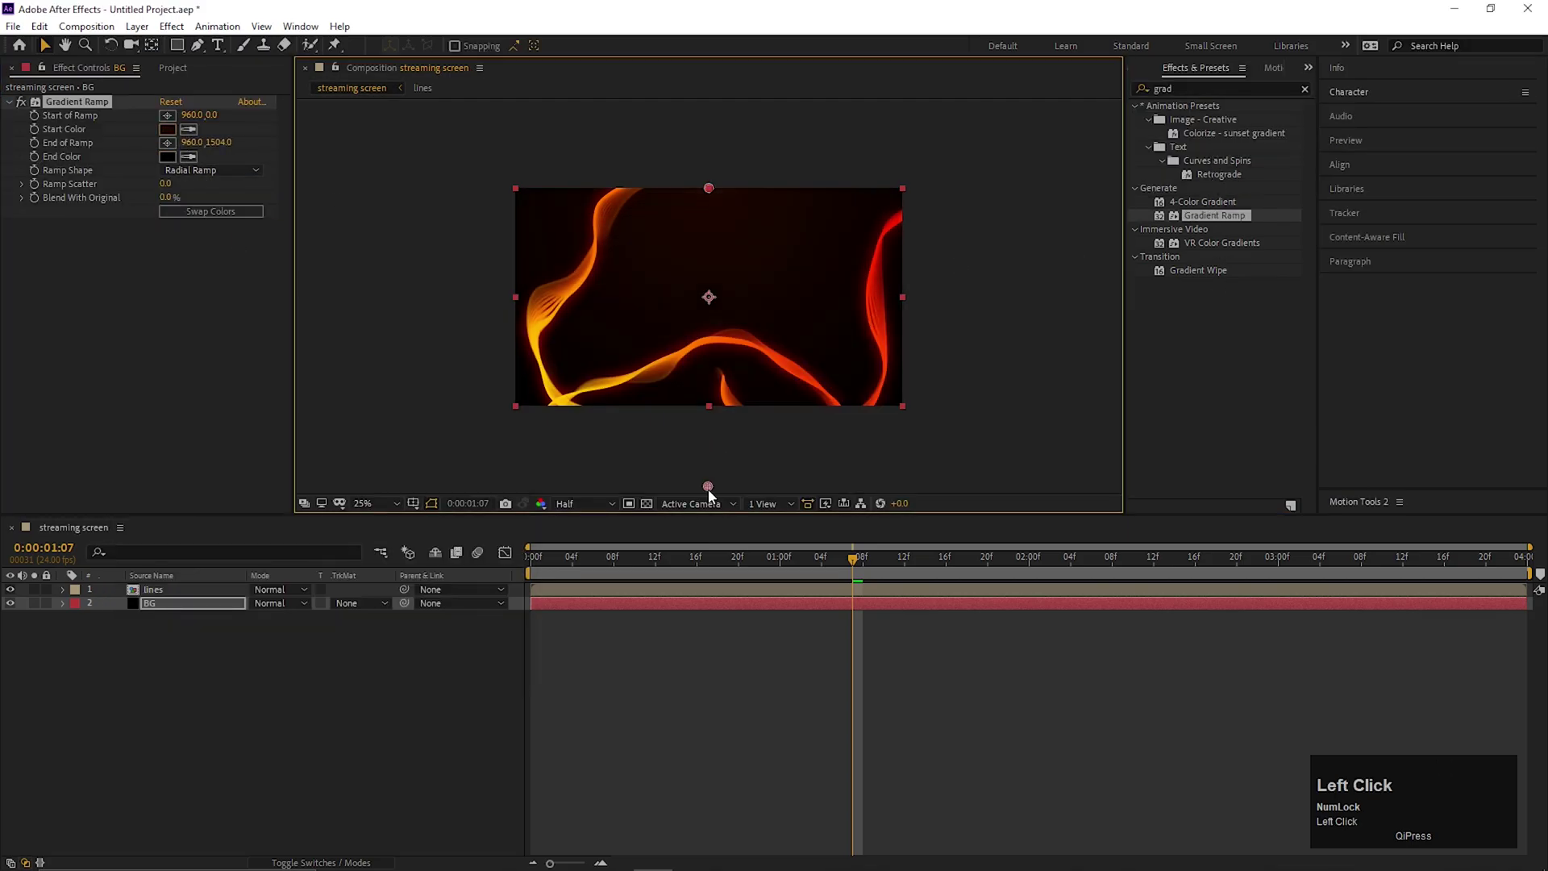
pyautogui.click(354, 674)
# Step: Add a new adjustment layer on top of the lines precomp
pyautogui.rightClick(287, 805)
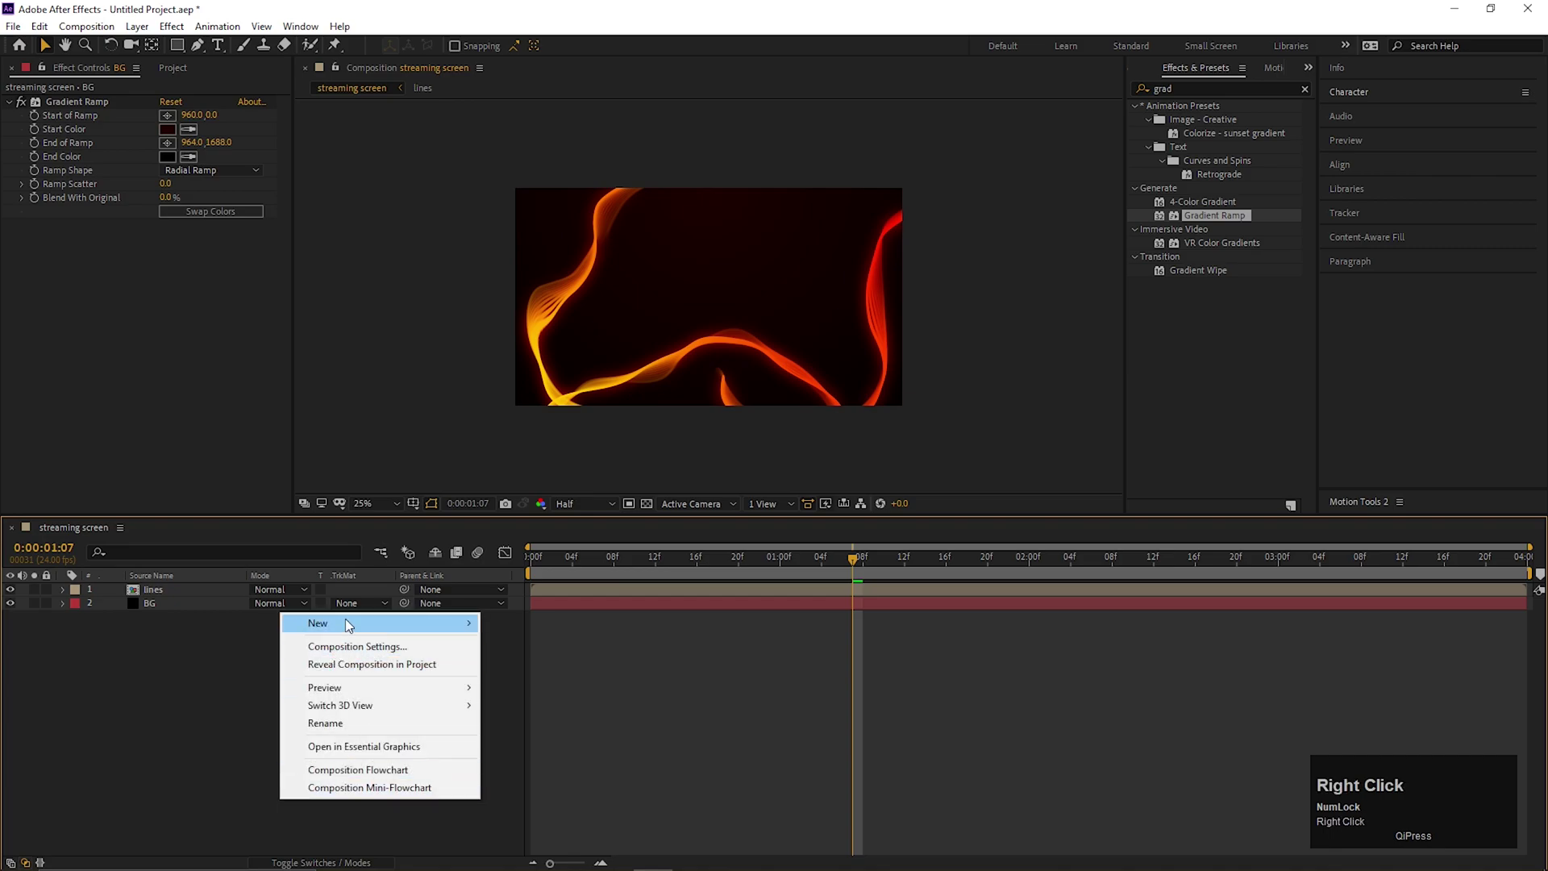
pyautogui.doubleClick(570, 757)
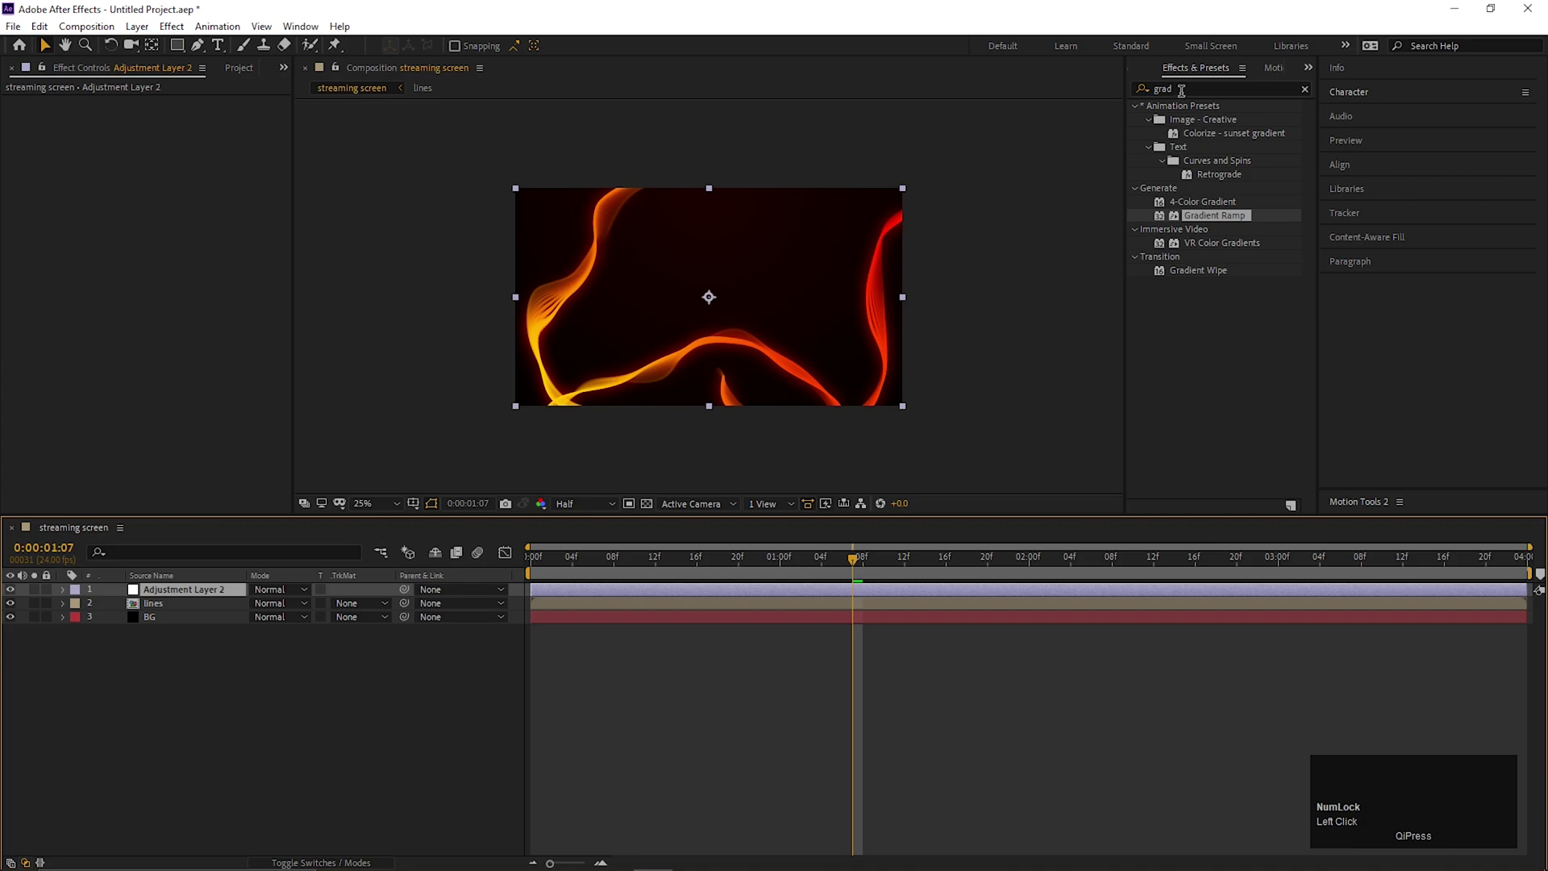
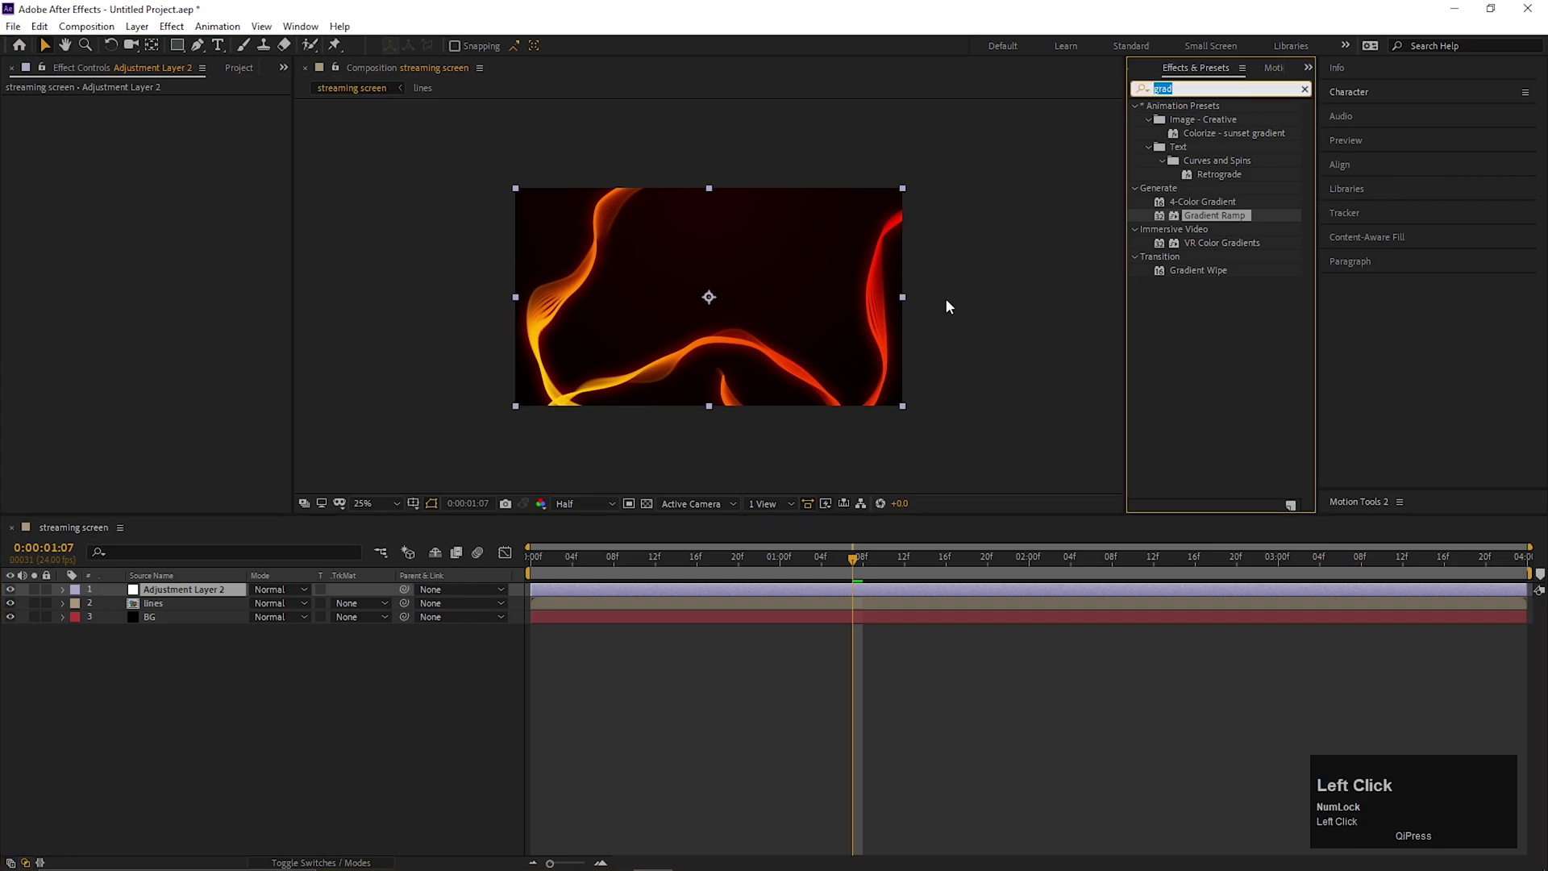
# Step: Apply CC Vignette to the adjustment layer with Amount 300 and Angle of View 25
pyautogui.press('c')
pyautogui.press('c')
pyautogui.press('space')
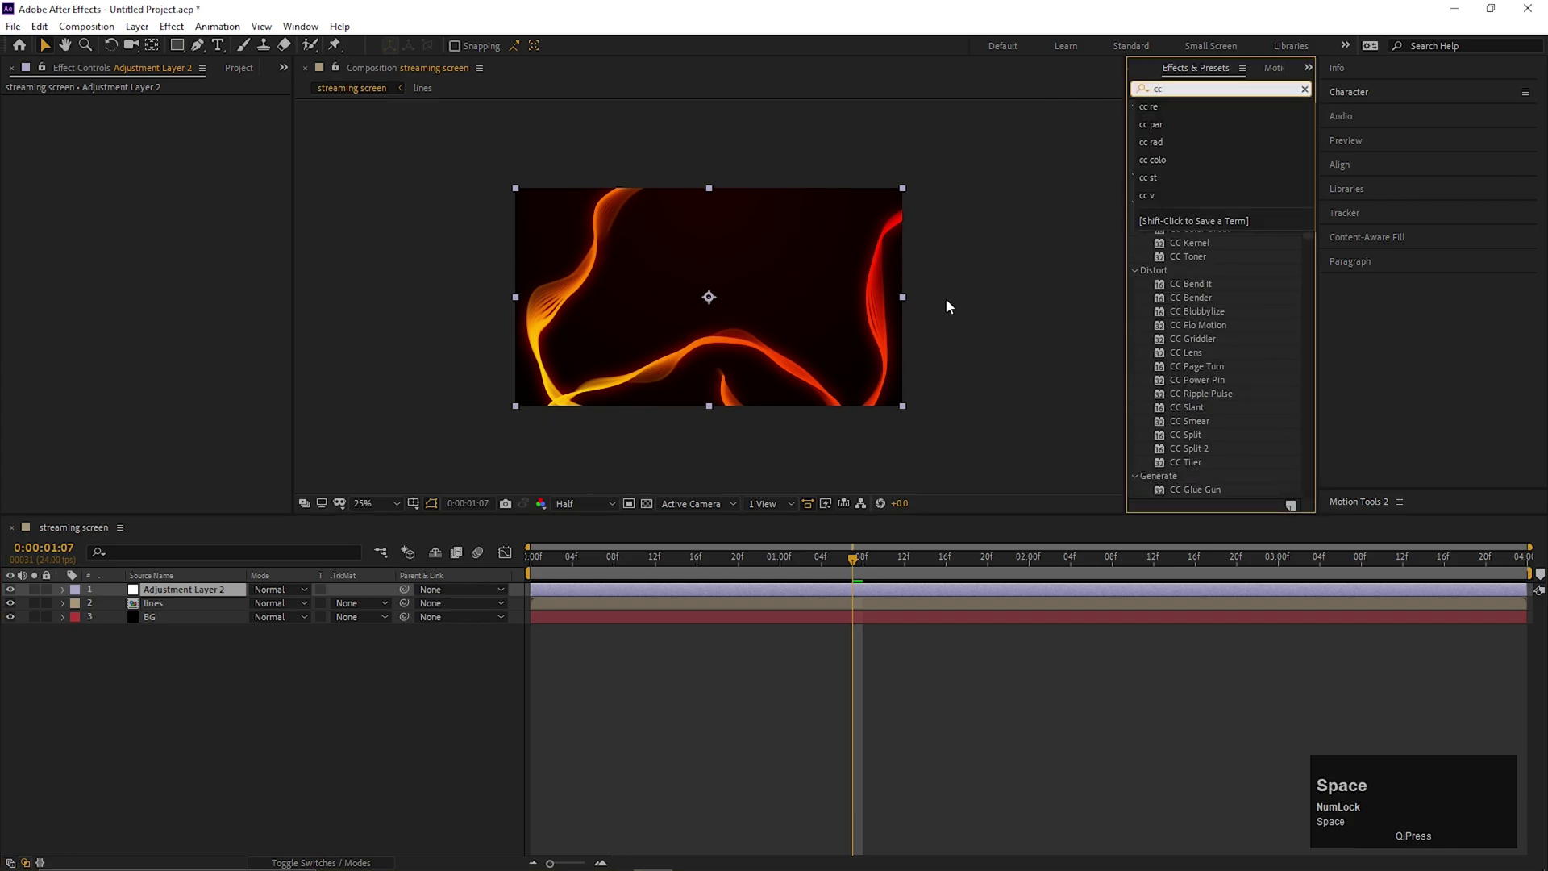
pyautogui.press('v')
pyautogui.click(1206, 151)
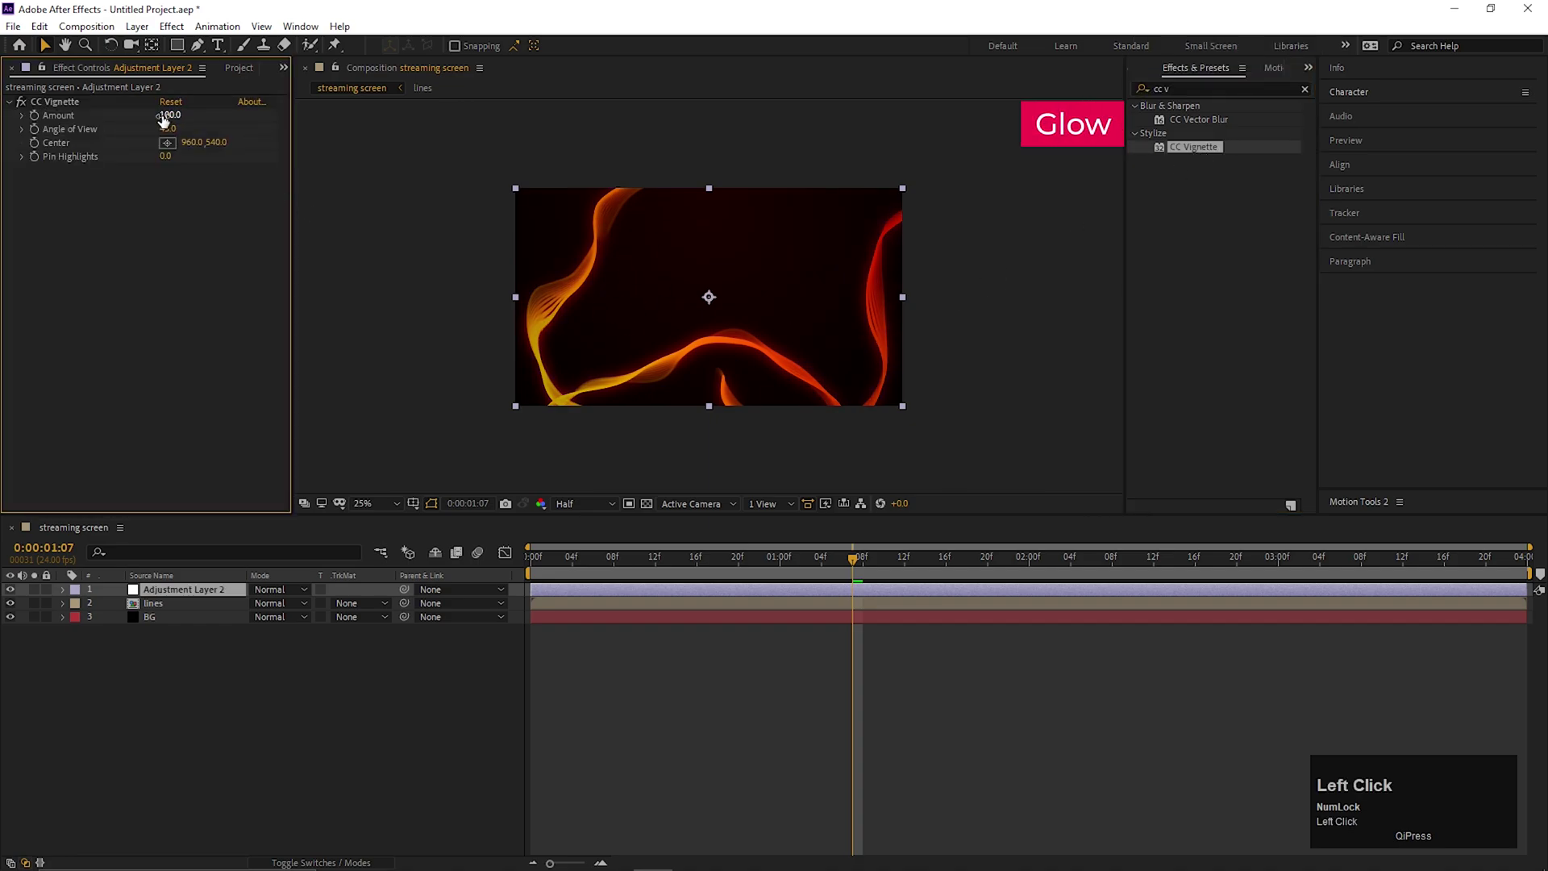
pyautogui.press('Return')
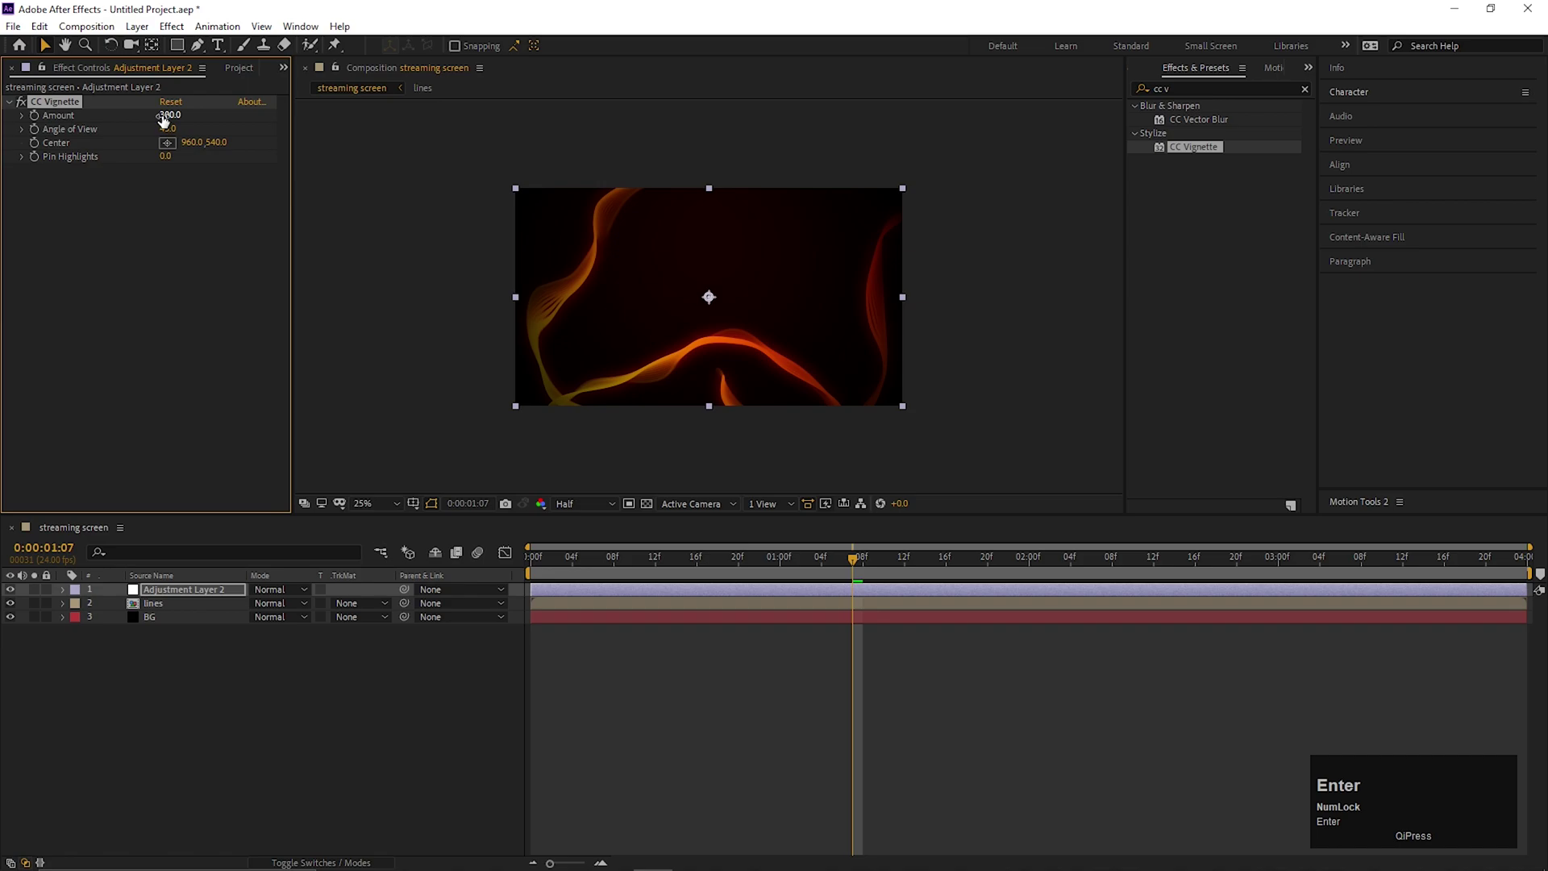
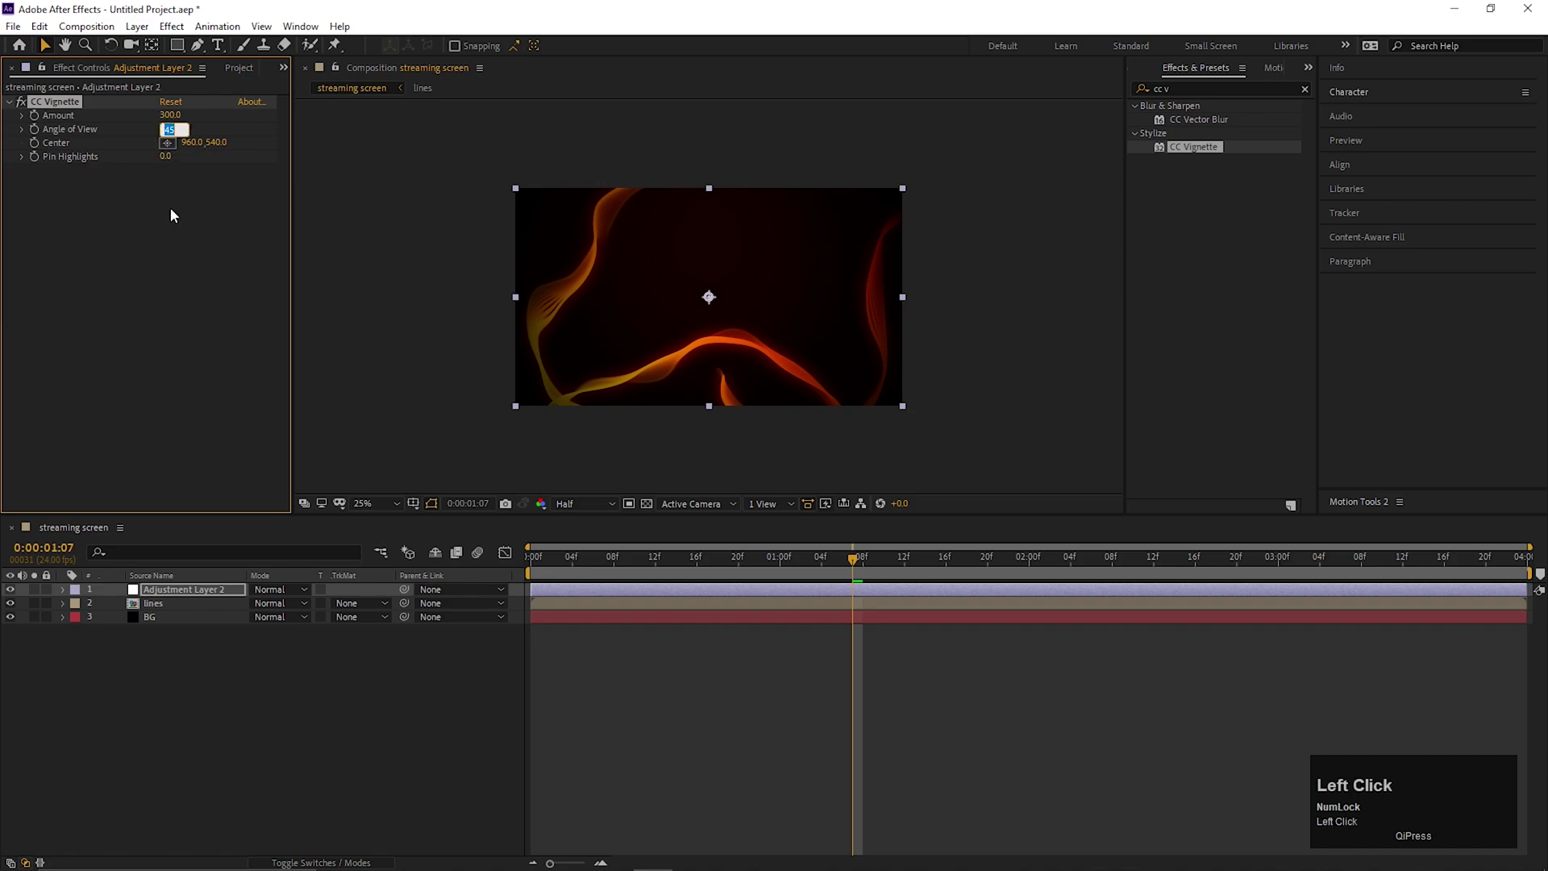
pyautogui.press('Return')
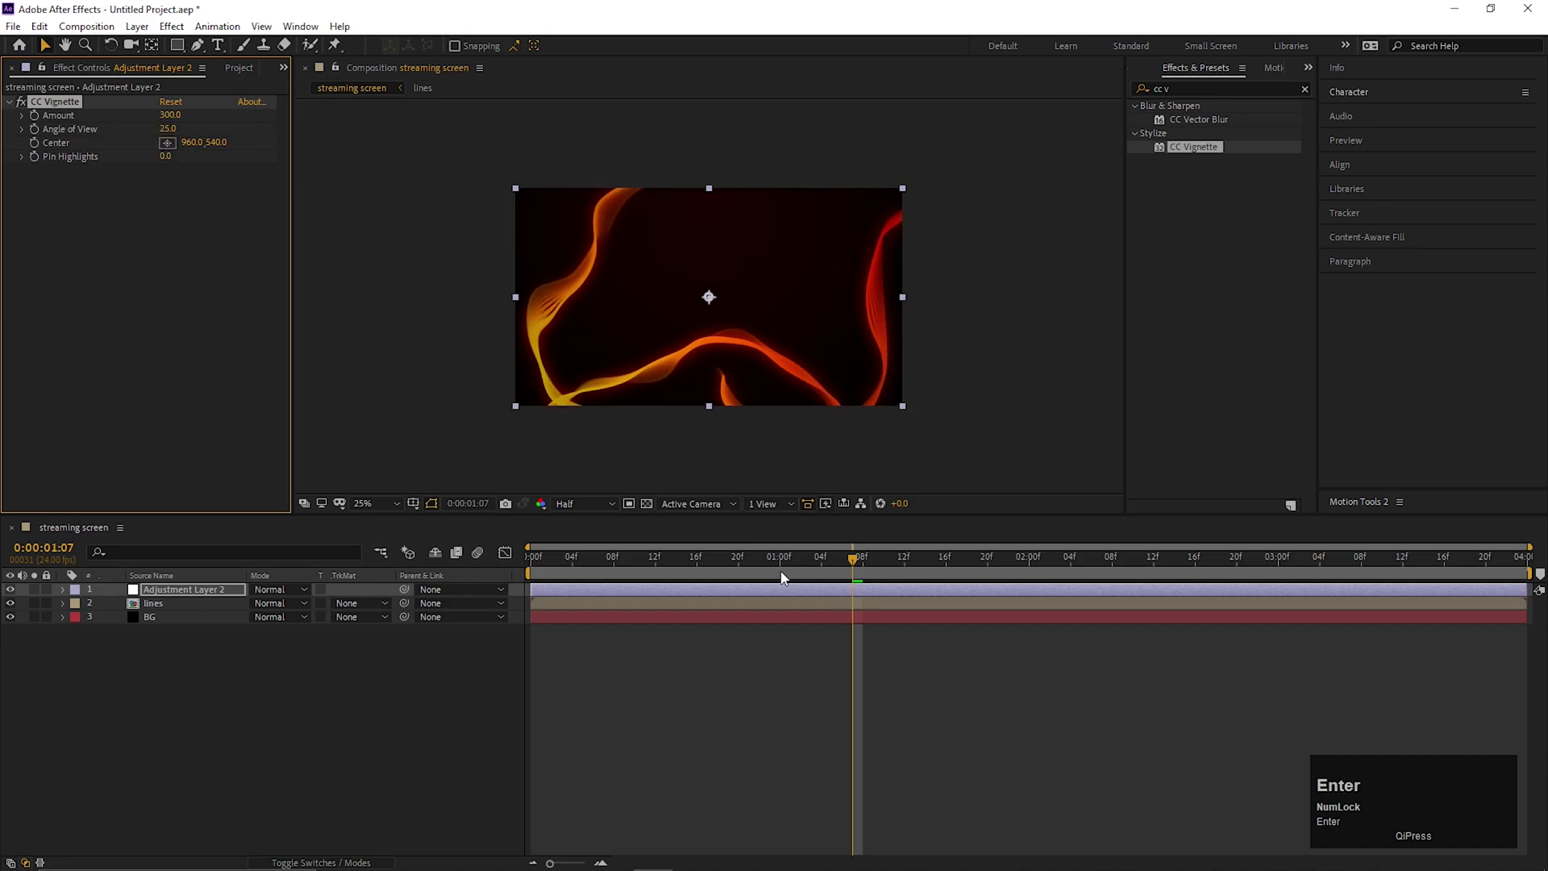
pyautogui.moveTo(599, 584); pyautogui.dragTo(771, 682)
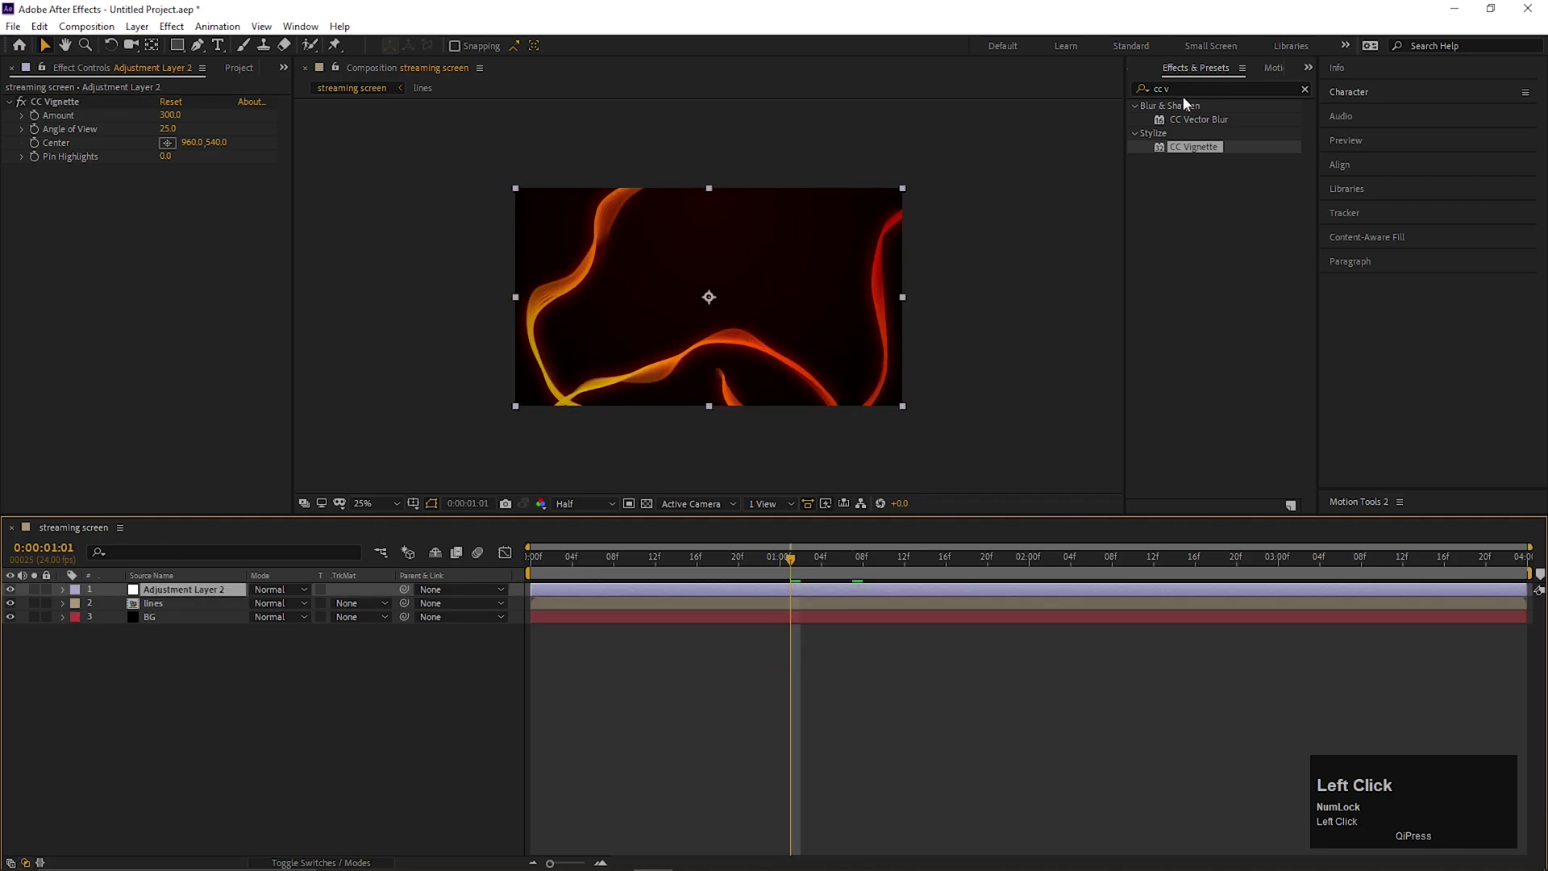
# Step: Apply Glow below CC Vignette on the adjustment layer, radius about 281, brightening the ribbons
pyautogui.write('glow')
pyautogui.press('Return')
pyautogui.moveTo(1198, 191); pyautogui.dragTo(774, 699)
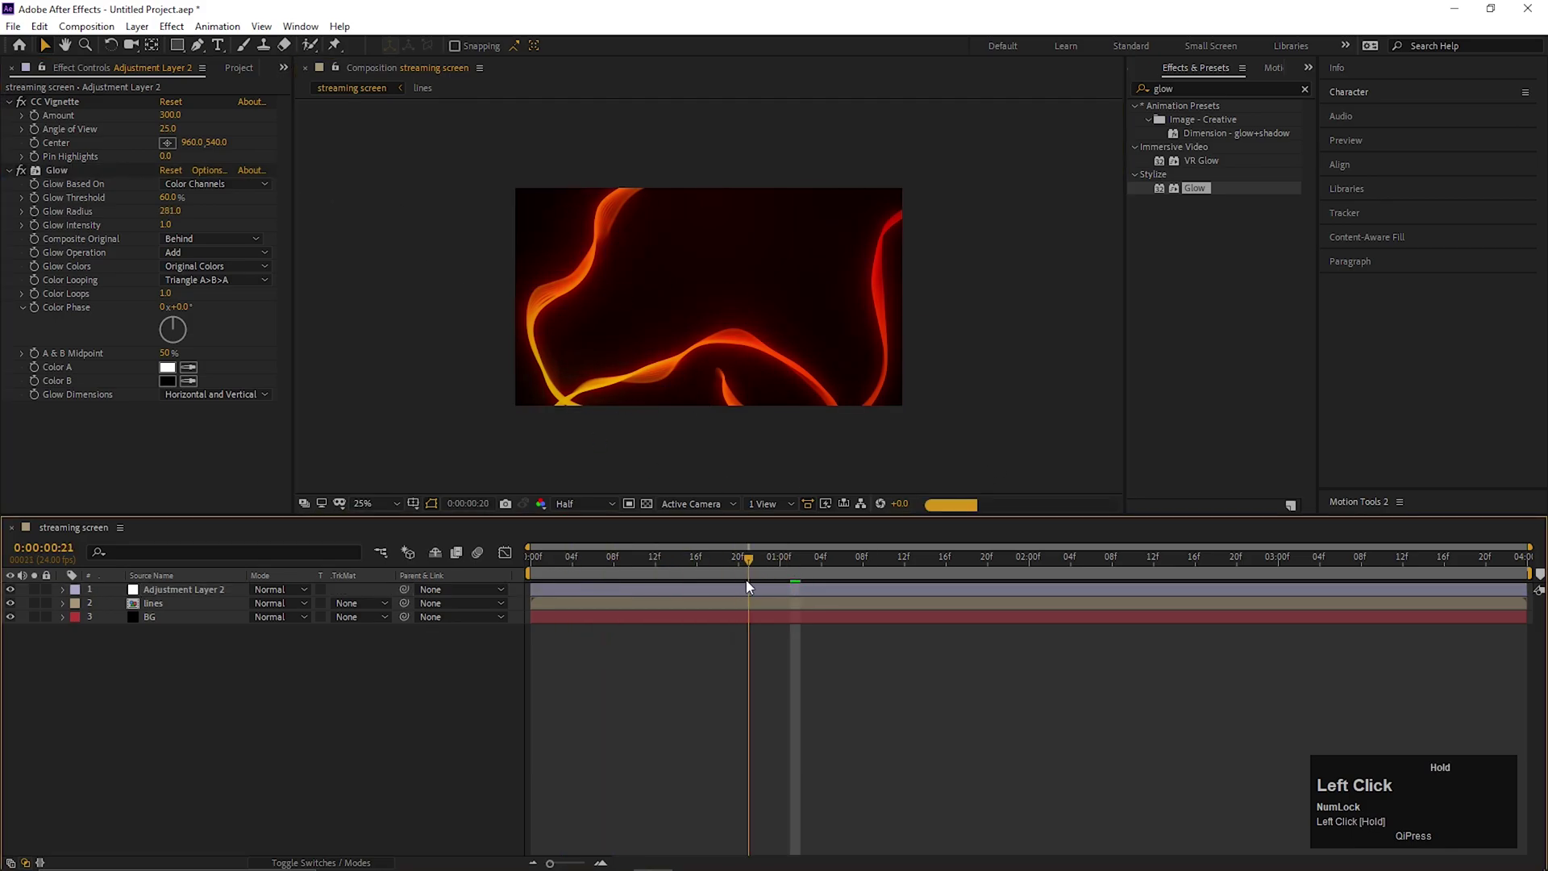
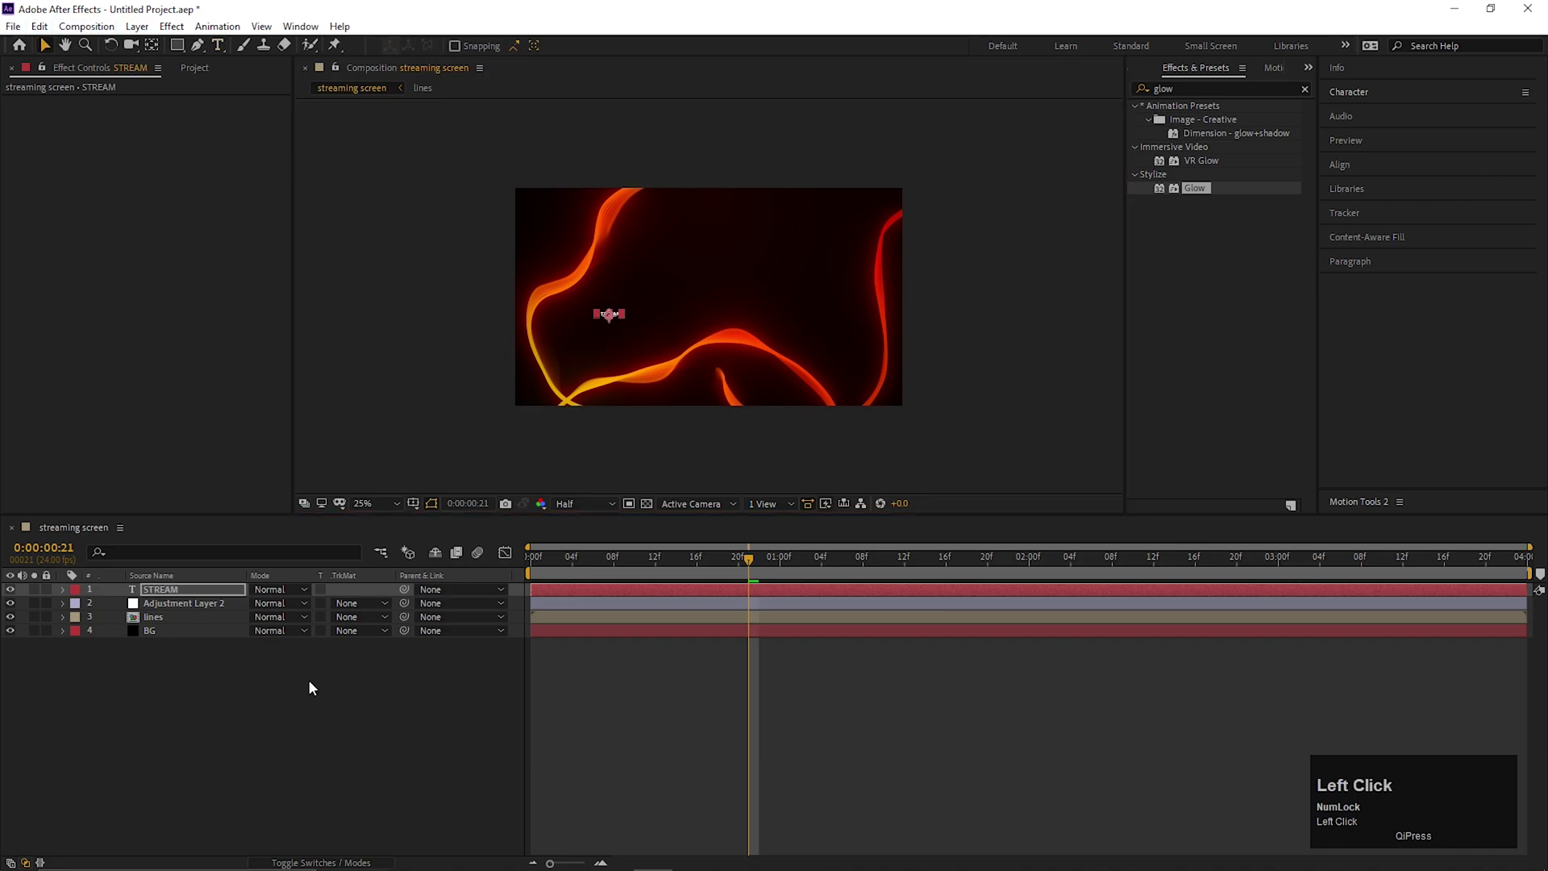
# Step: Scale the white STREAM title to about 914% and duplicate it as STREAM 2
pyautogui.press('s')
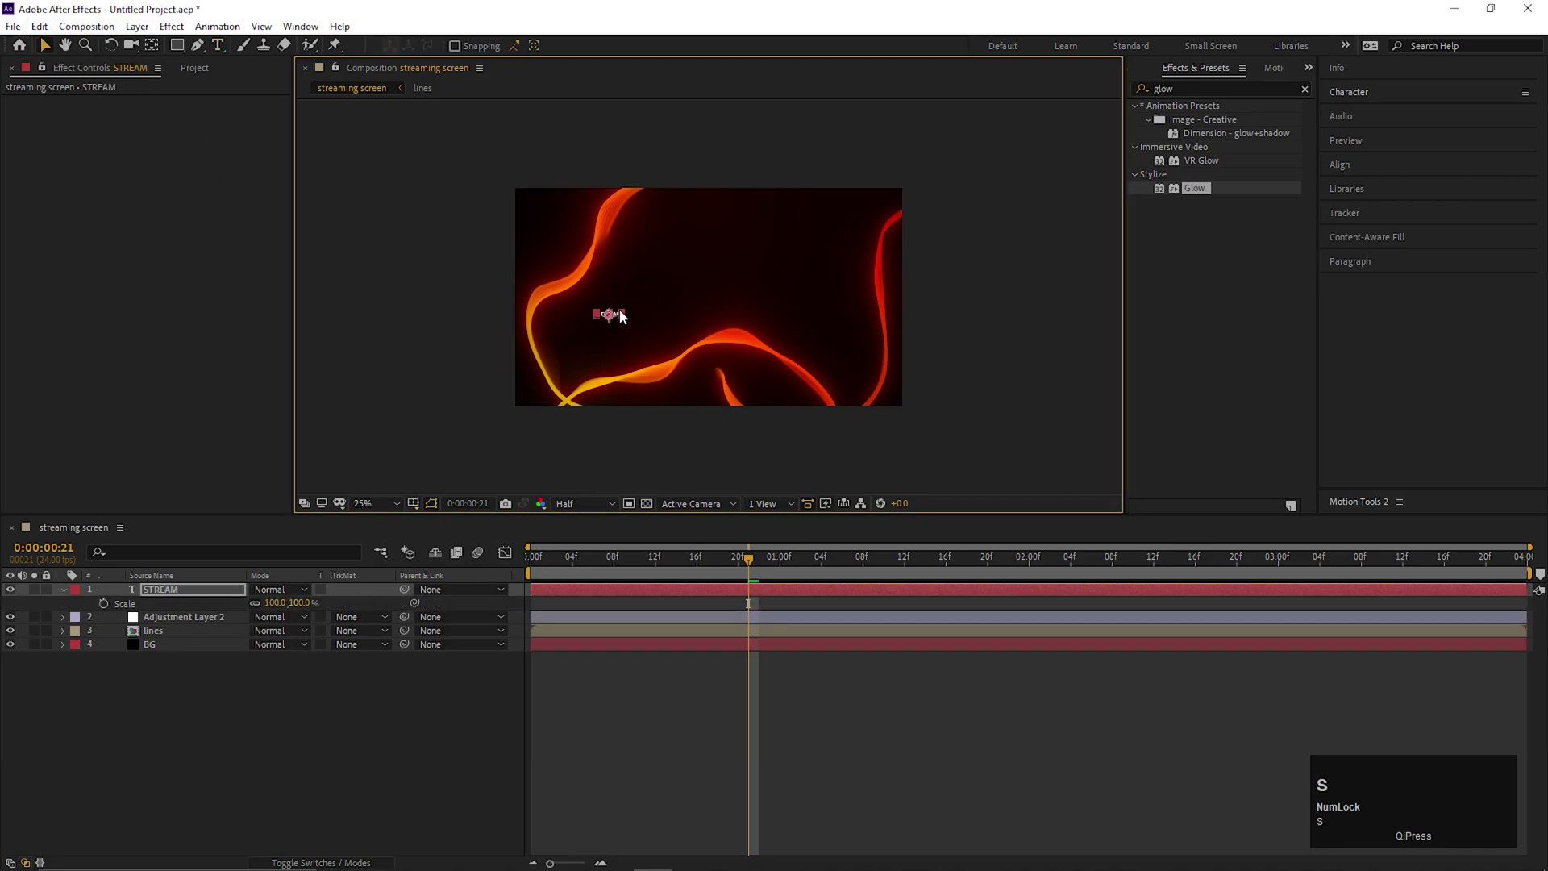
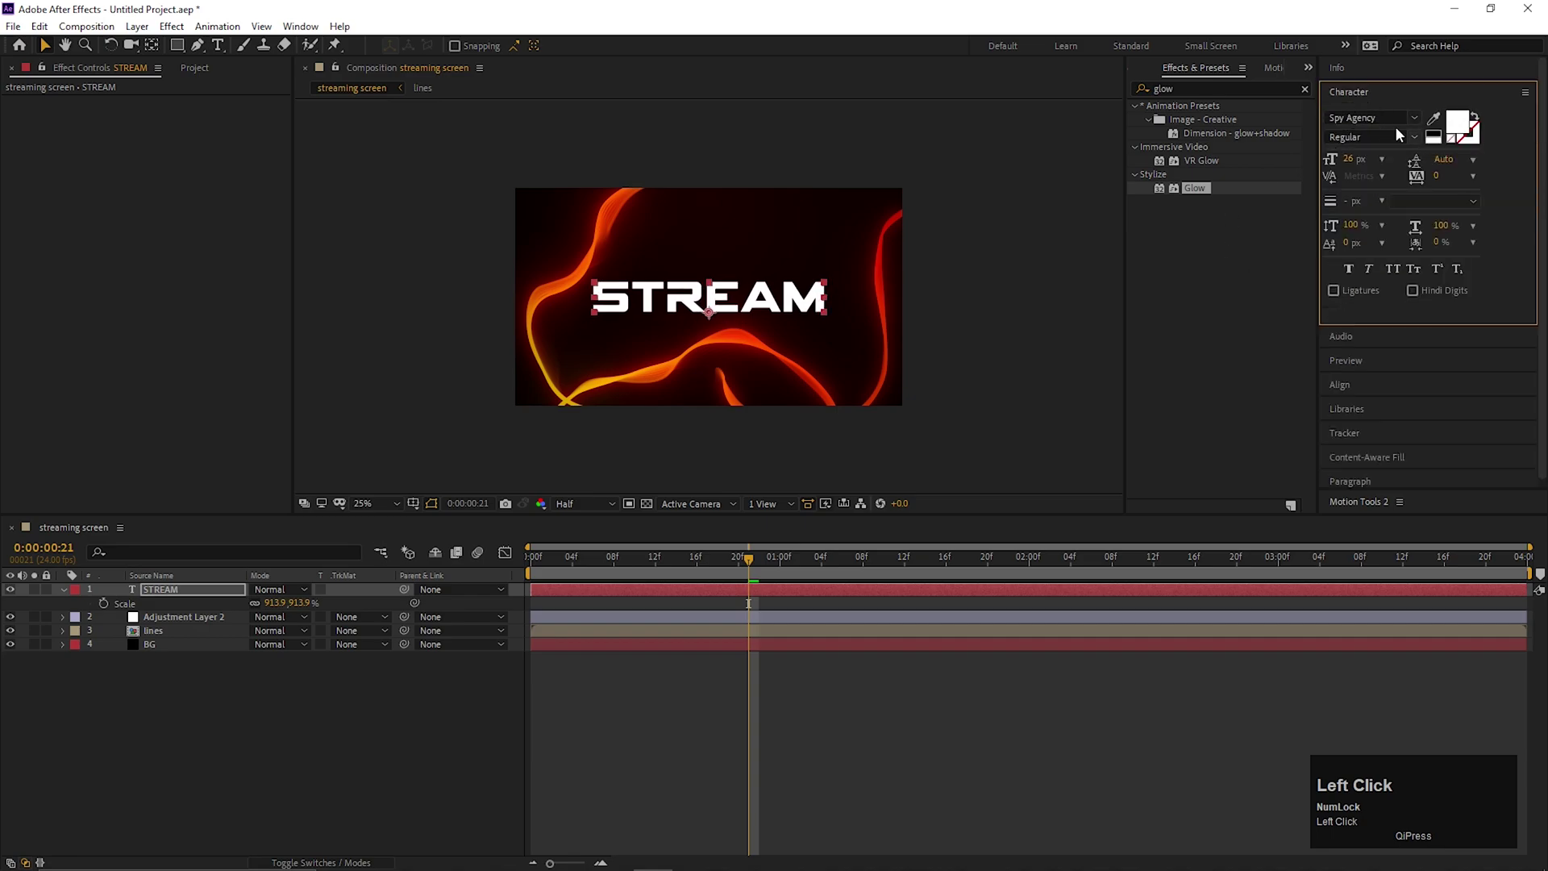
pyautogui.click(154, 712)
pyautogui.press('ctrl+d')
# Step: Set the lower STREAM copy's opacity to 10%, leaving STREAM 2 on top
pyautogui.click(192, 603)
pyautogui.press('t')
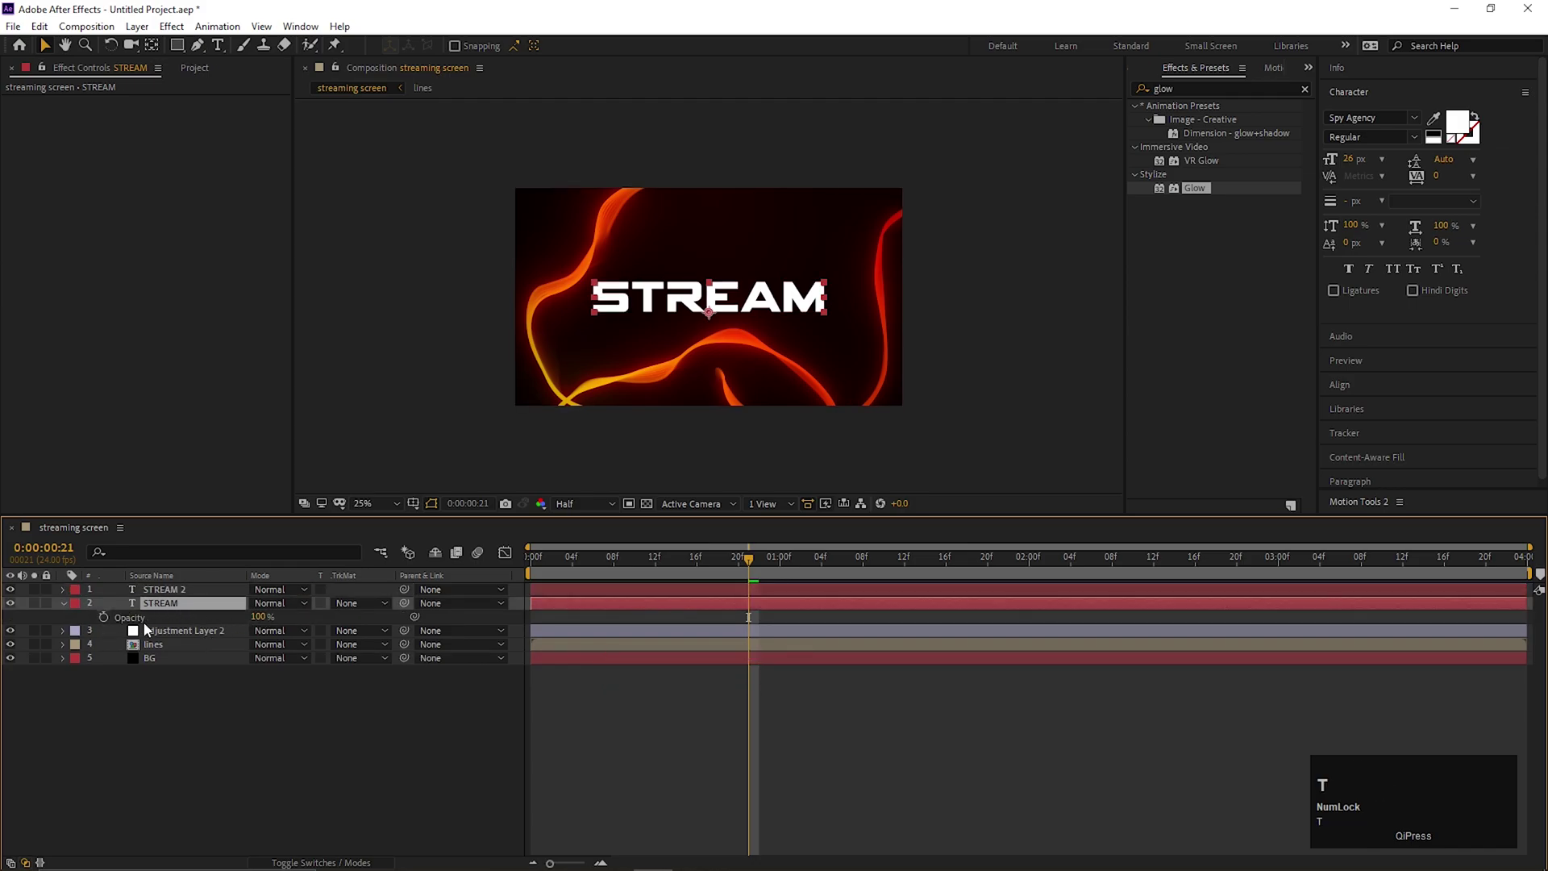
pyautogui.click(138, 620)
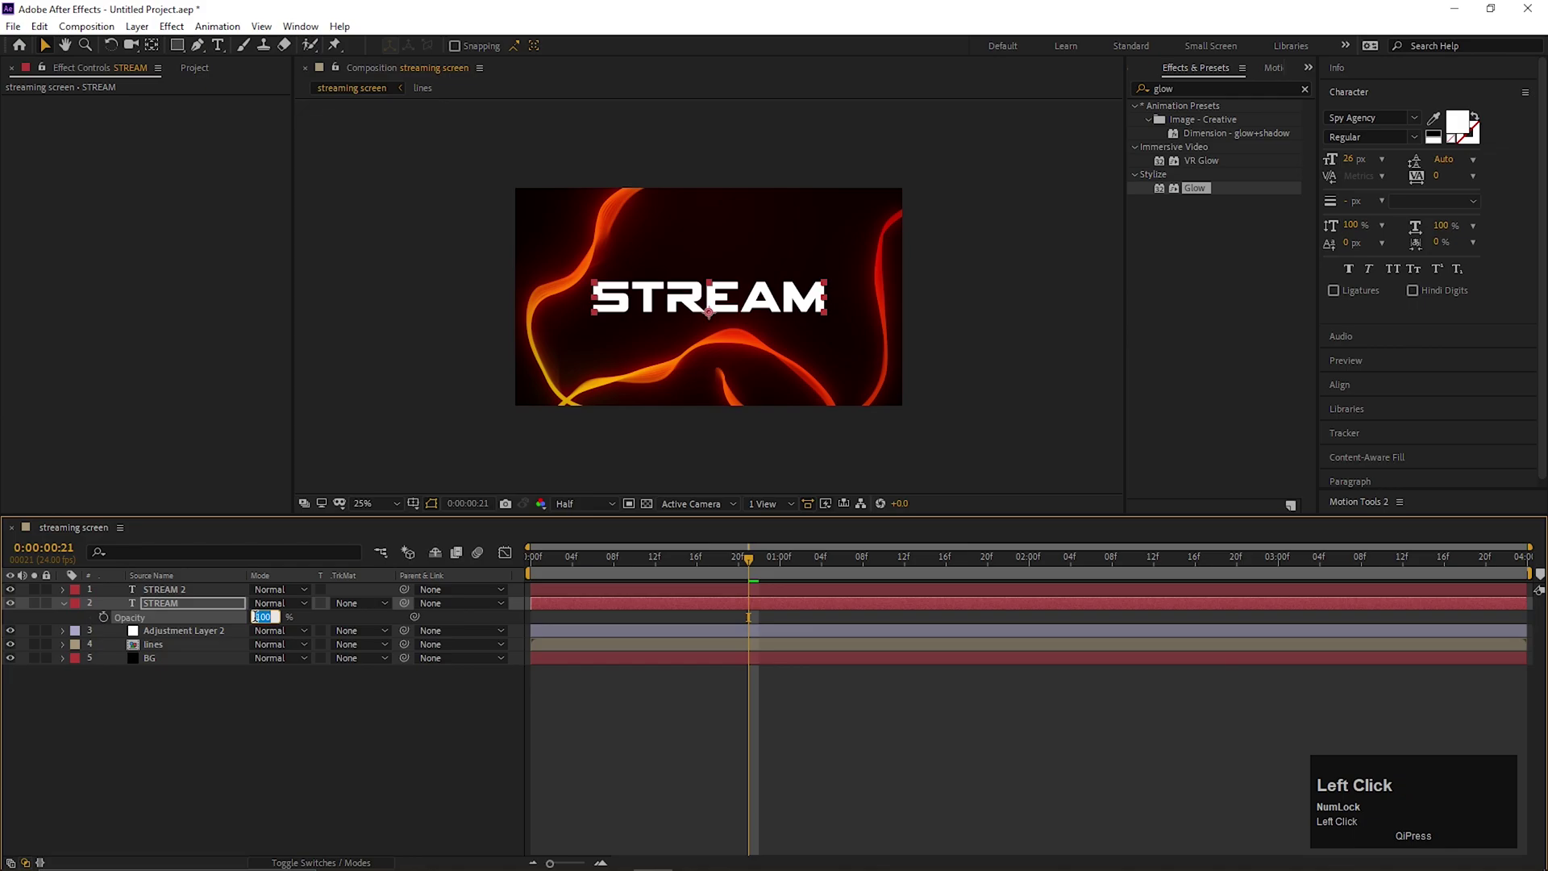
pyautogui.press('Return')
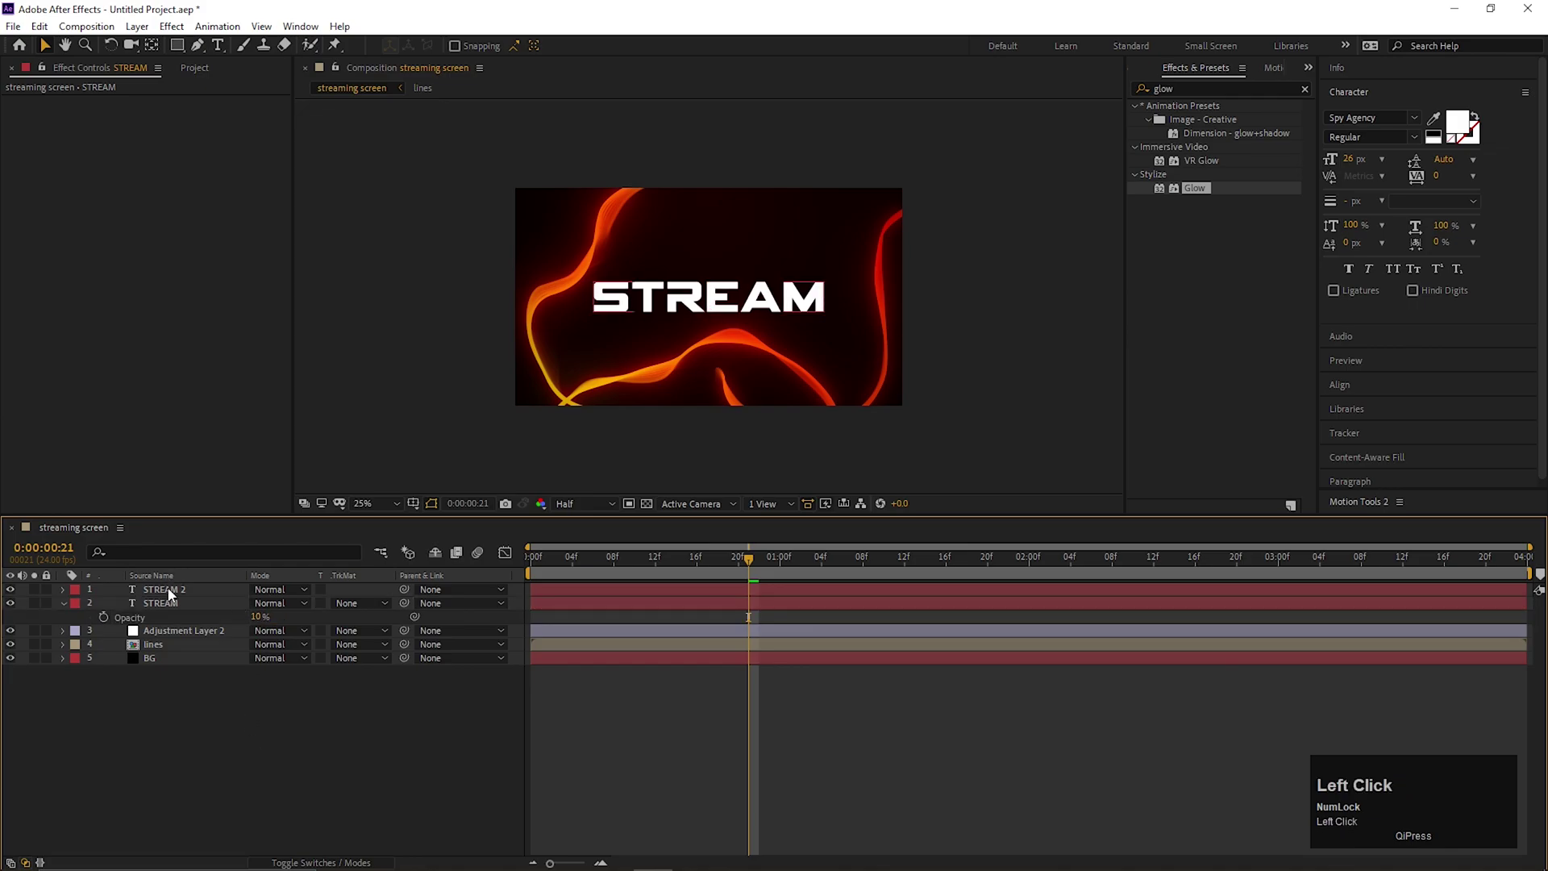
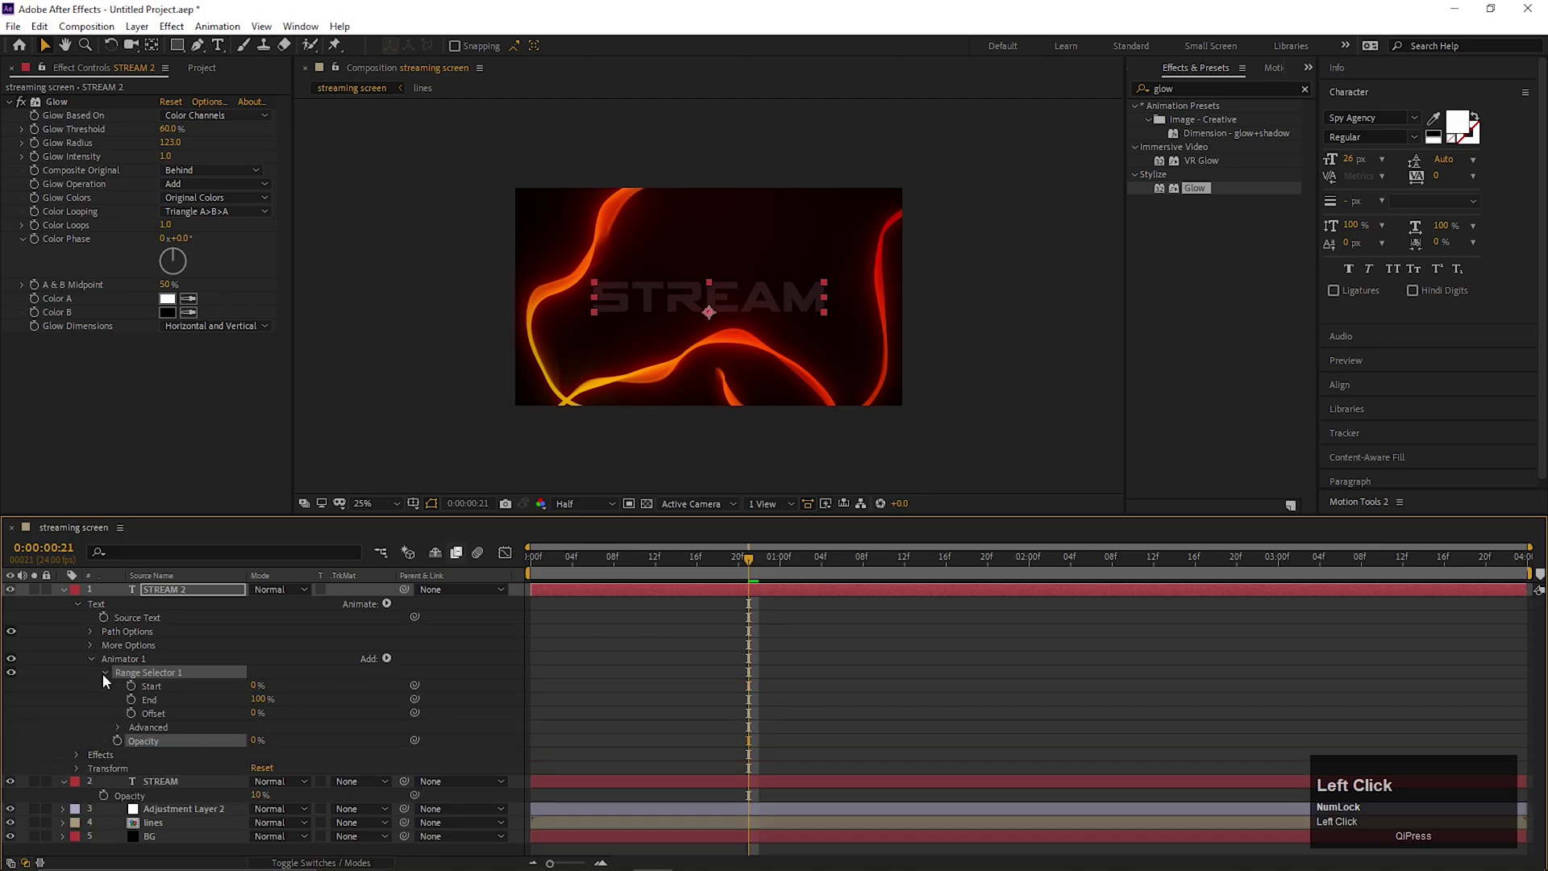
# Step: Set the opacity animator's range units to Index with End 1, hiding the first letter
pyautogui.scroll(-3)
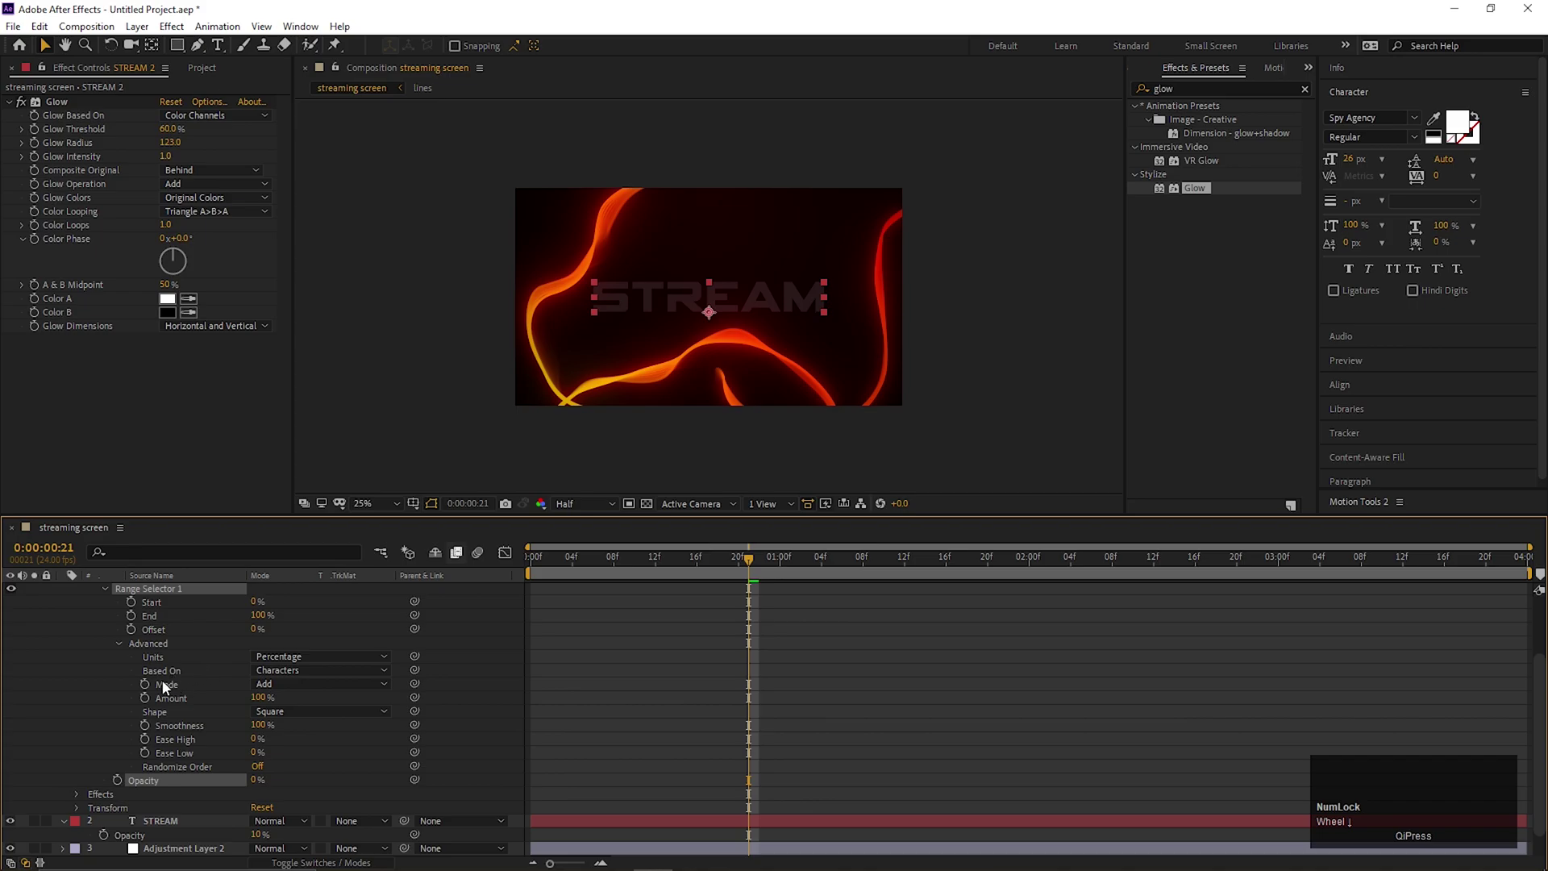
pyautogui.click(154, 649)
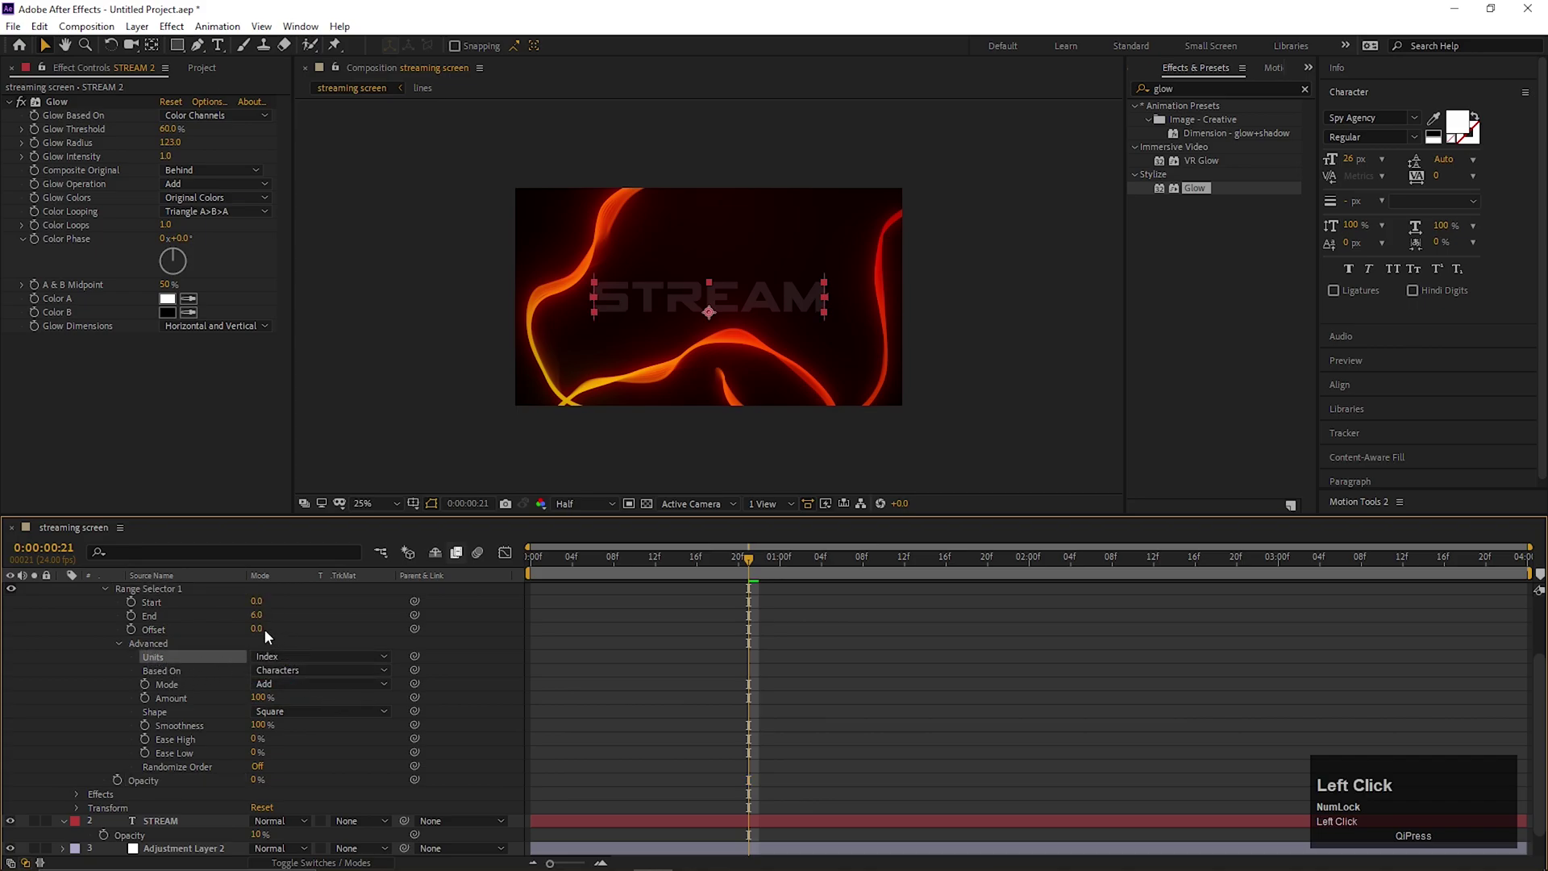
pyautogui.press('Return')
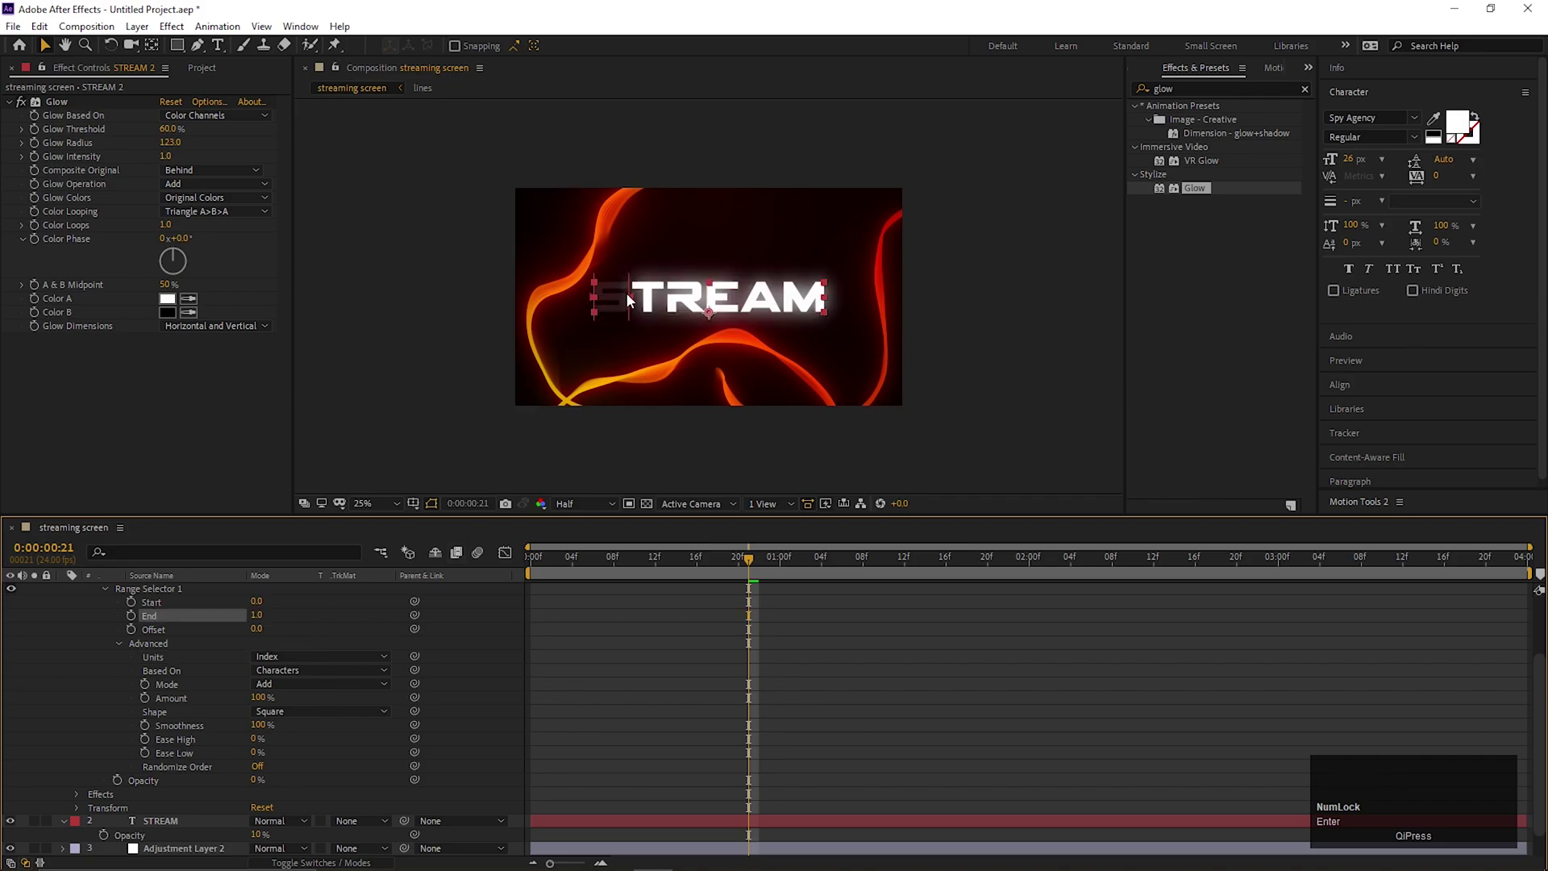
# Step: Add an expression on the Range Selector Offset starting with posterizeTime(8);
pyautogui.click(141, 631)
pyautogui.click(133, 633)
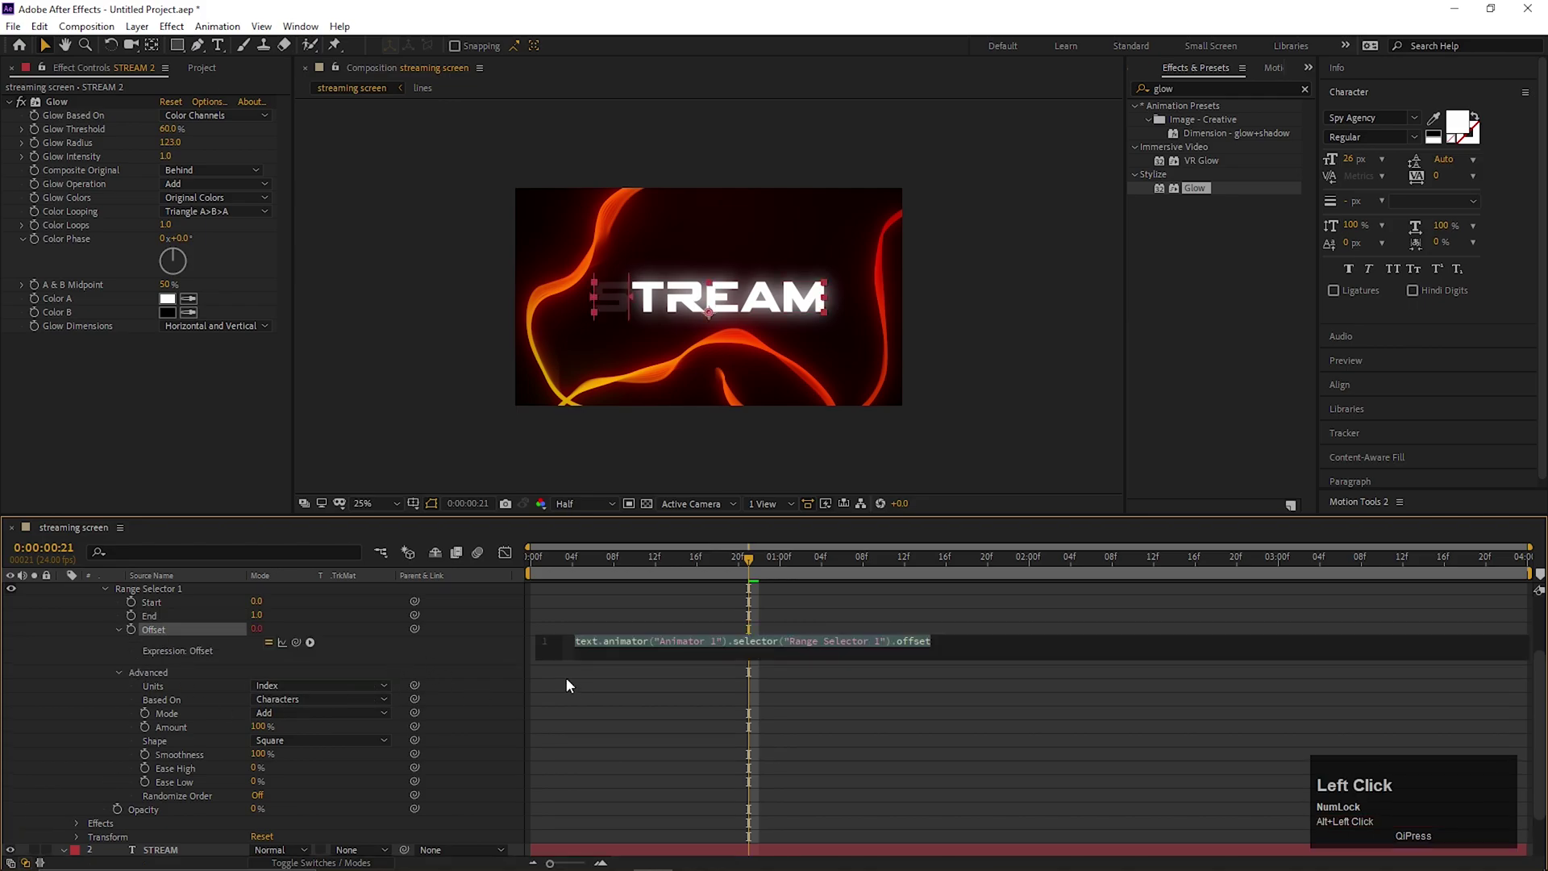
pyautogui.write('post')
pyautogui.press('Return')
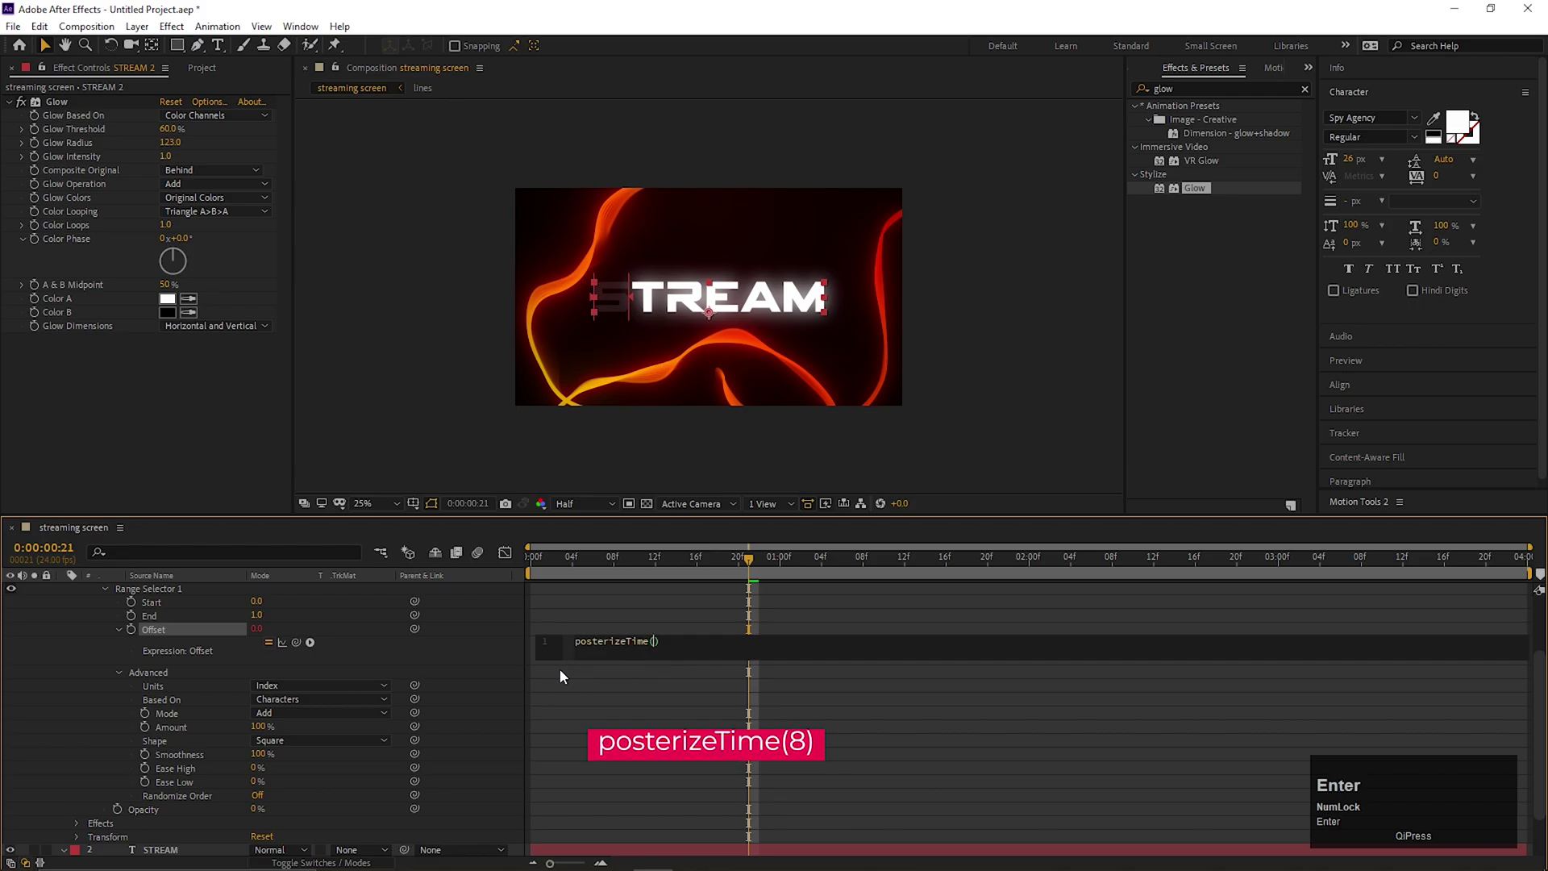
pyautogui.press('BackSpace')
pyautogui.press(';')
pyautogui.press('Return')
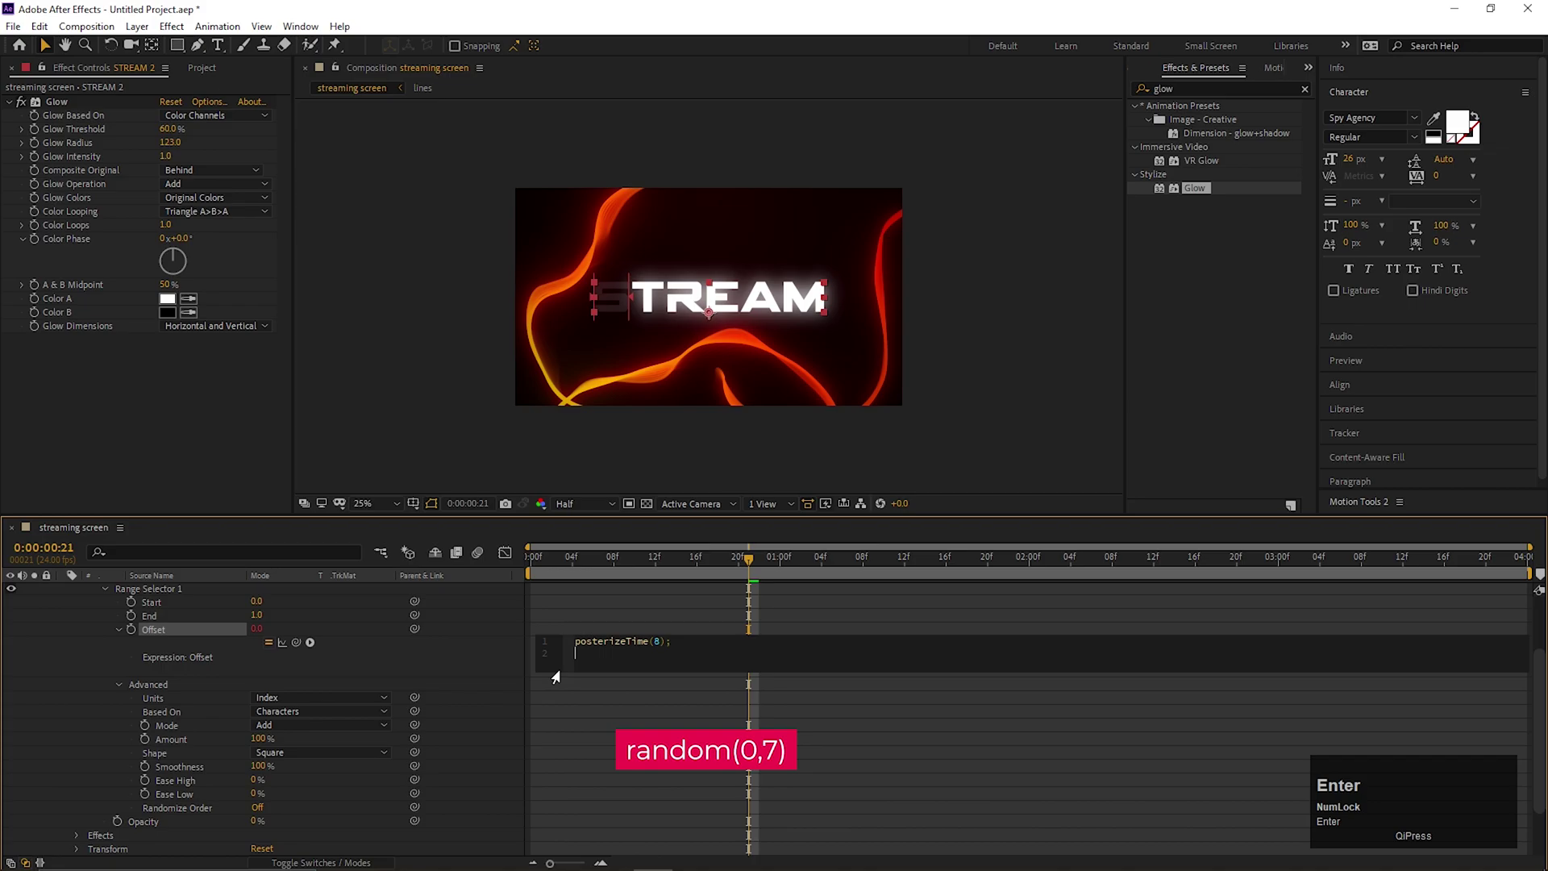
# Step: Complete the expression with random(0,7) so a random letter flickers, and return to the start
pyautogui.write('rand')
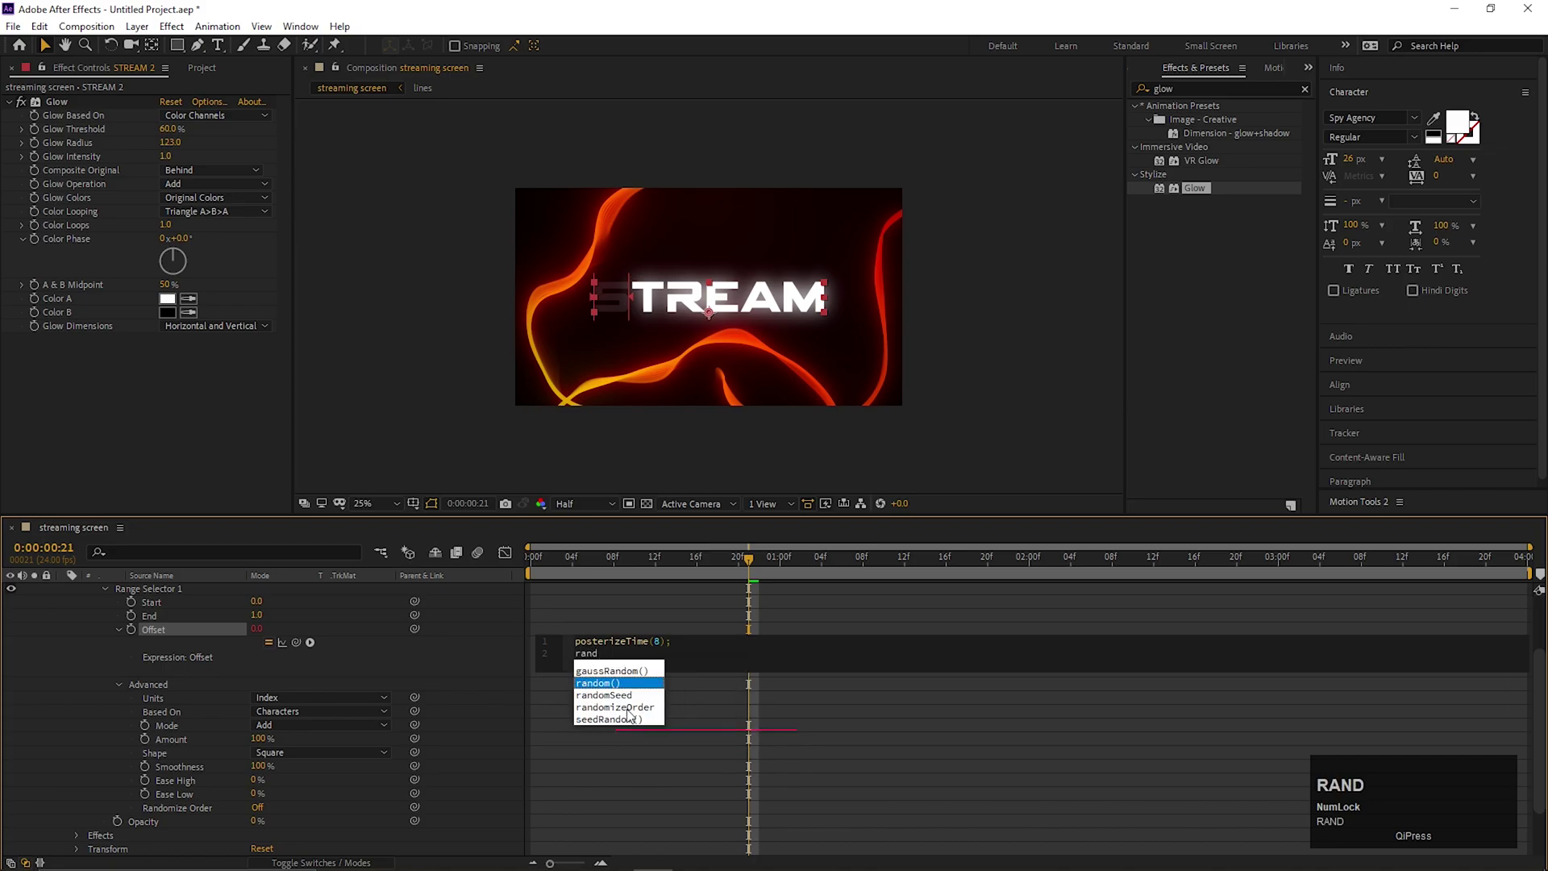
pyautogui.click(598, 690)
pyautogui.press('Return')
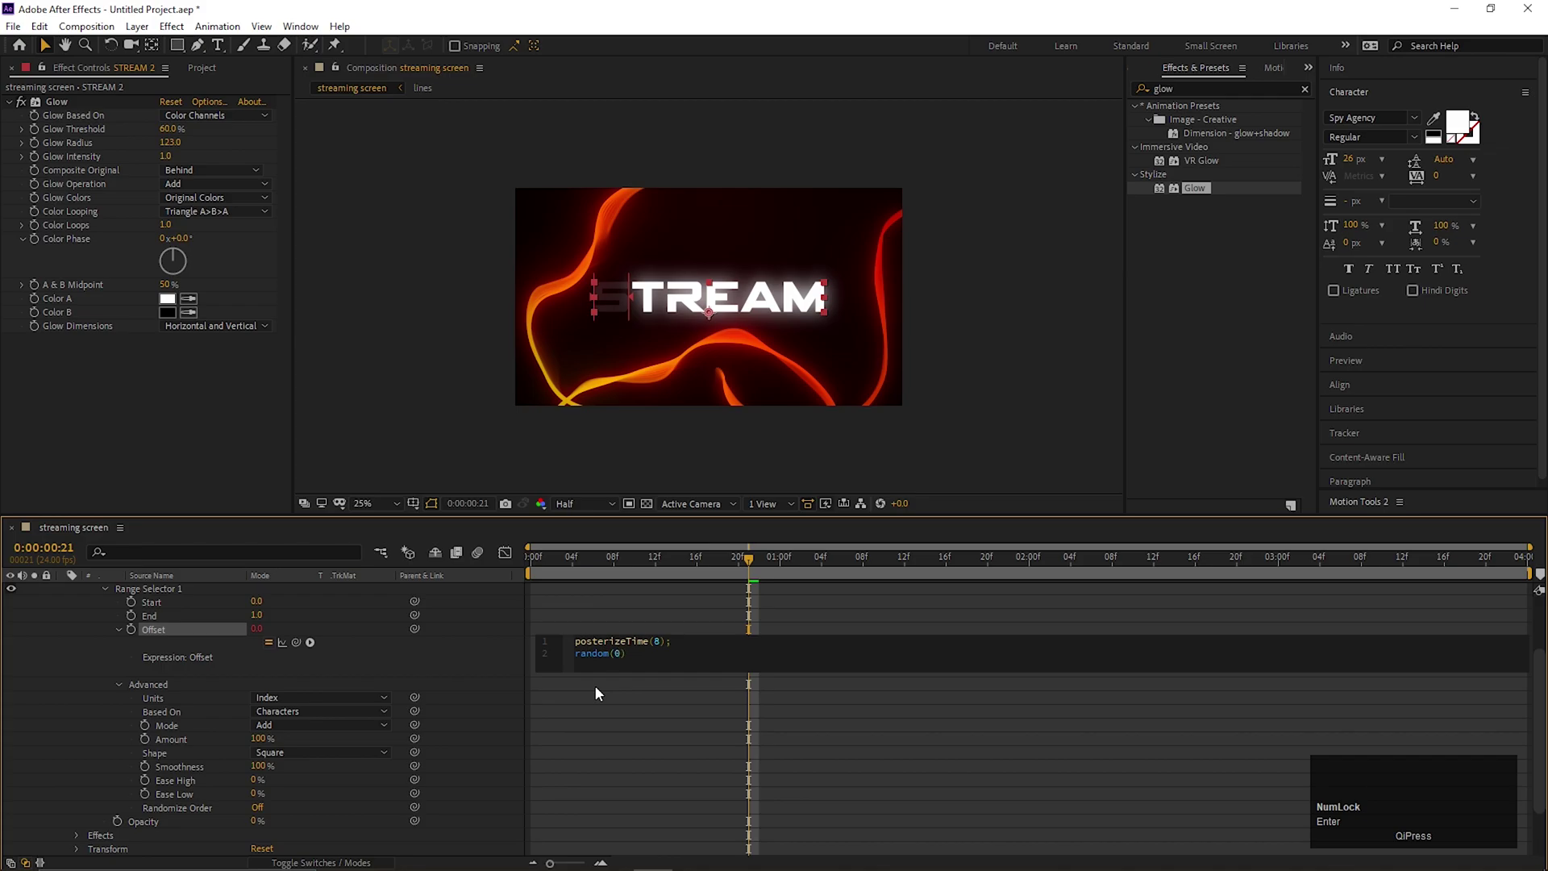
pyautogui.press(',')
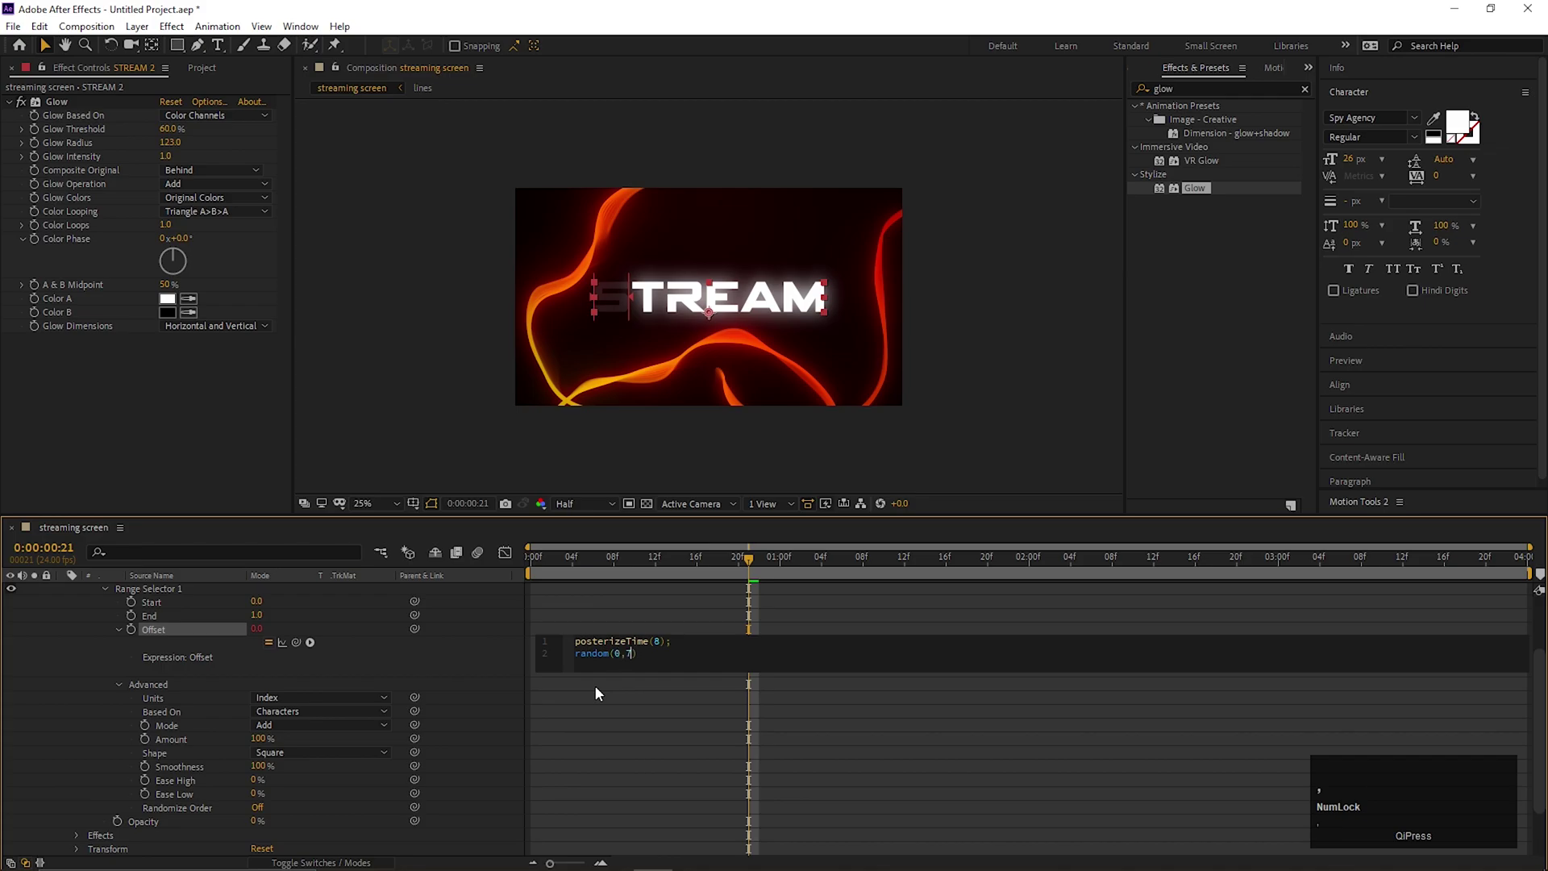
pyautogui.moveTo(653, 718); pyautogui.dragTo(139, 679)
pyautogui.scroll(3)
# Step: Collapse the text layer and preview the finished flickering STREAM STARTING animation
pyautogui.click(67, 595)
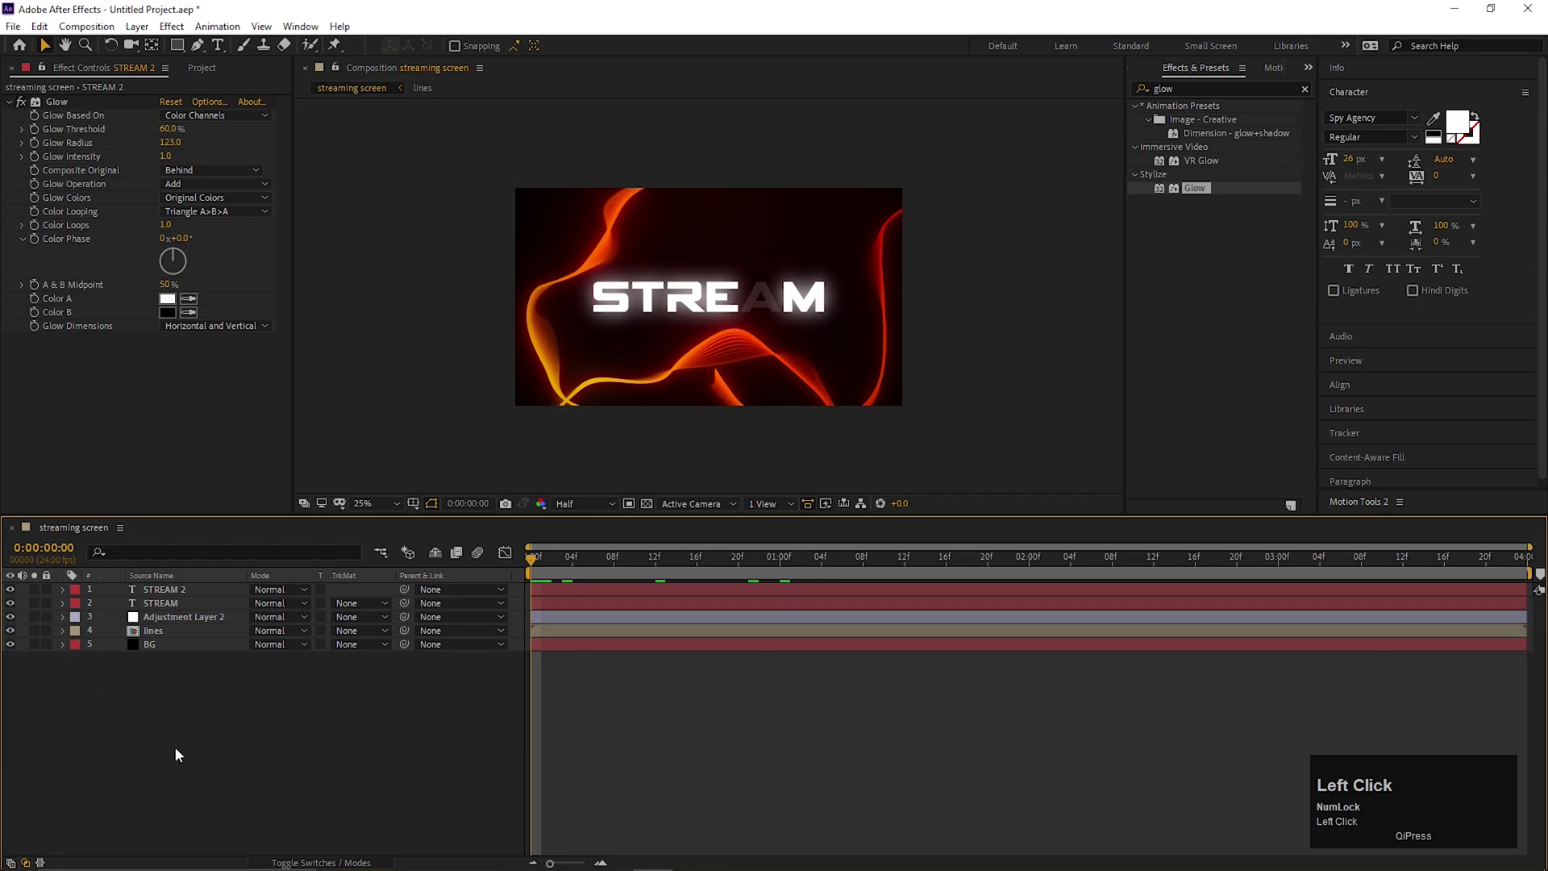
pyautogui.press('space')
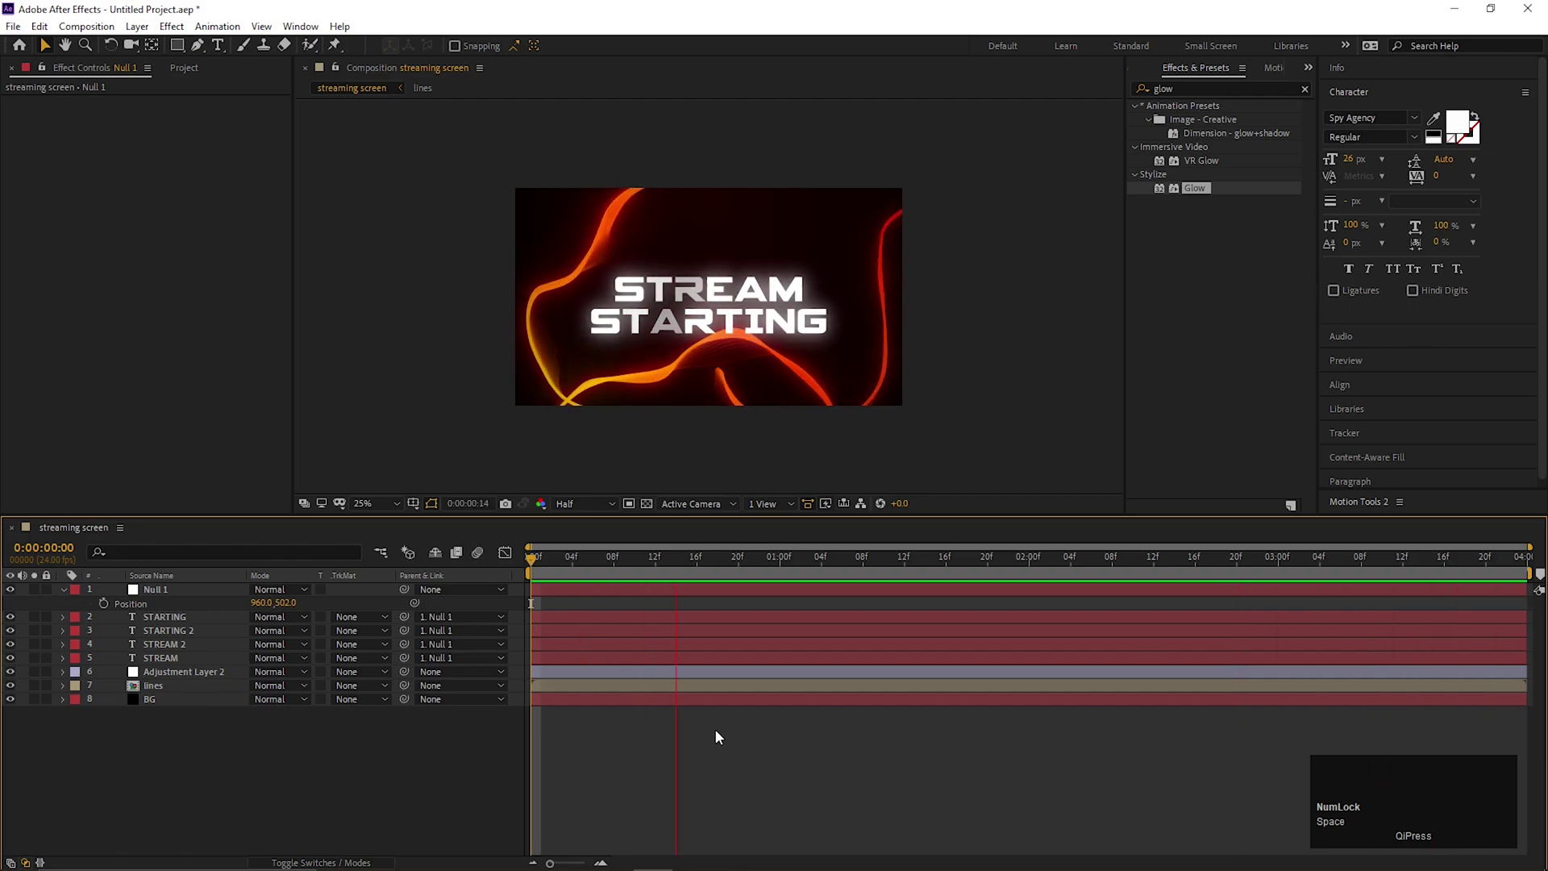
pyautogui.press('space')
pyautogui.click(722, 735)
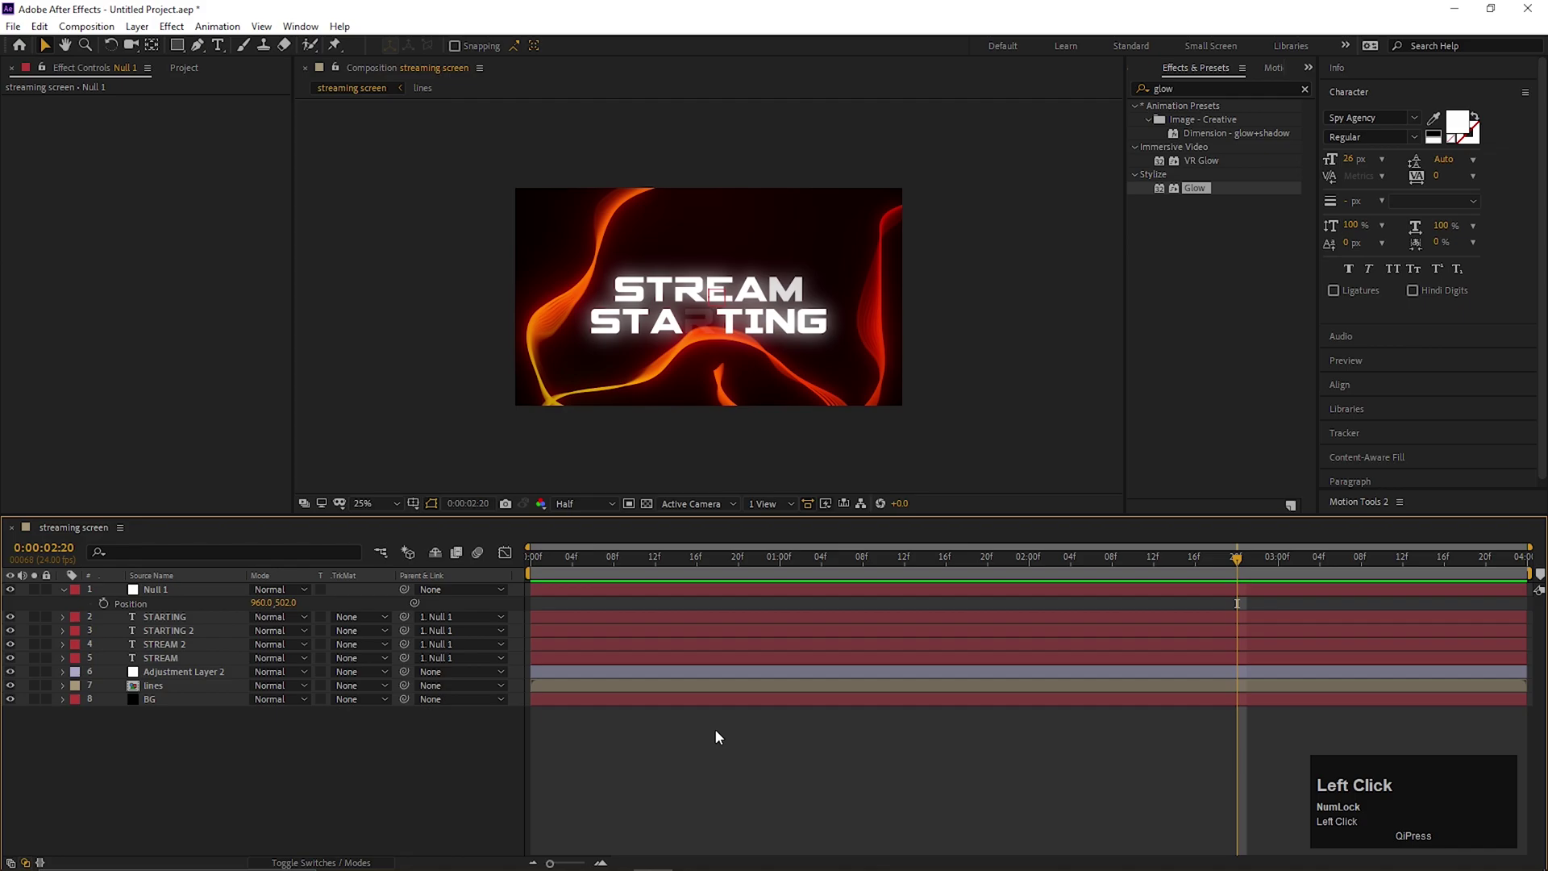
pyautogui.press('ctrl+F9')
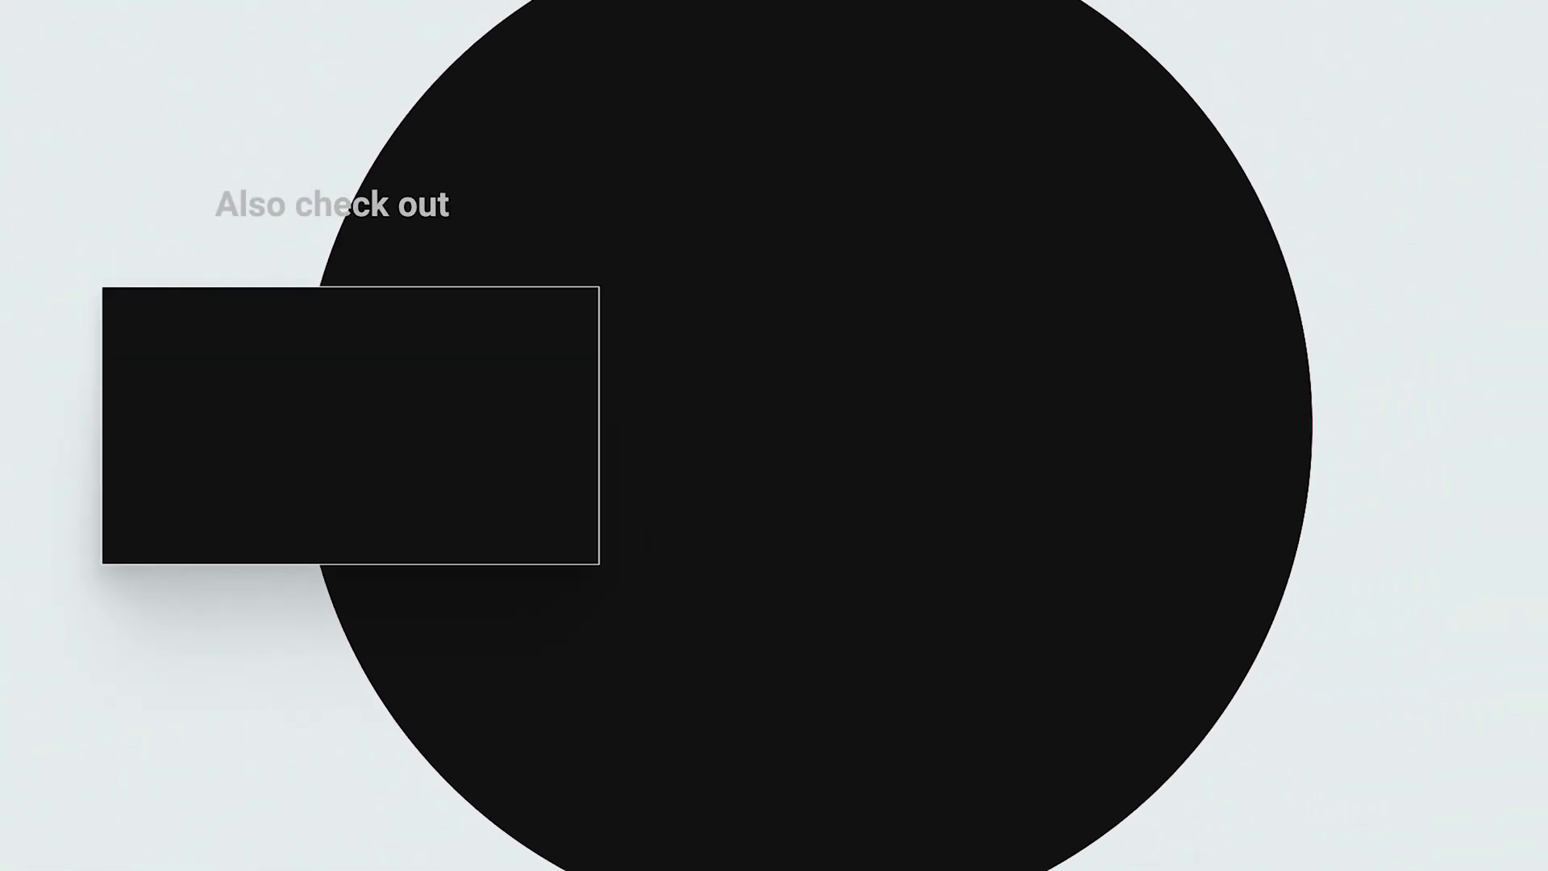